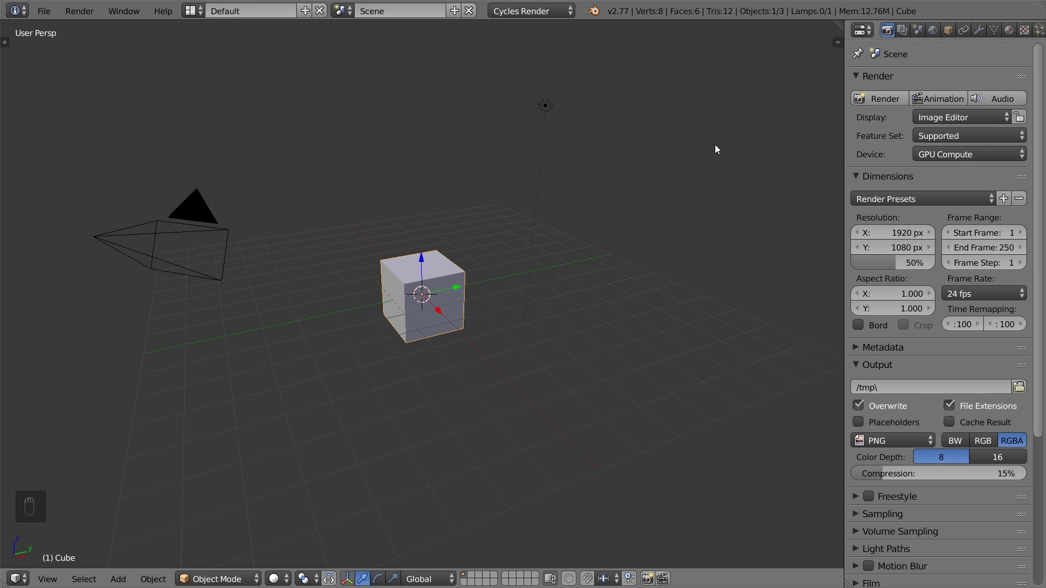
Delete the default cube, camera and lamp and add a UV sphere in their place
key(a)
key(a)
key(x)
key(shift+a)
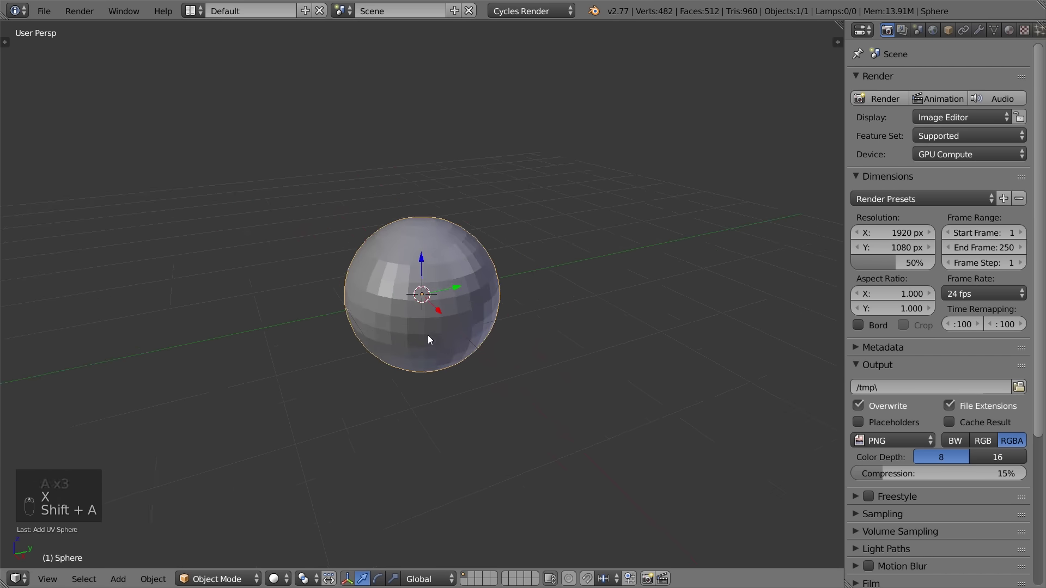
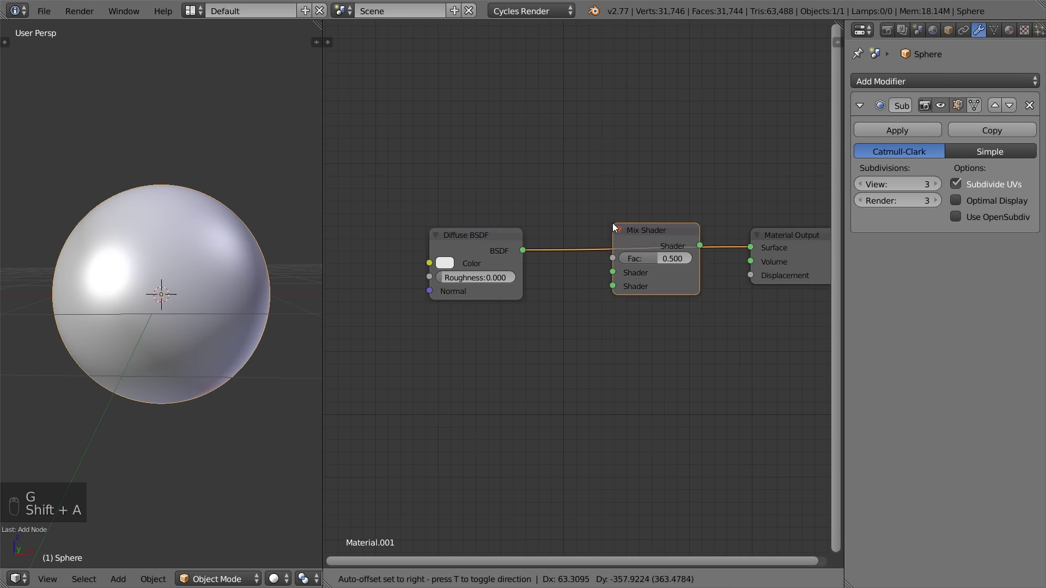
Mix a red Diffuse with a Glossy BSDF via a Mix Shader and switch the viewport to Rendered
key(shift+a)
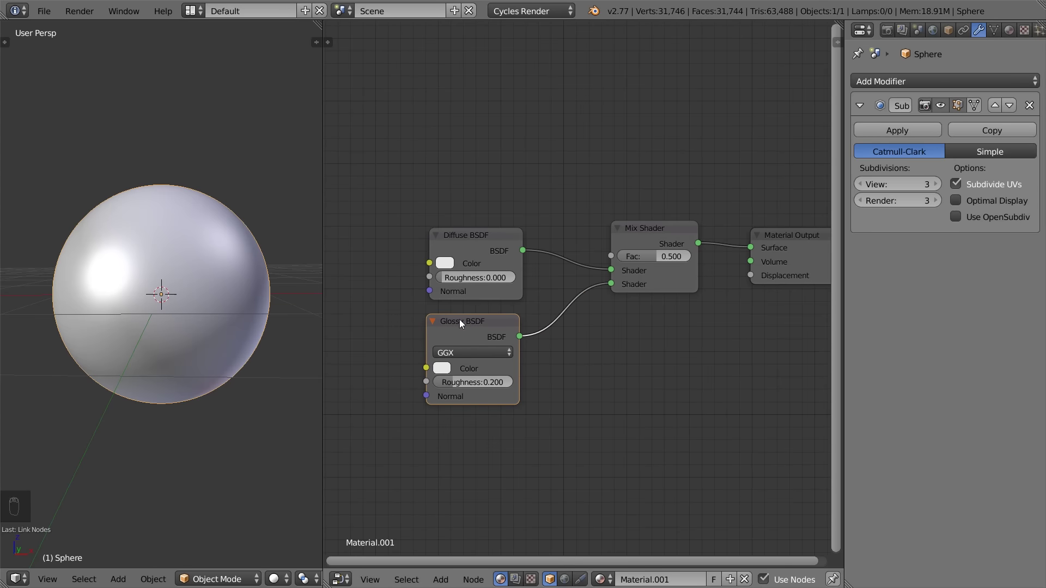
key(g)
key(a)
drag(449, 263, 237, 452)
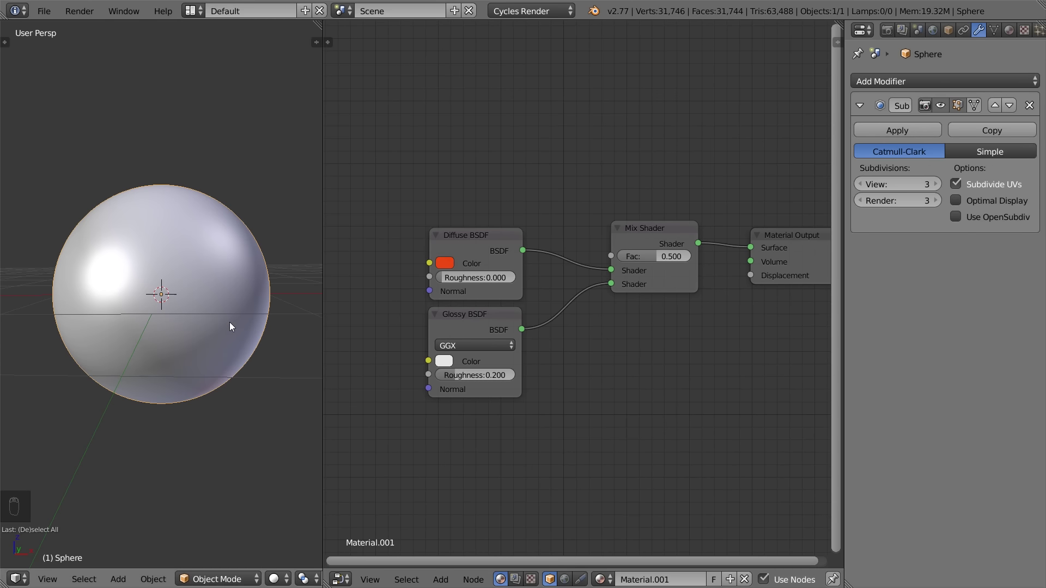
key(shift+z)
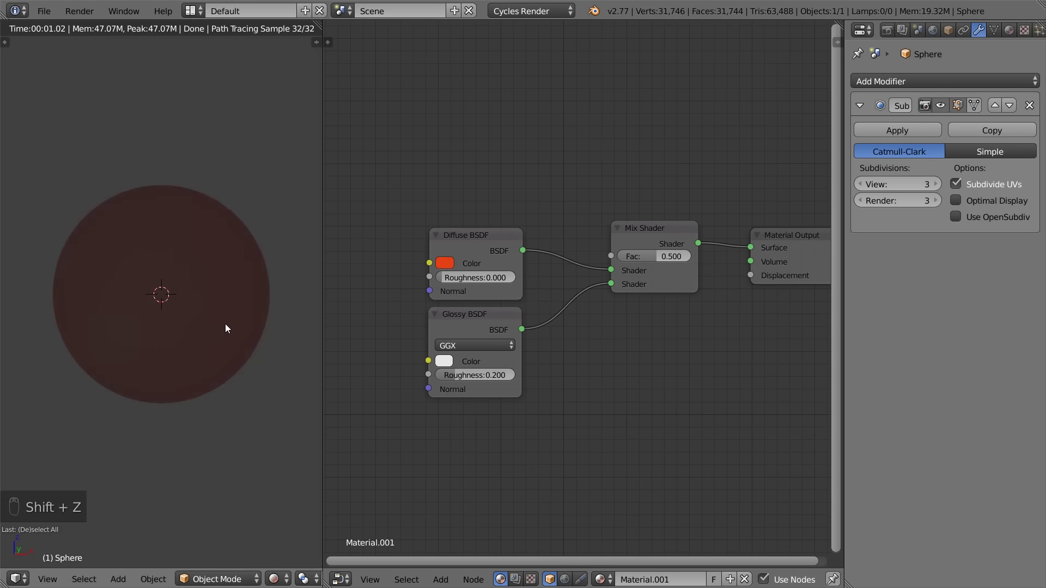
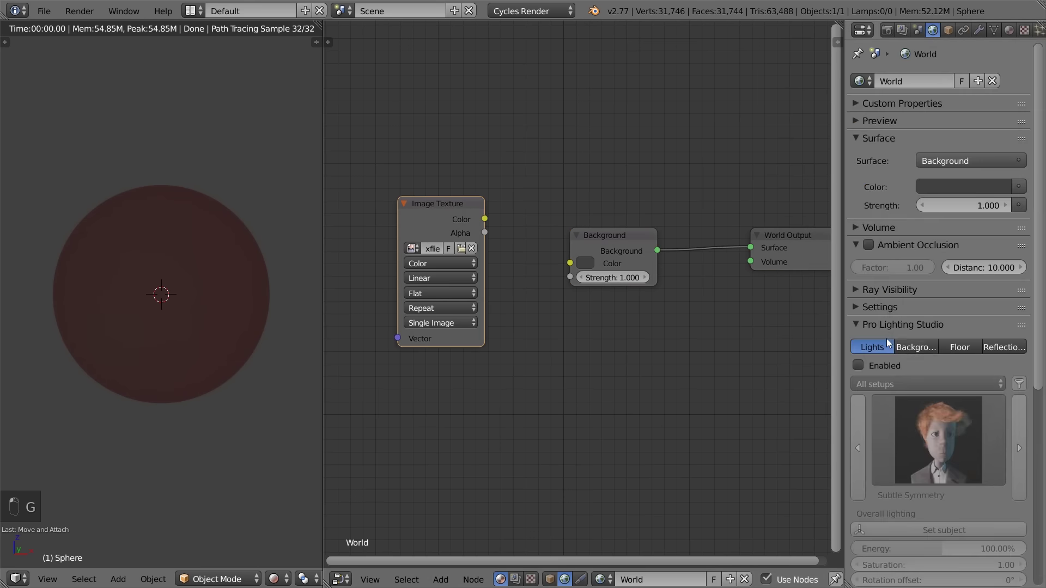
Try a preset sky texture as world lighting, then discard it
drag(868, 342, 221, 316)
drag(188, 304, 170, 296)
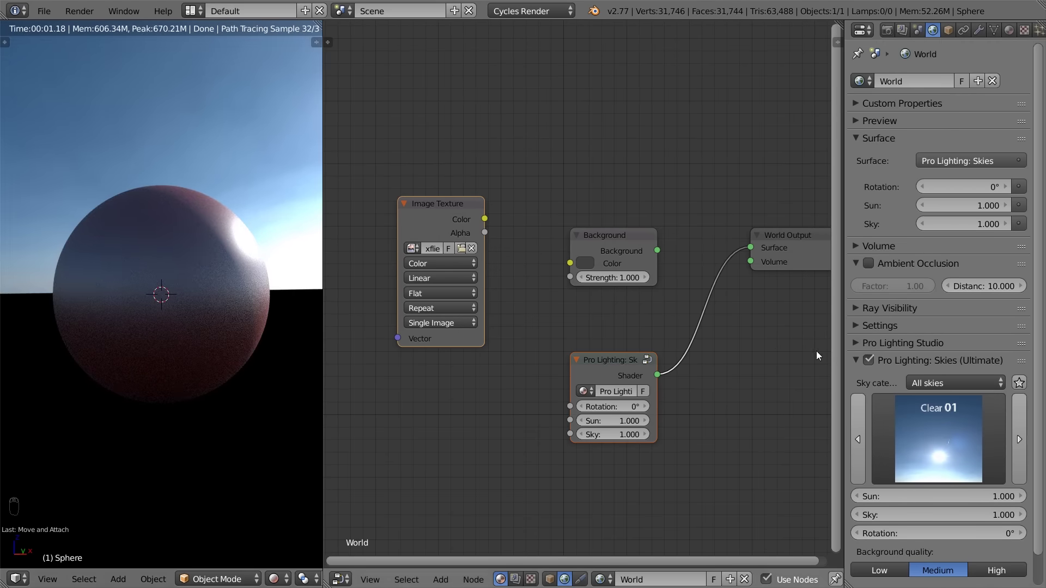
drag(872, 362, 510, 221)
key(x)
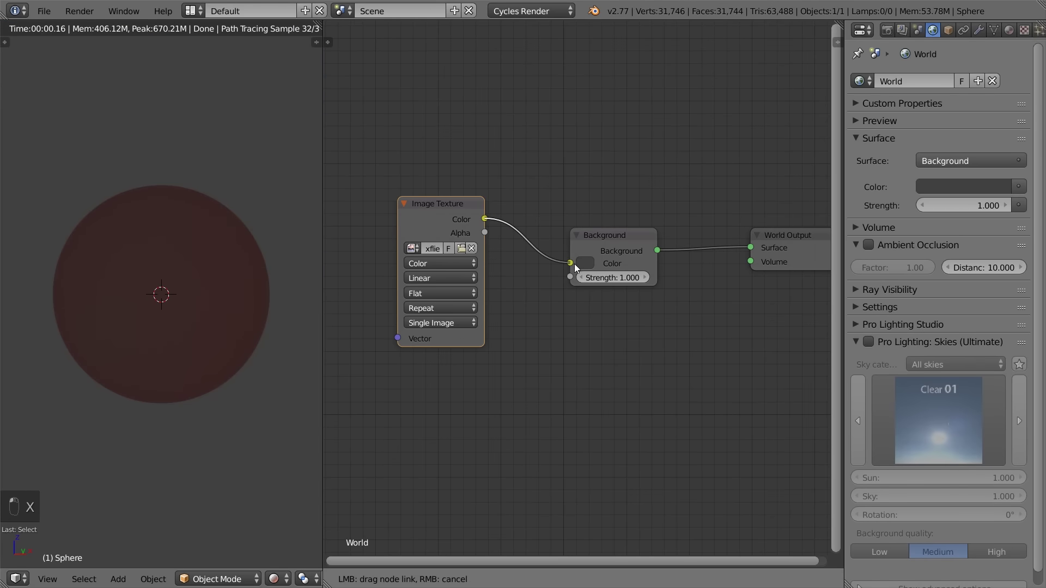
Add an Environment Texture feeding Background Color and load the HDR image into it
key(g)
drag(453, 219, 459, 254)
key(x)
key(shift+a)
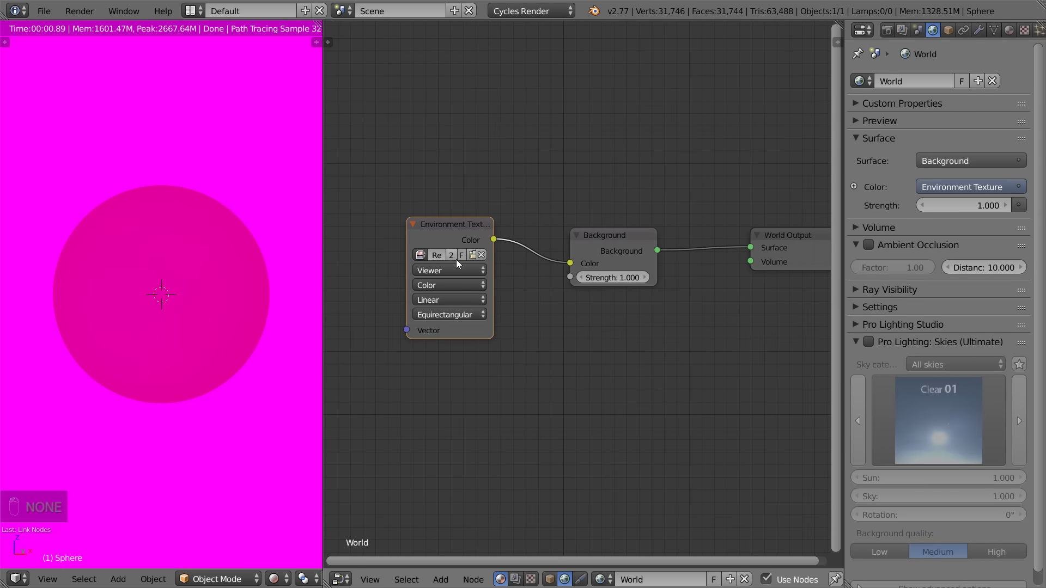
click(425, 251)
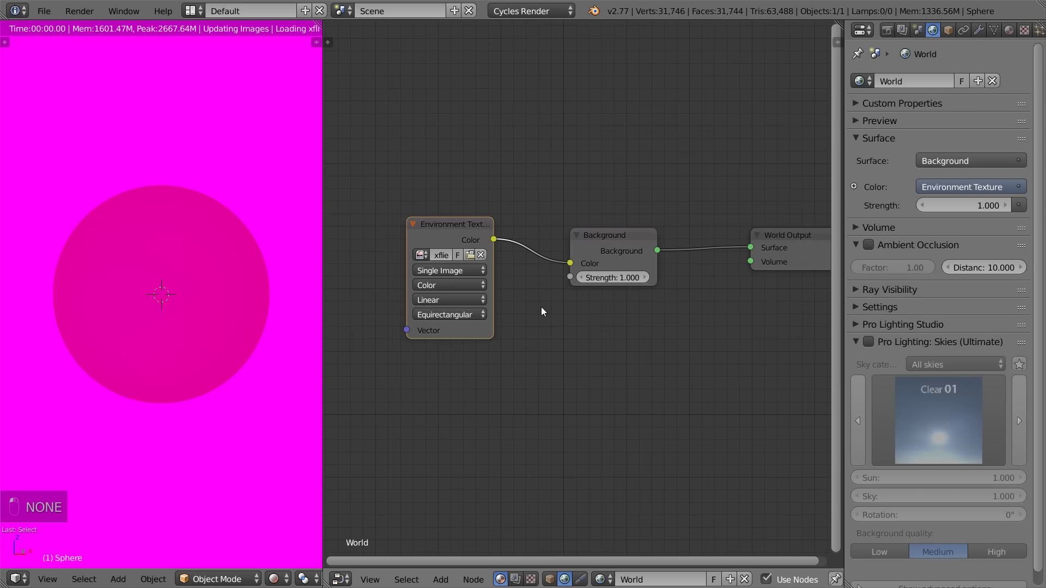
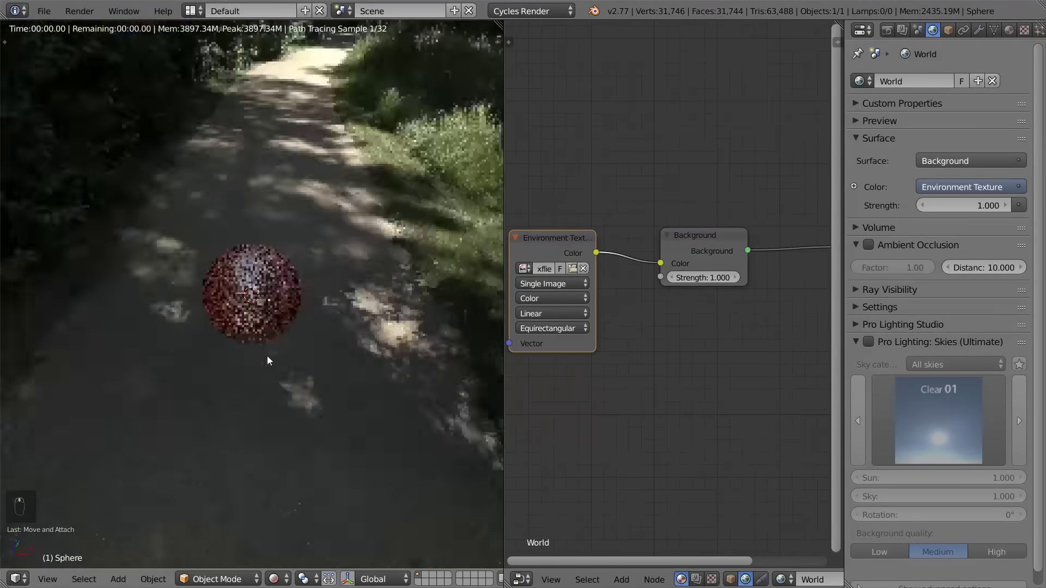
Set Background Strength 3.000, Glossy Roughness 0.000 and Mix Shader Fac 0.092
drag(281, 318, 251, 328)
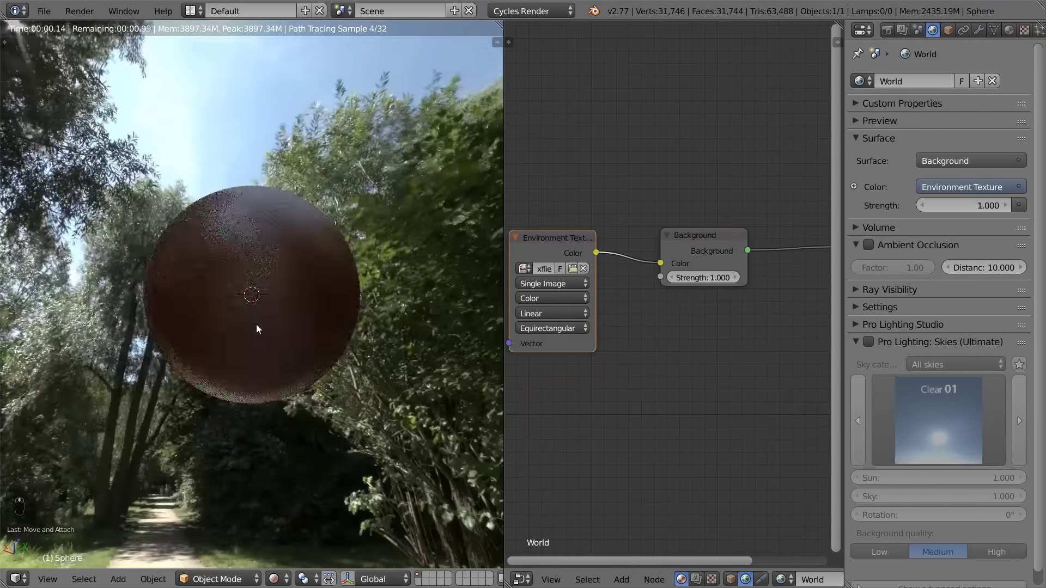
drag(650, 327, 698, 269)
drag(699, 270, 376, 271)
middle_click(376, 271)
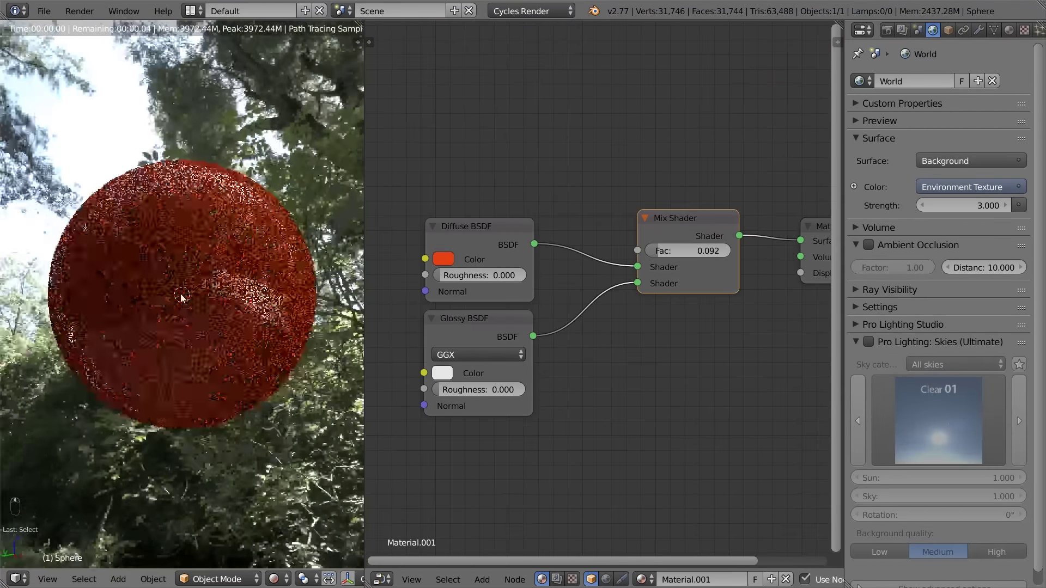
Add a Fresnel input node and link its Fac output to the Mix Shader Fac
drag(41, 542, 538, 184)
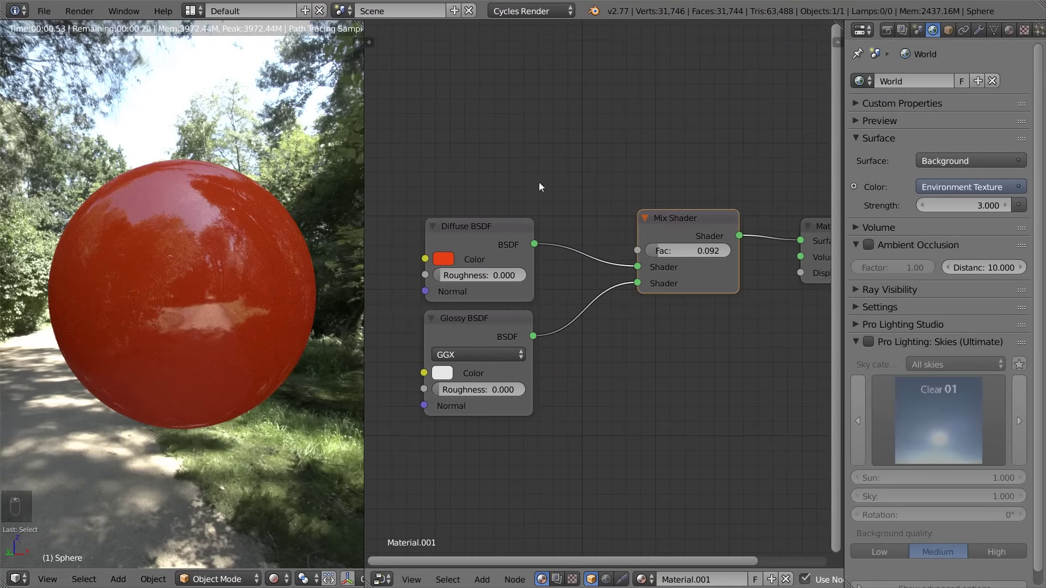
key(a)
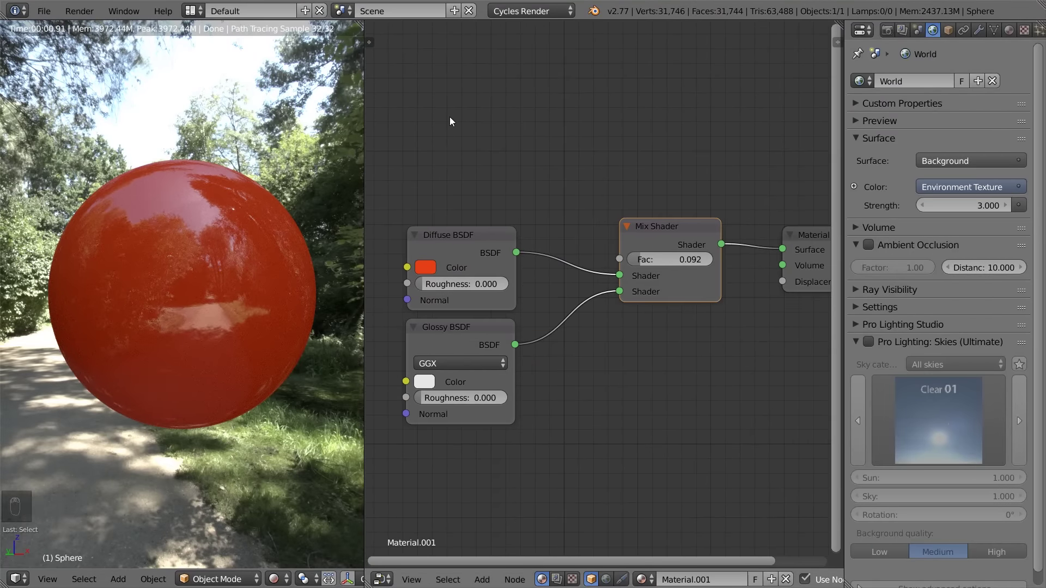
key(shift+a)
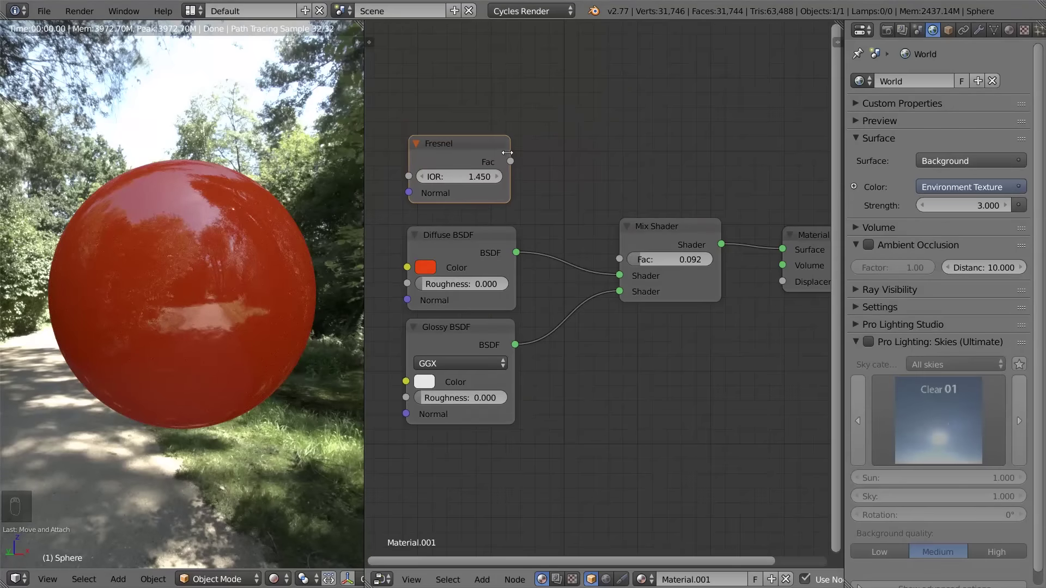
drag(512, 163, 627, 252)
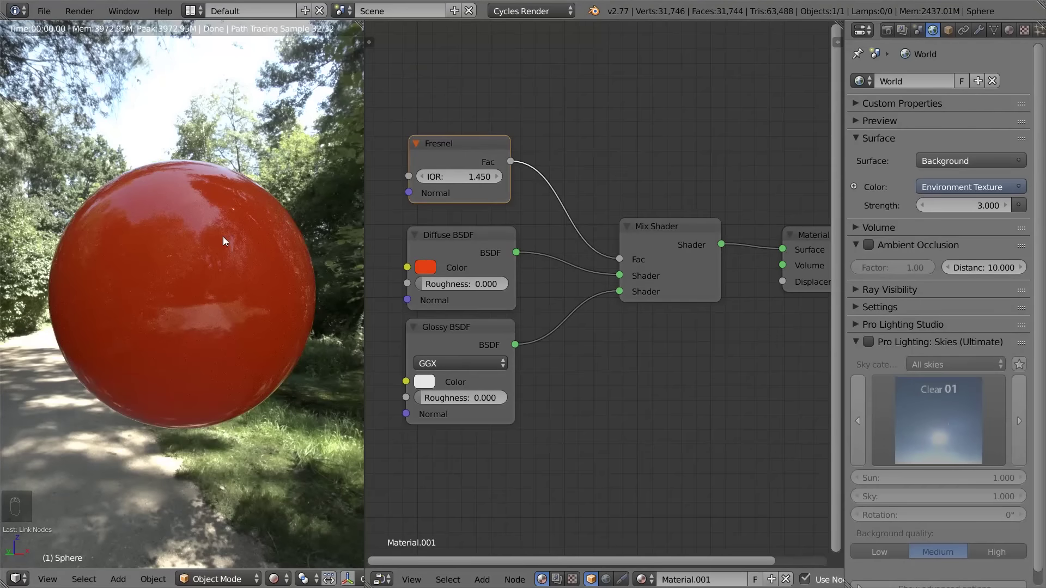
Orbit around the sphere to judge the Fresnel-driven reflections
drag(201, 282, 161, 274)
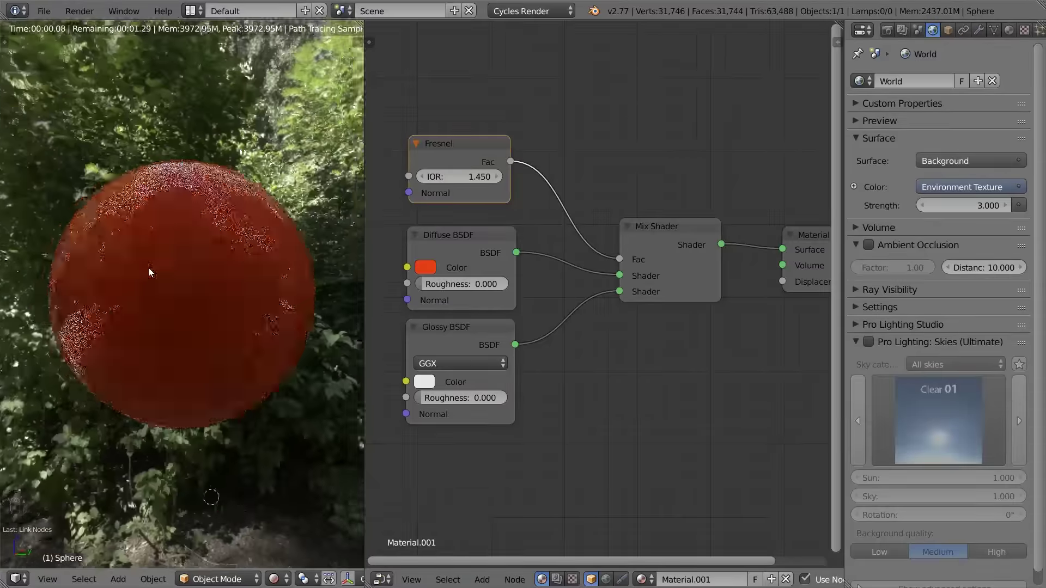
drag(156, 293, 202, 277)
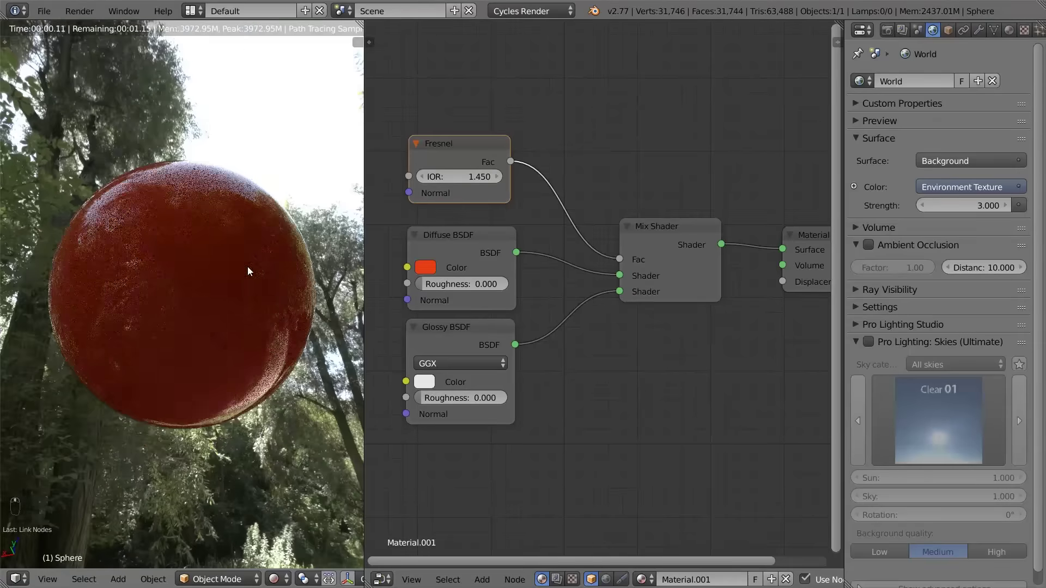
drag(250, 245, 279, 244)
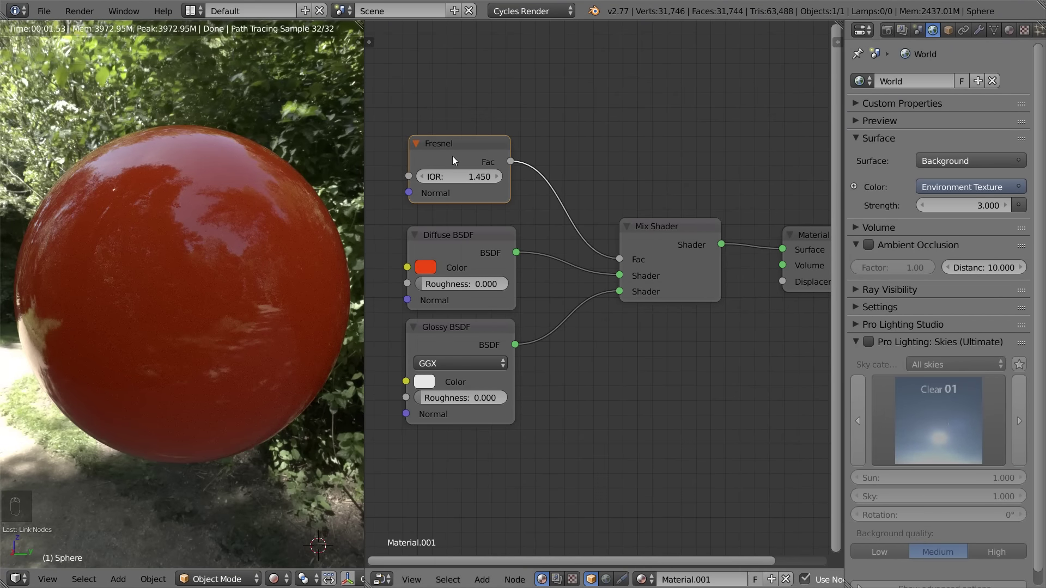
drag(369, 577, 477, 160)
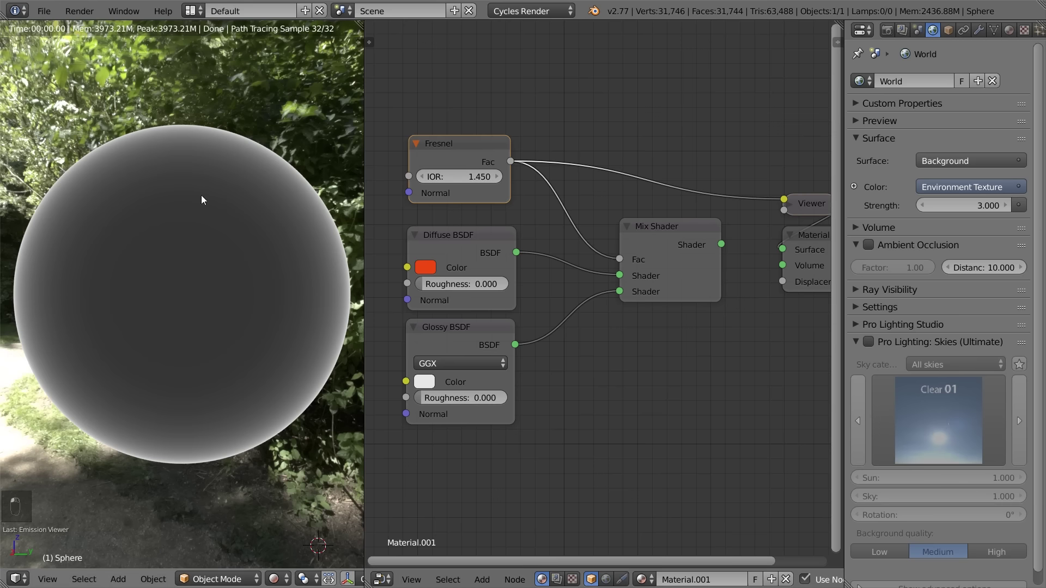
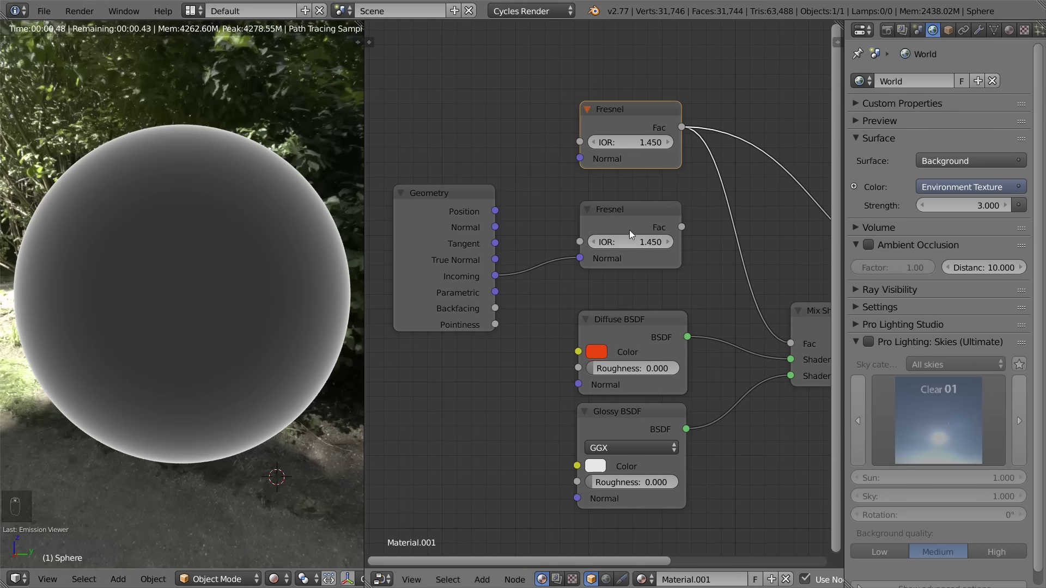
Preview the second Fresnel's output on the sphere and bring the Geometry node into view
drag(641, 217, 621, 127)
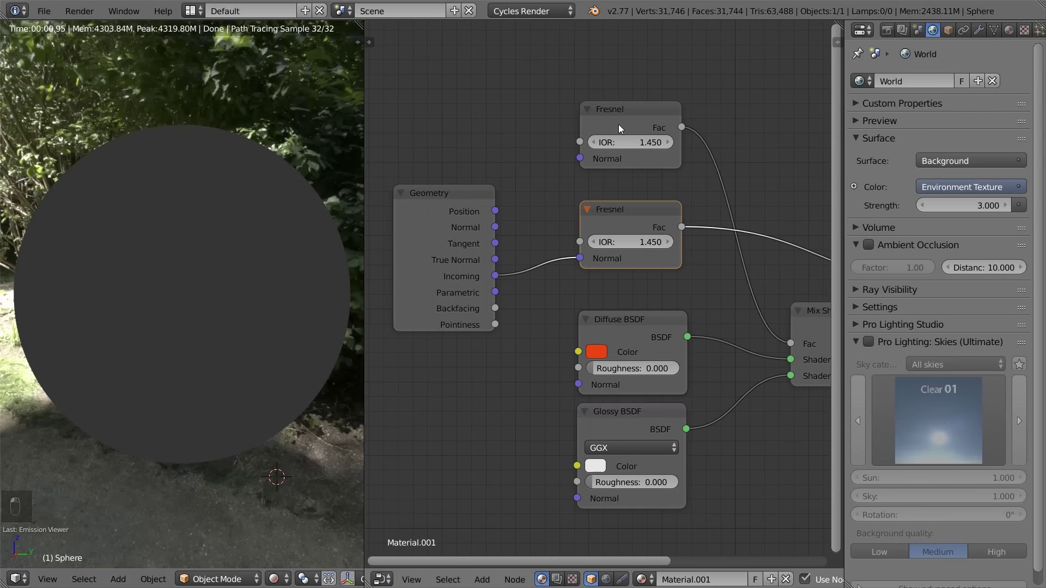
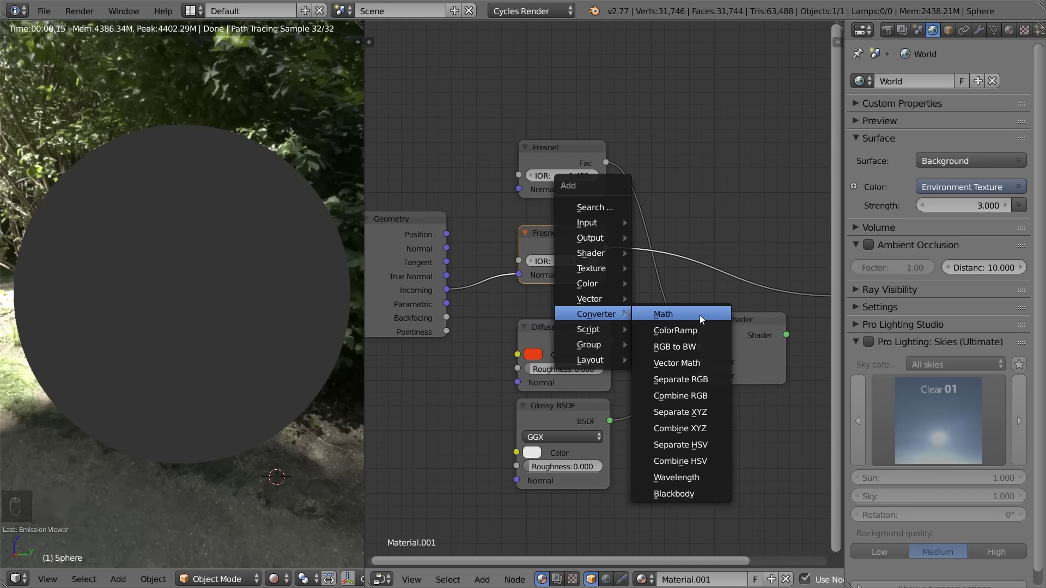
drag(610, 165, 676, 212)
drag(608, 252, 637, 207)
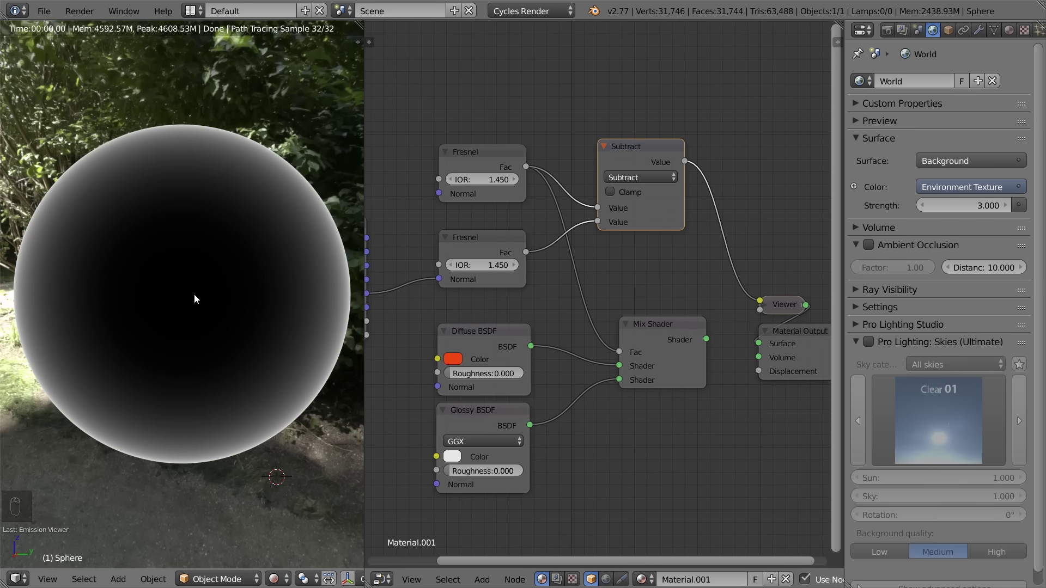
drag(578, 234, 580, 144)
click(576, 150)
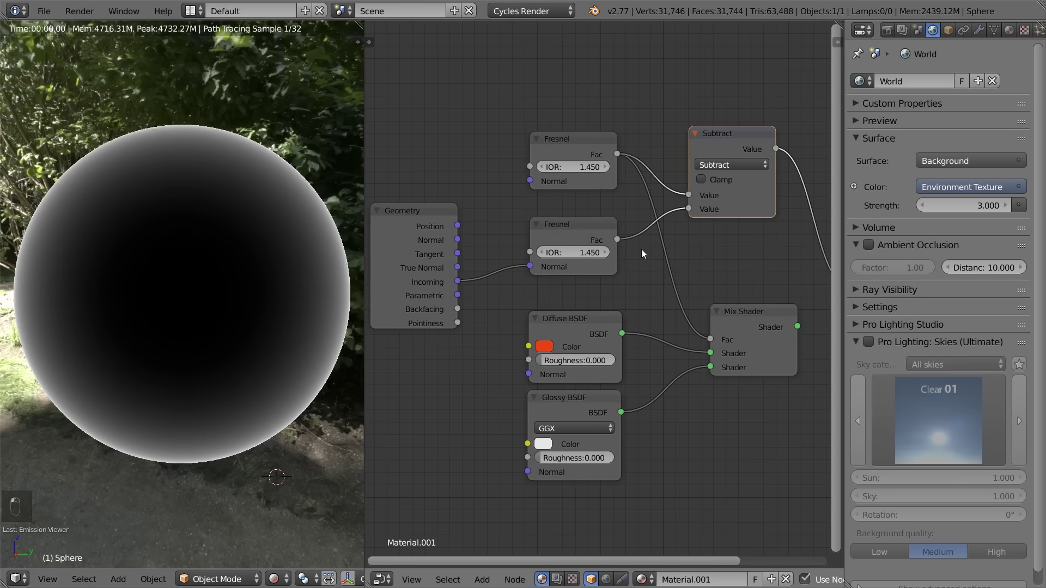
Drive the Mix Shader Fac with the Subtract result of the two Fresnel factors
drag(192, 316, 741, 182)
drag(740, 182, 690, 329)
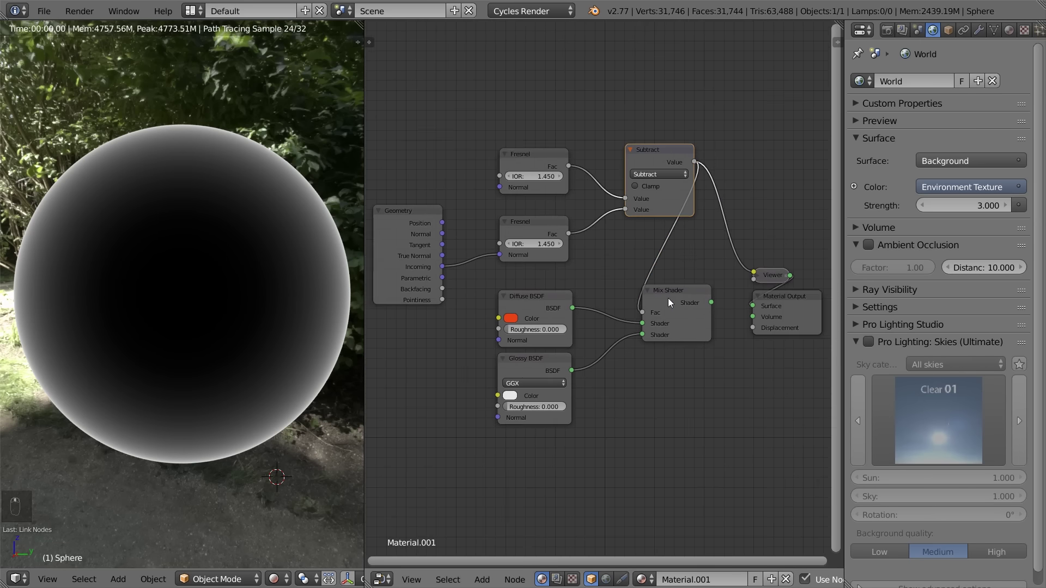
Send the Mix Shader to the Material Output Surface and orbit to inspect the red sphere
drag(699, 307, 208, 306)
drag(242, 303, 283, 303)
drag(295, 305, 275, 289)
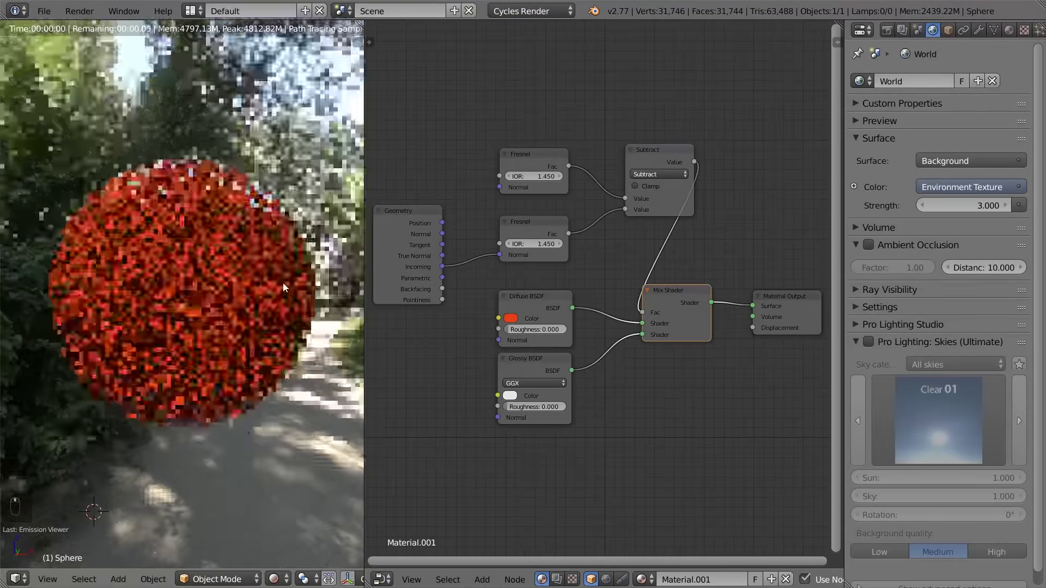
middle_click(284, 285)
middle_click(264, 282)
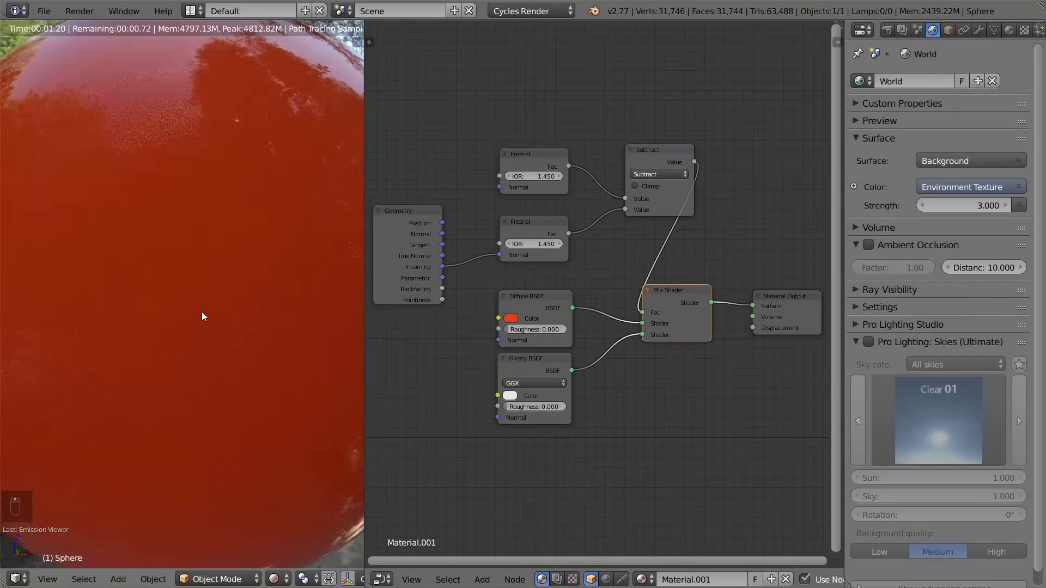
drag(205, 316, 216, 306)
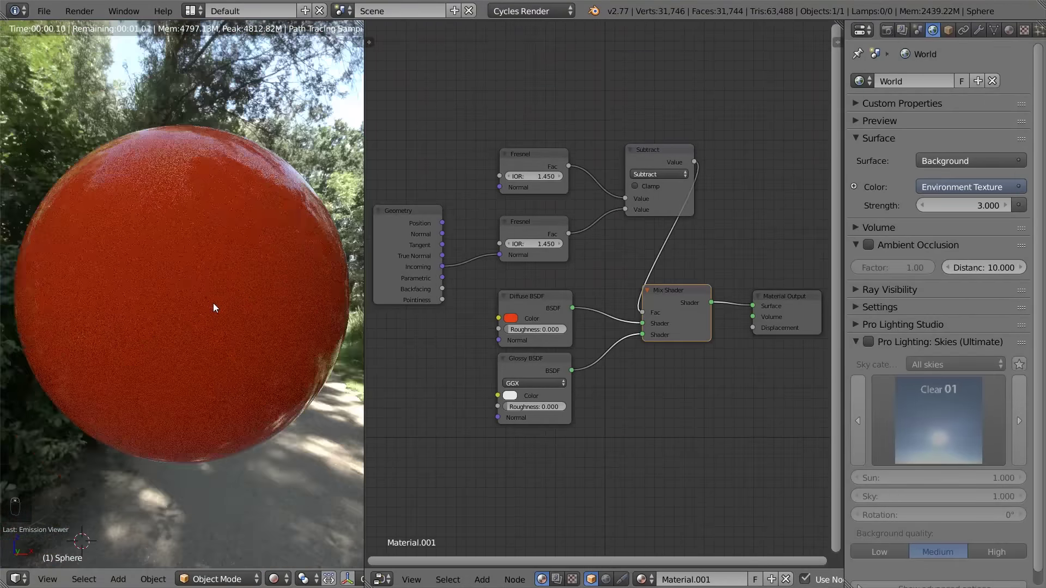
drag(140, 284, 101, 286)
middle_click(160, 280)
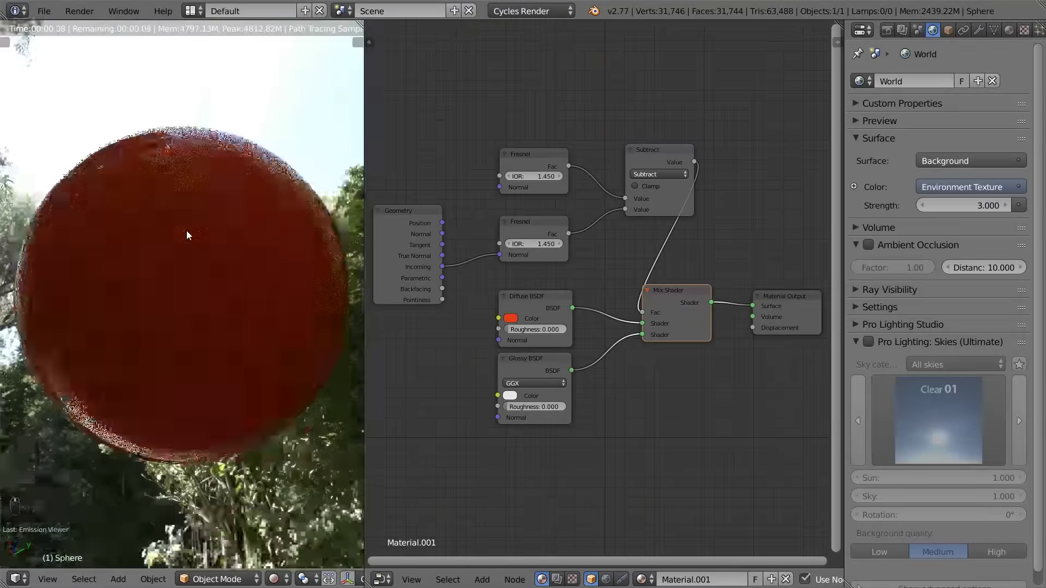
Feed the first Fresnel Fac directly into the Mix Shader Fac instead of the subtraction
drag(197, 337, 568, 166)
drag(569, 167, 267, 314)
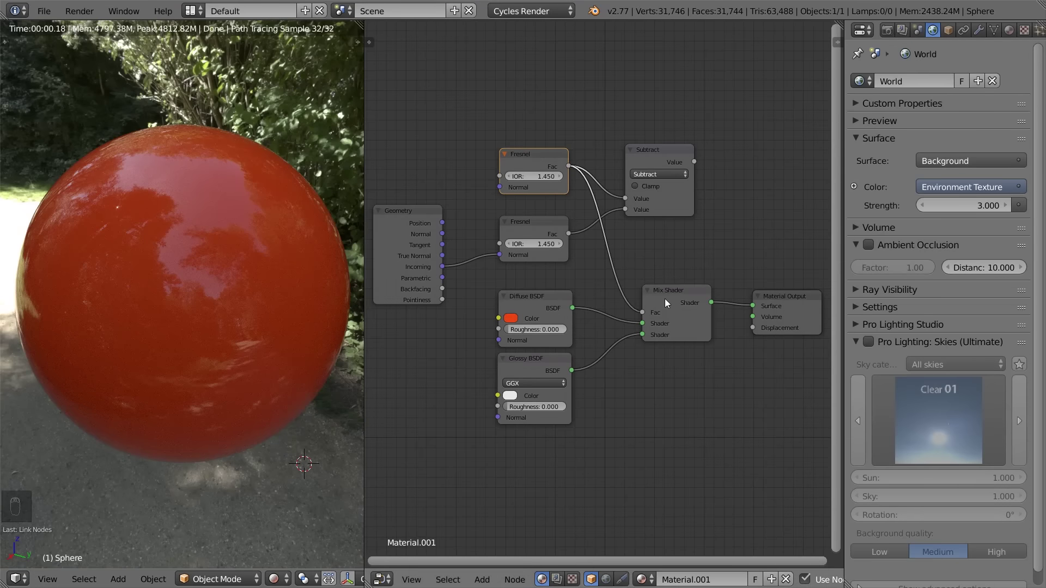
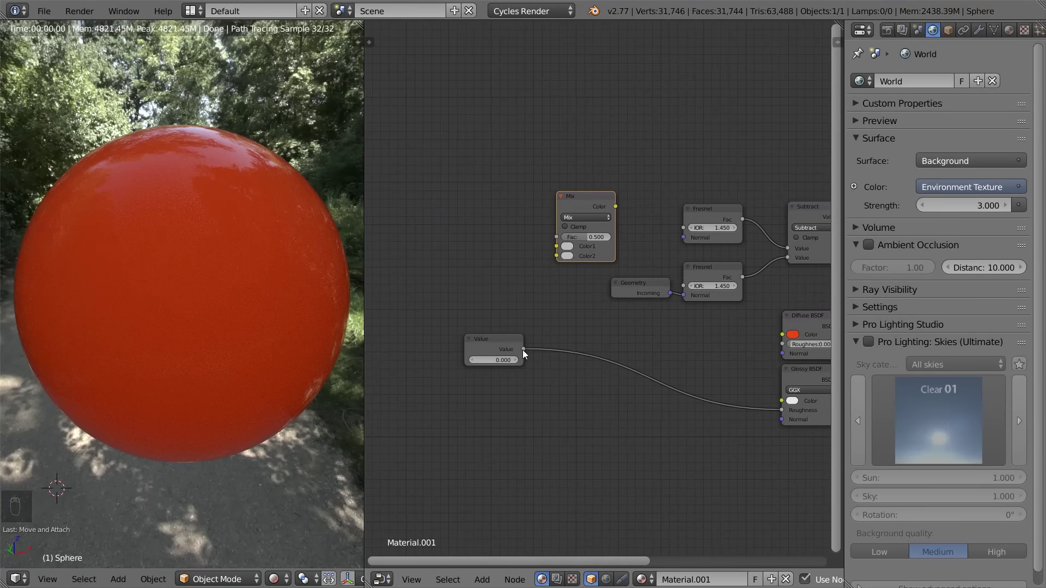
key(g)
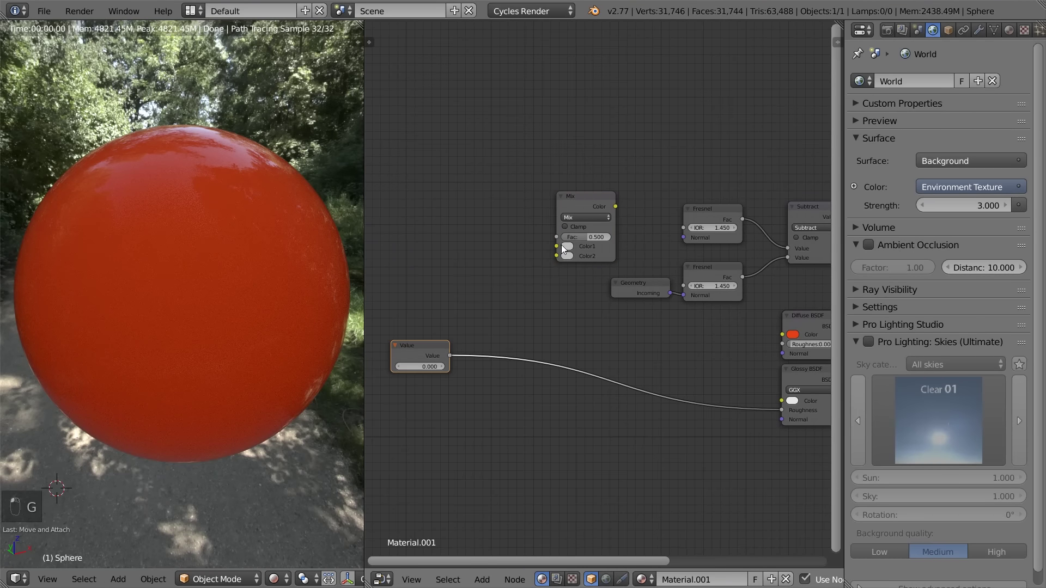
key(g)
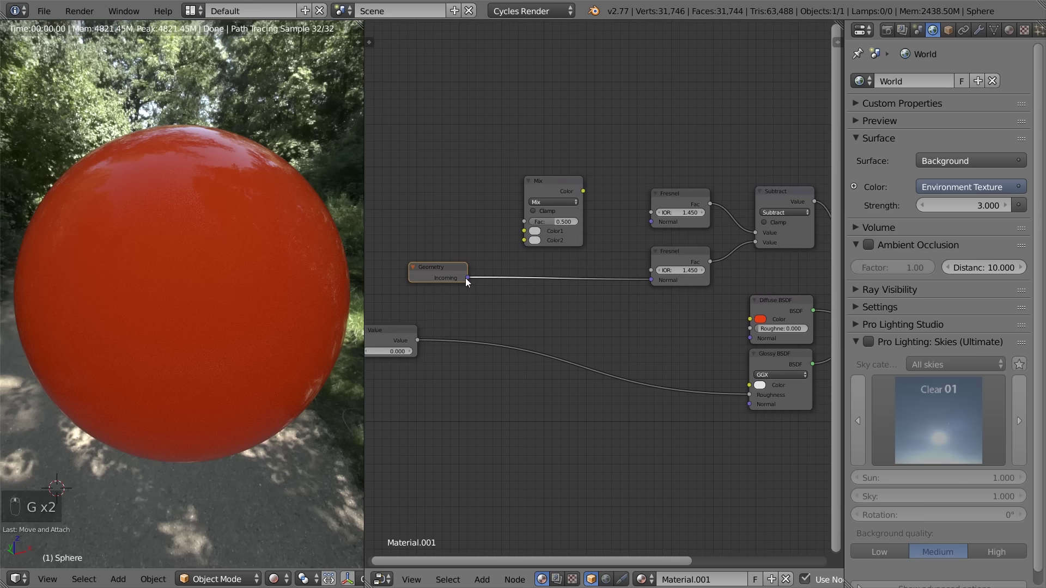
click(523, 239)
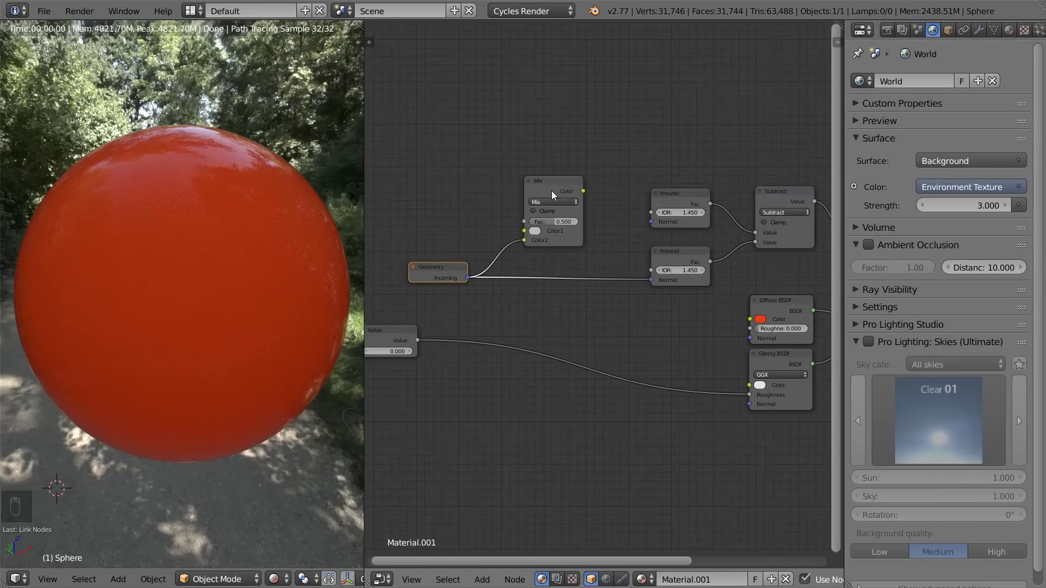
drag(582, 192, 655, 225)
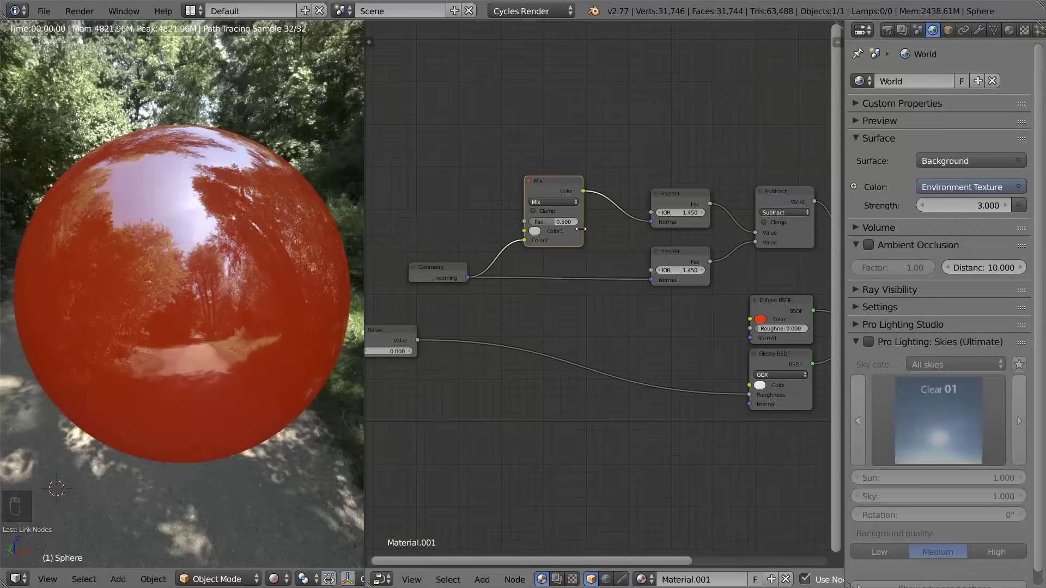
drag(563, 191, 583, 207)
key(g)
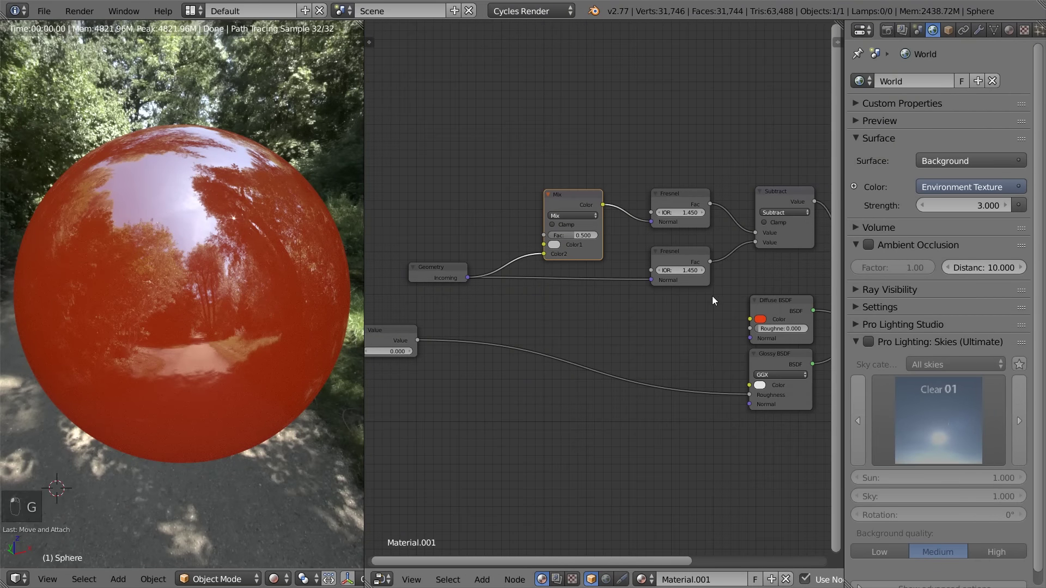
key(g)
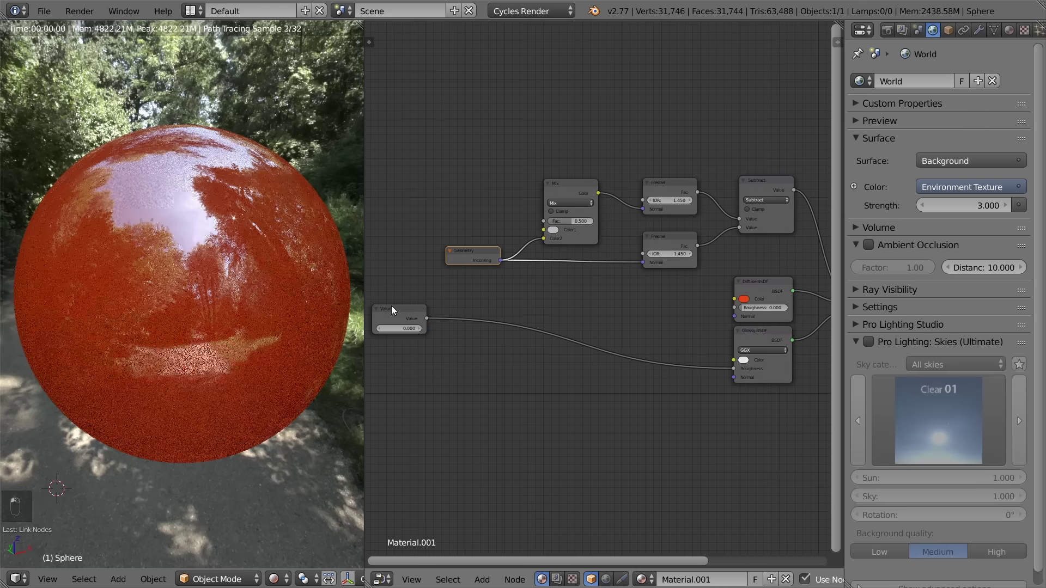
Link the Value node output into the colour Mix node's Fac input
drag(401, 293, 477, 260)
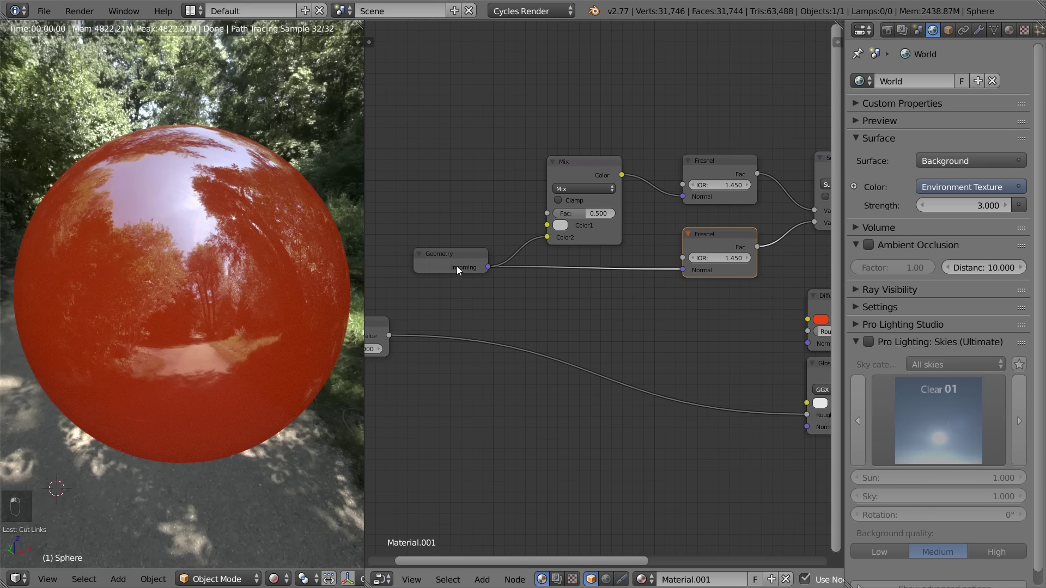
key(g)
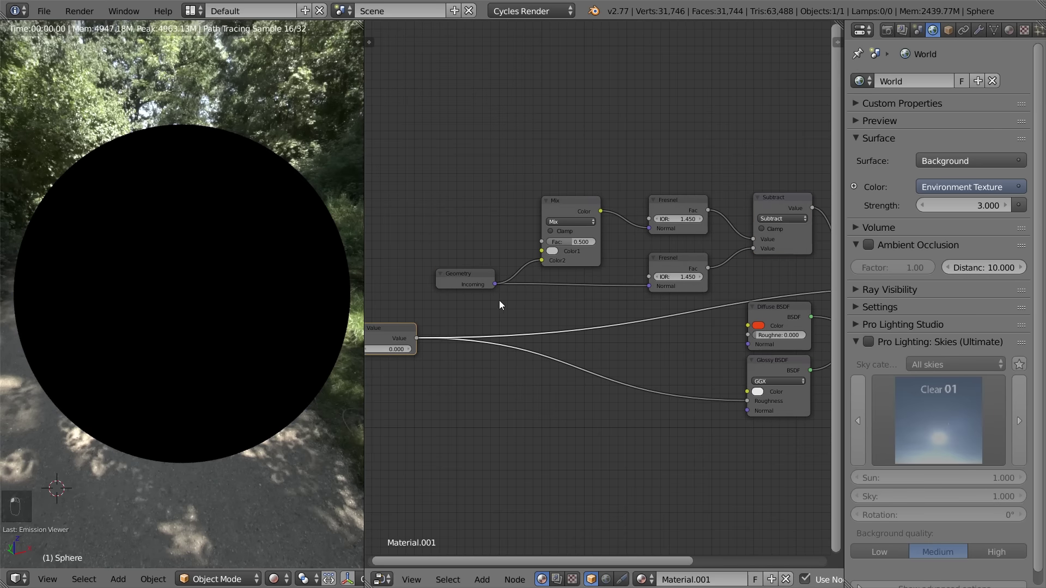
drag(471, 277, 648, 194)
drag(684, 143, 682, 155)
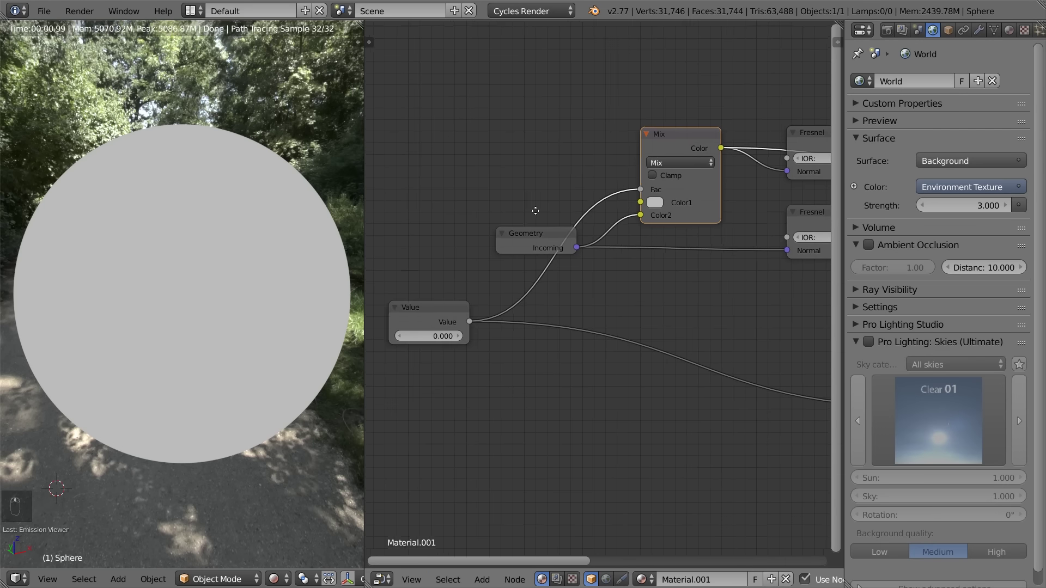
click(648, 151)
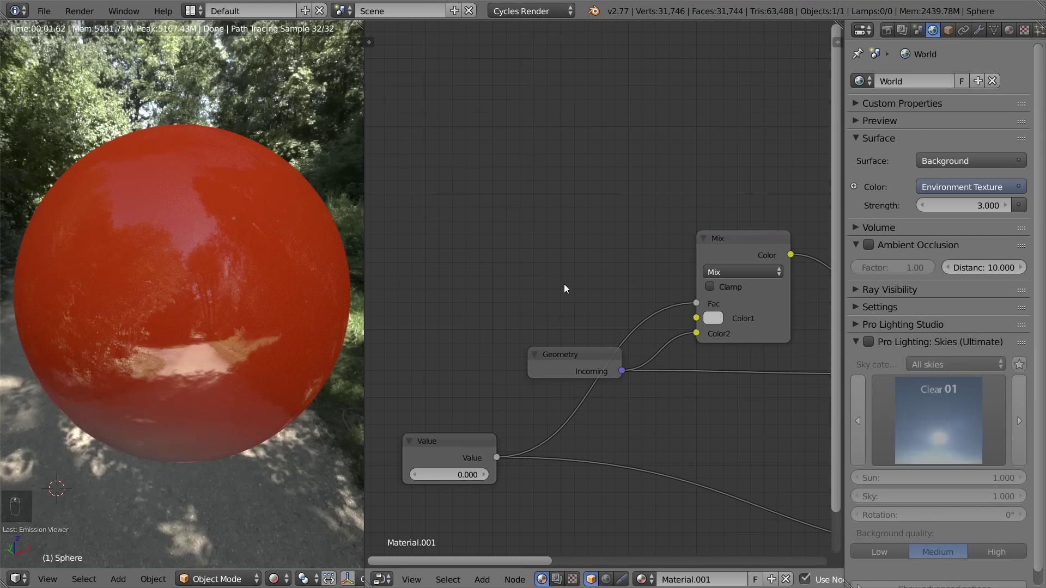
Add a Vector Bump node and connect its Normal output to the Mix Color1 input
key(shift+a)
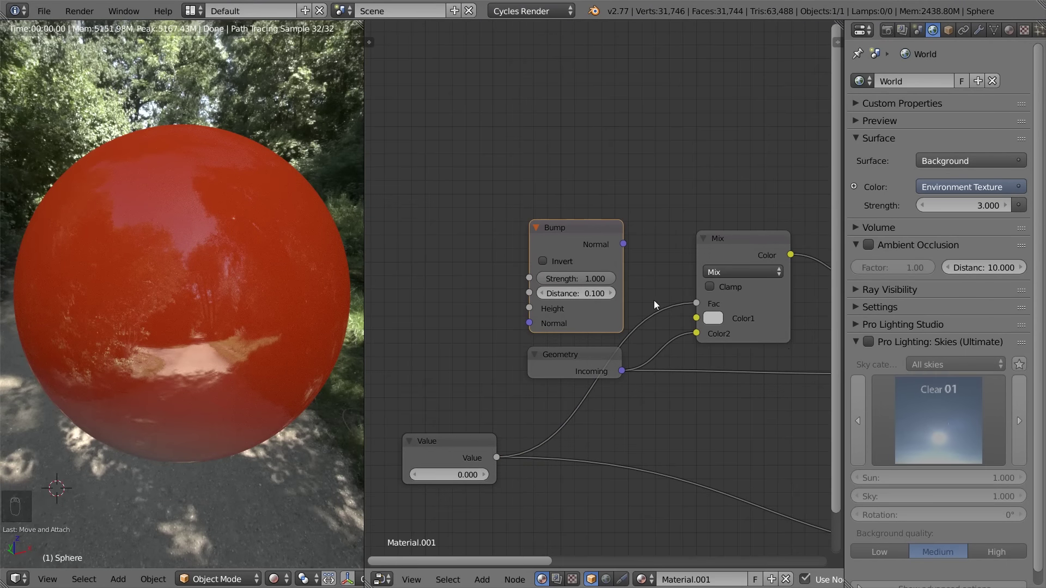
drag(719, 230, 611, 247)
key(g)
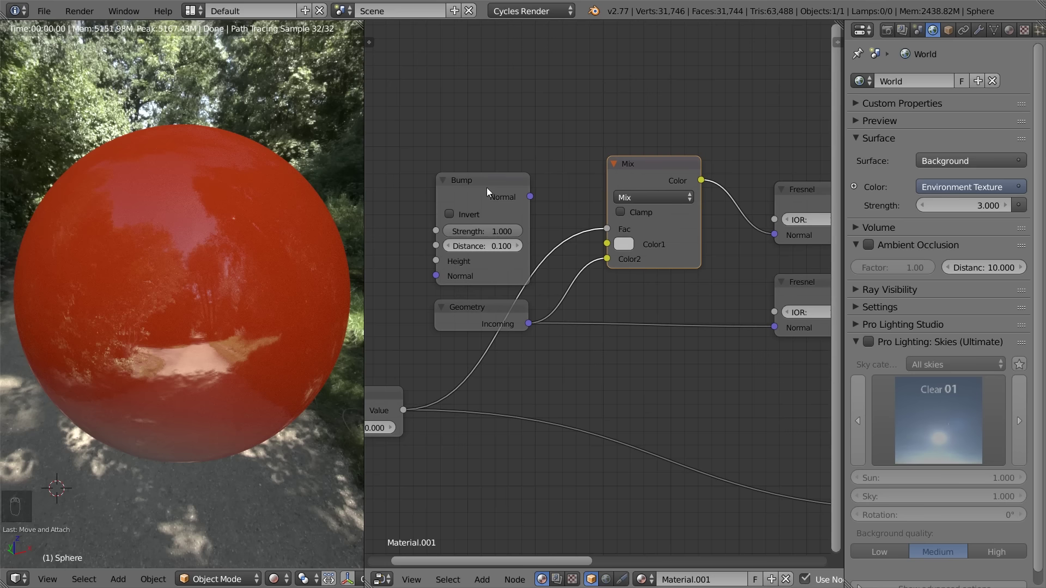
drag(520, 184, 651, 235)
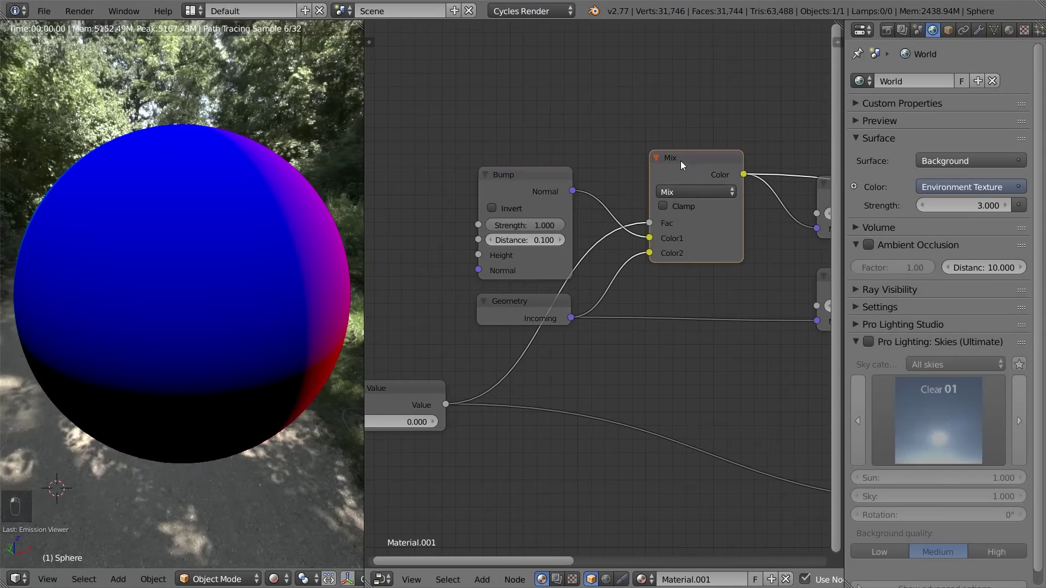
Sweep the Value node through 0.800 and 0.200, leaving it at 1.000
drag(650, 295, 579, 208)
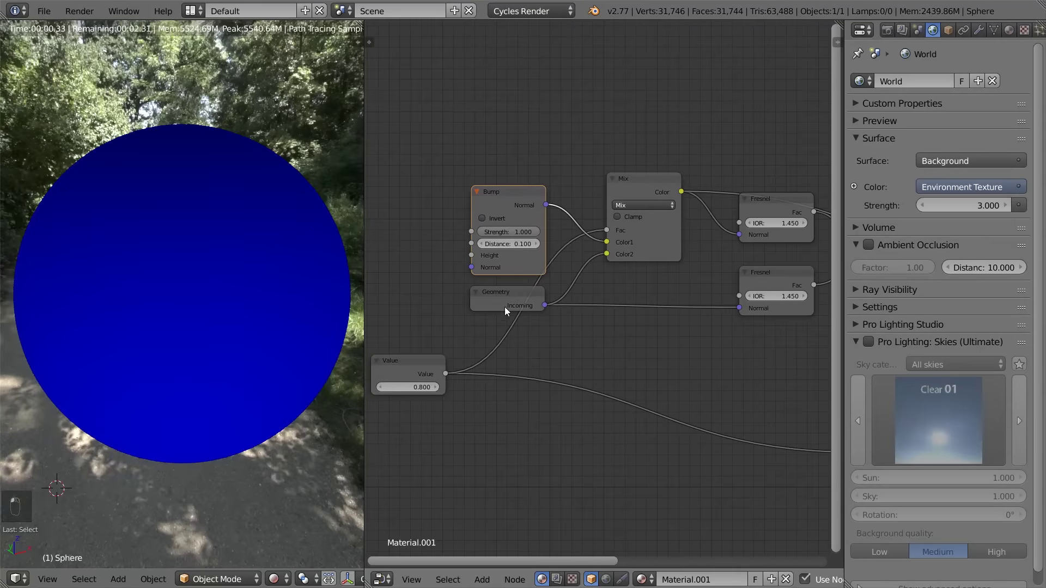
drag(759, 208, 310, 331)
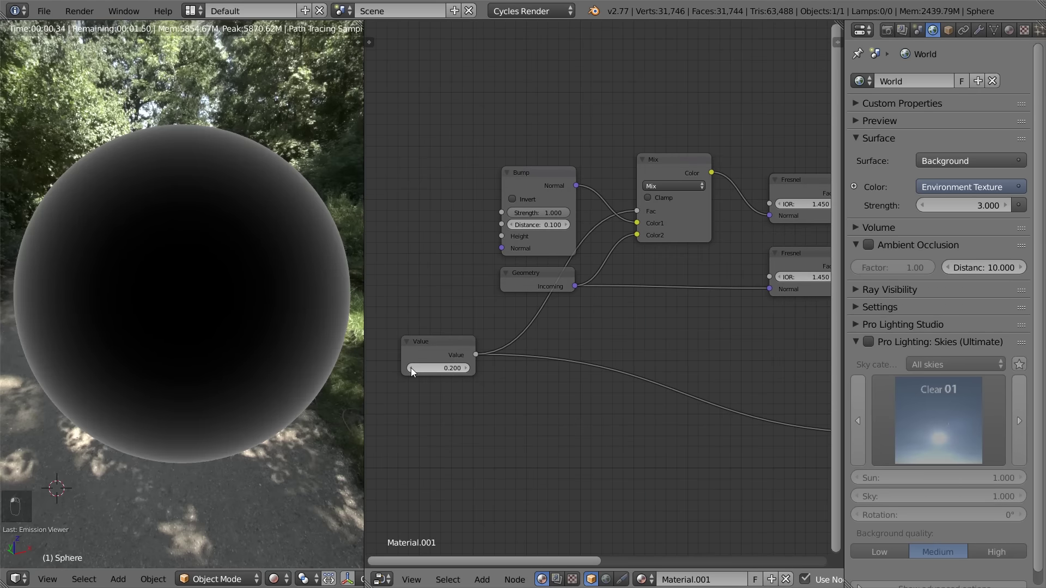
drag(530, 371, 453, 385)
click(452, 385)
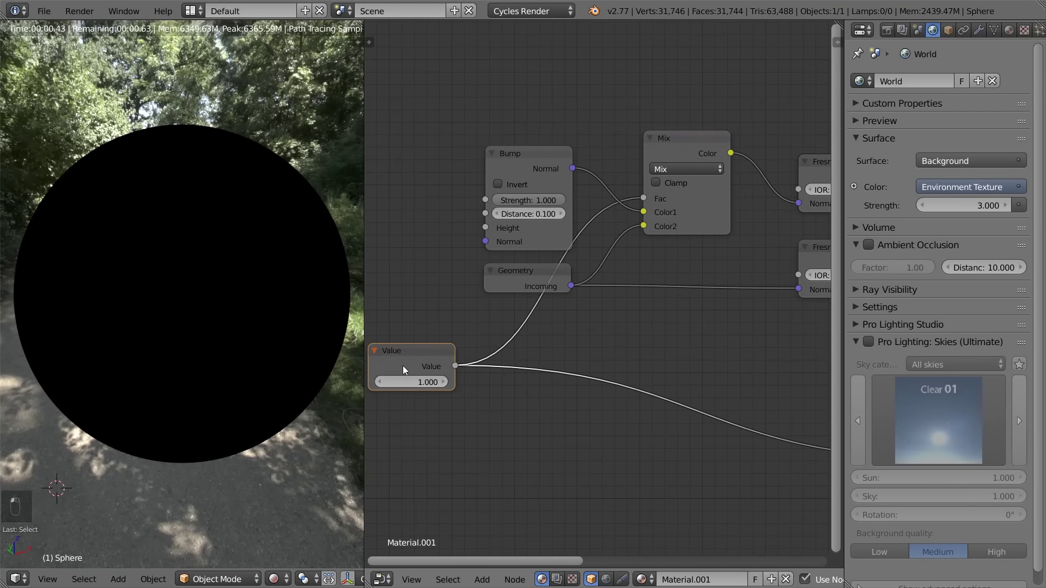
Connect the Mix Shader to the Material Output Surface so the sphere renders glossy red
drag(551, 245, 440, 304)
drag(440, 305, 672, 303)
drag(722, 313, 735, 301)
drag(624, 217, 623, 209)
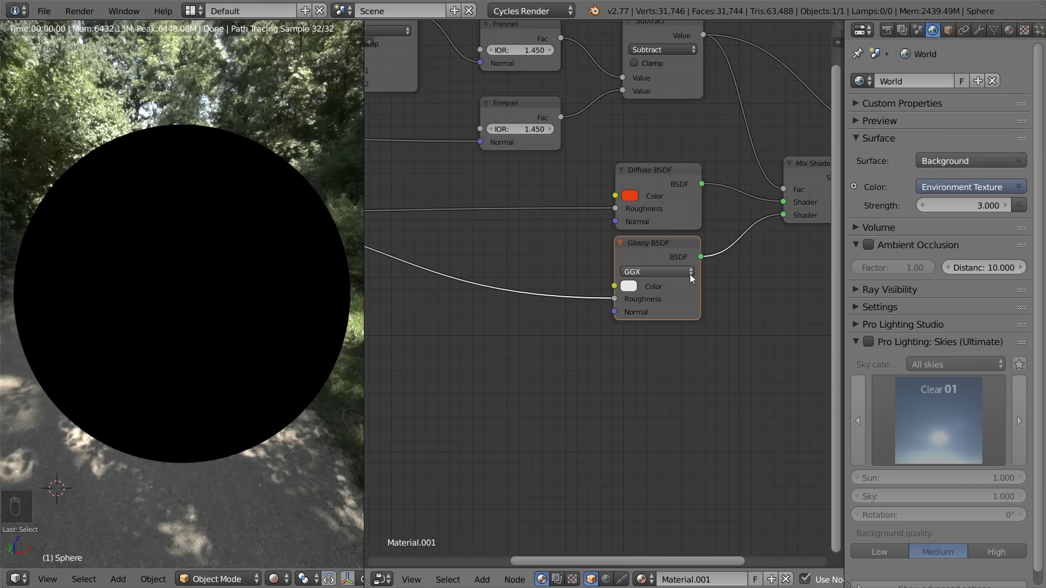
drag(616, 208, 637, 300)
drag(658, 248, 680, 247)
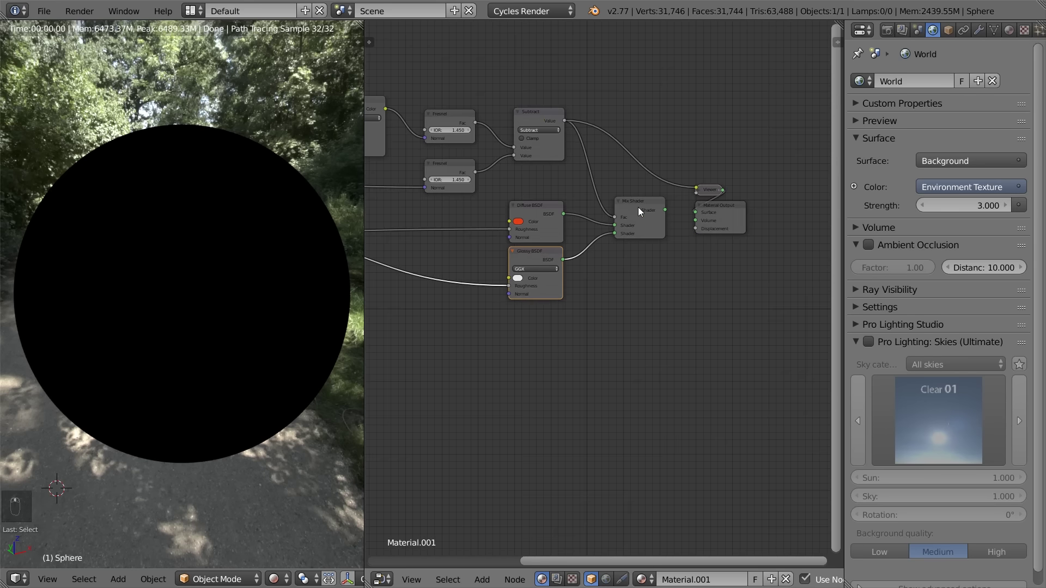
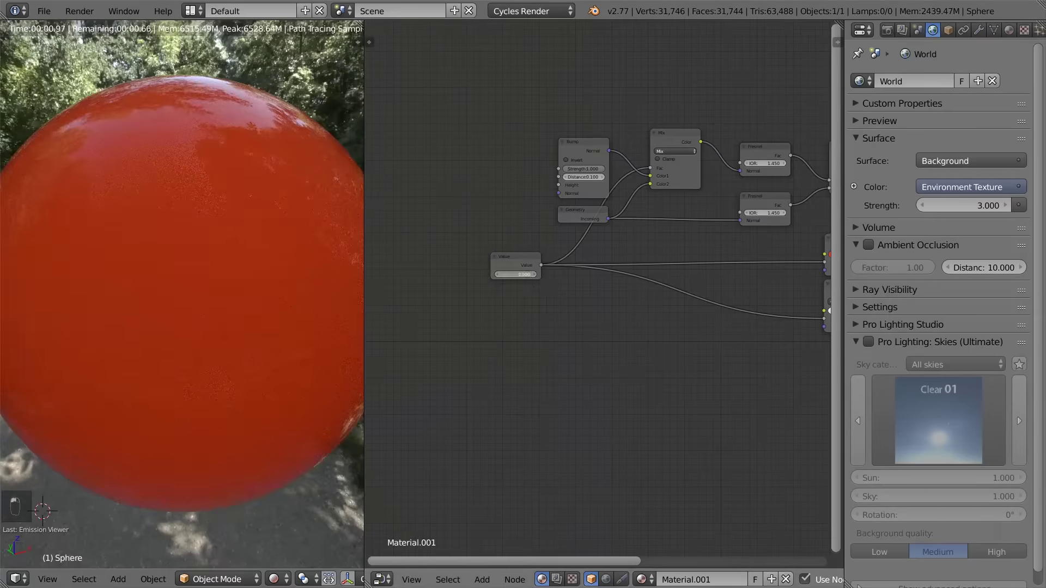
Test the roughness Value at 0.400 and 0.100, then return it to 0.000
click(538, 279)
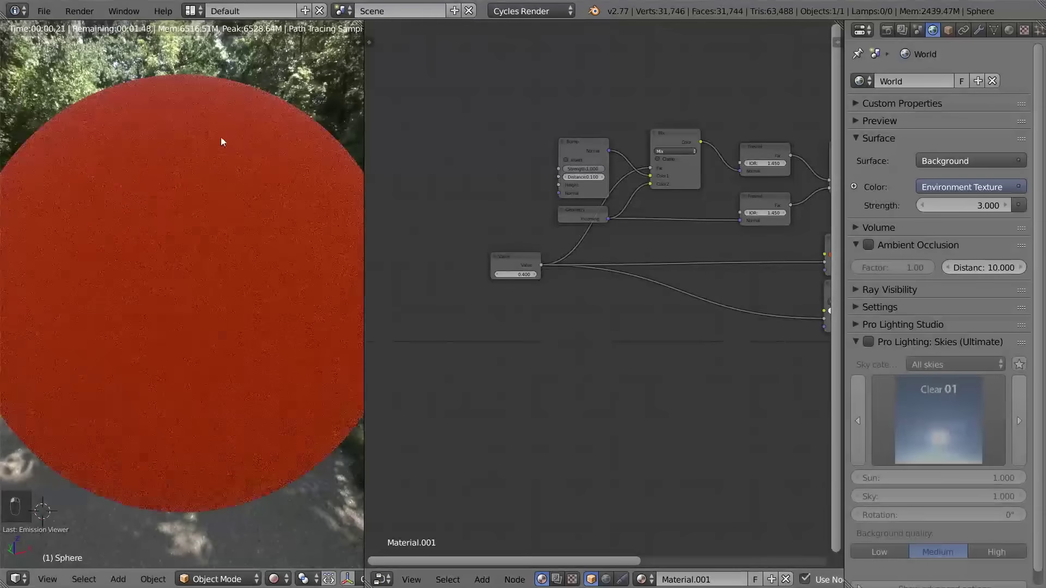
drag(240, 113, 539, 277)
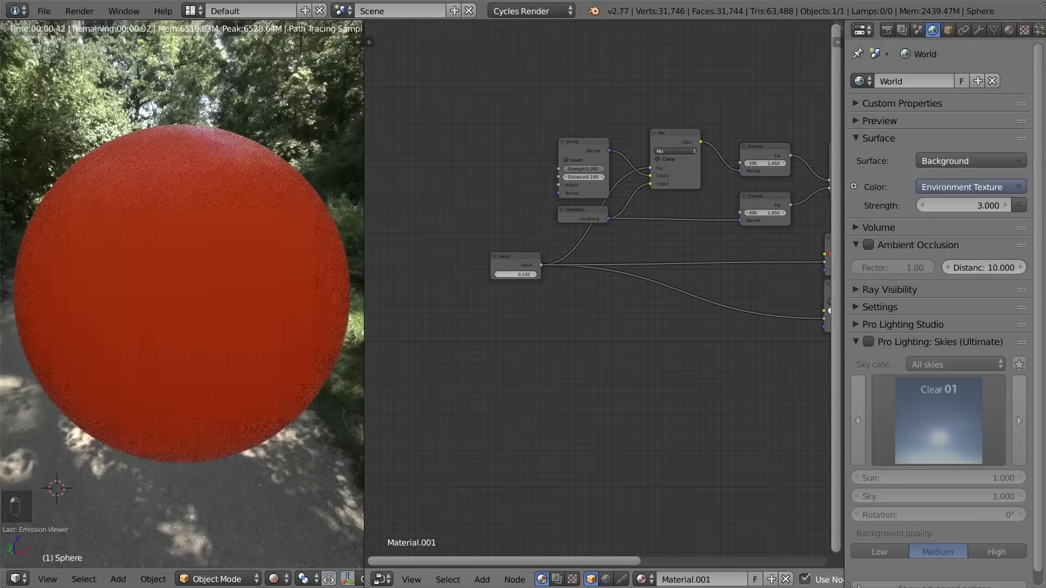
drag(509, 298, 601, 281)
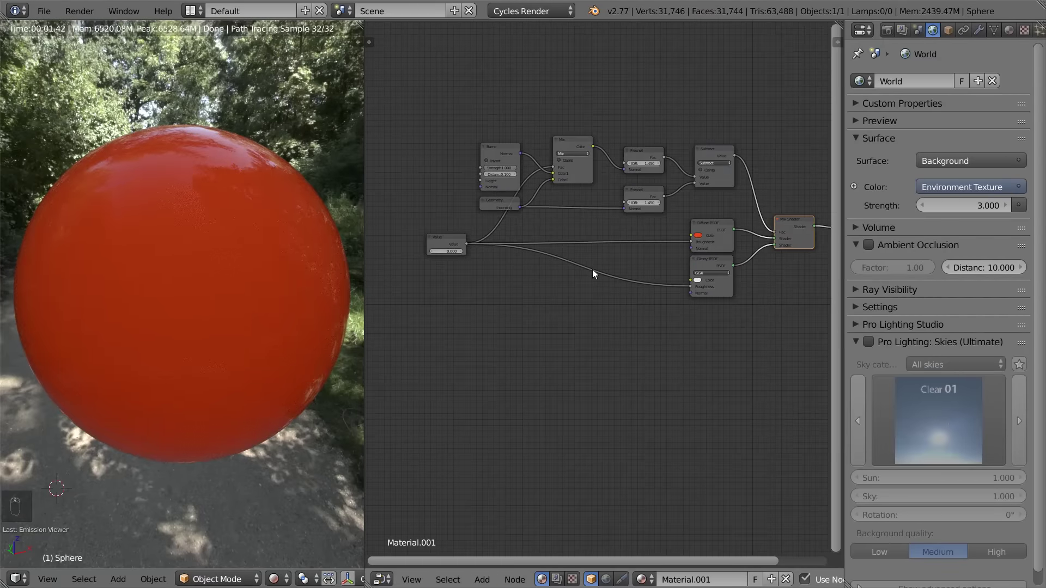
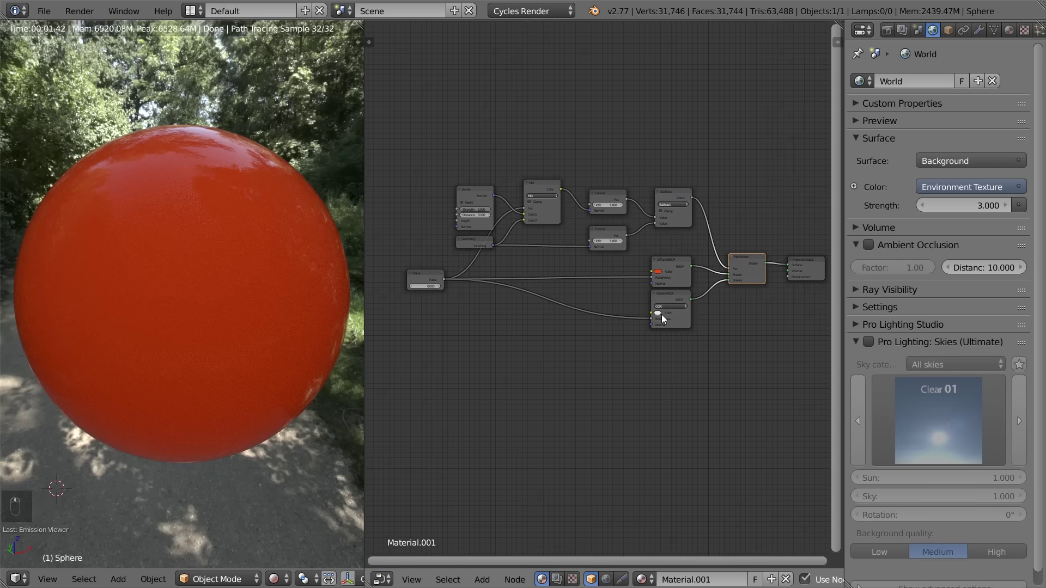
Group the bump, mix, Fresnel and subtract nodes with Ctrl+G and frame the new group node beside the Value node
key(a)
key(a)
key(a)
key(b)
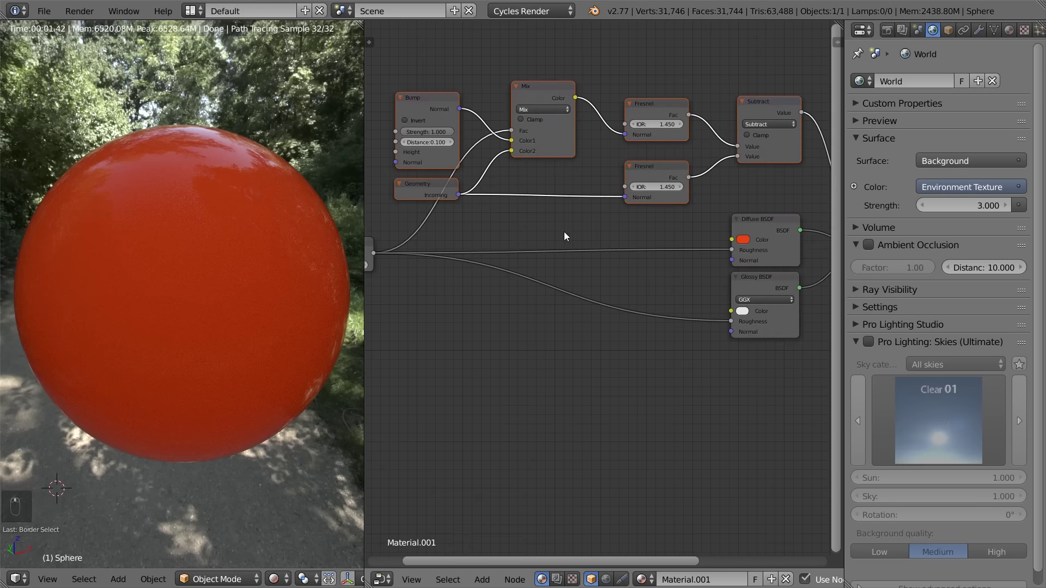
key(ctrl+g)
key(Tab)
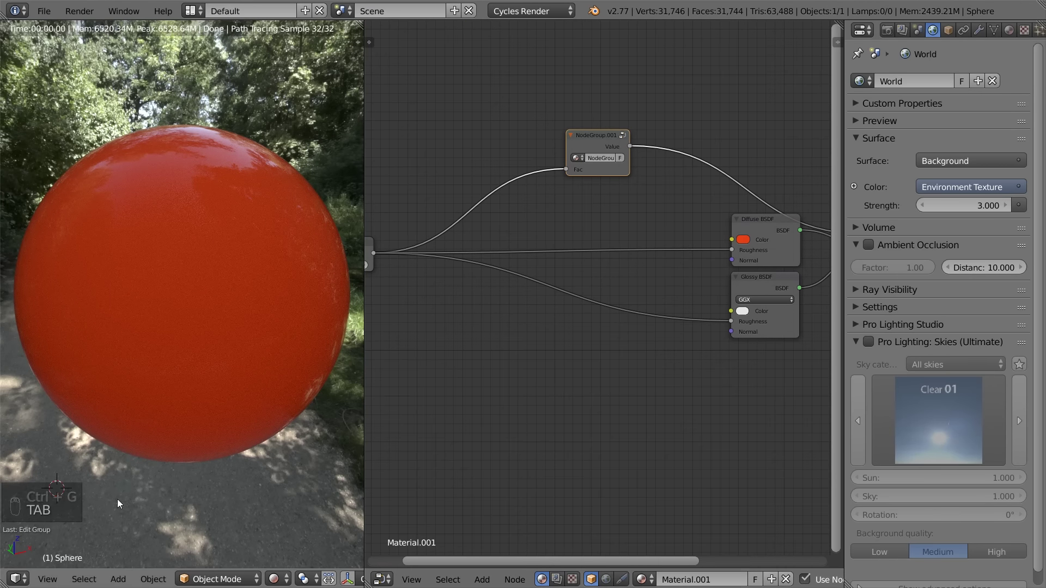
drag(646, 179, 579, 302)
key(Tab)
key(Tab)
key(Tab)
key(Tab)
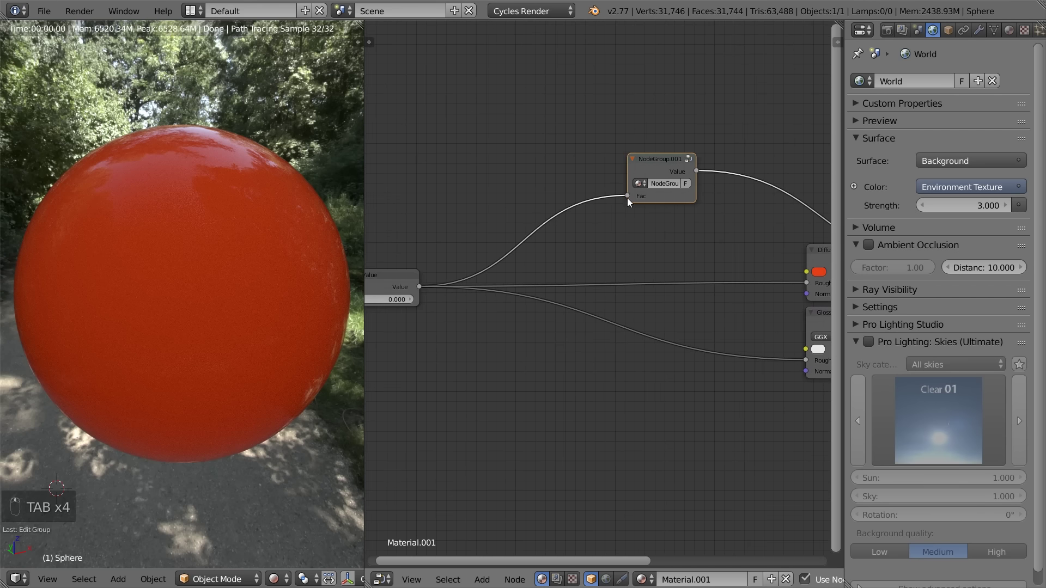
drag(629, 197, 634, 198)
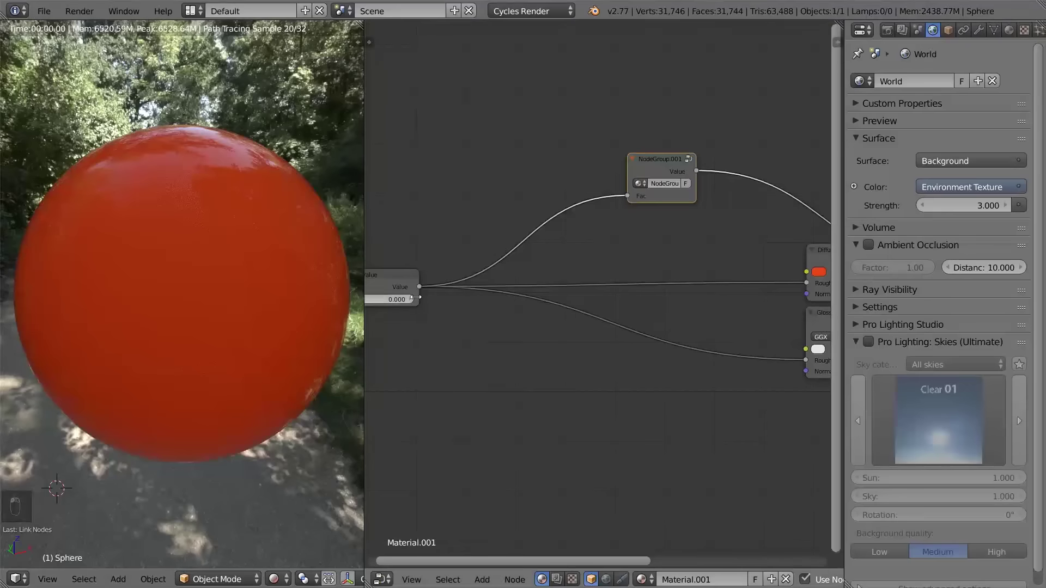
Inside the group, place the Group Input left of the bump node and rename its Fac input to Roughness
key(Tab)
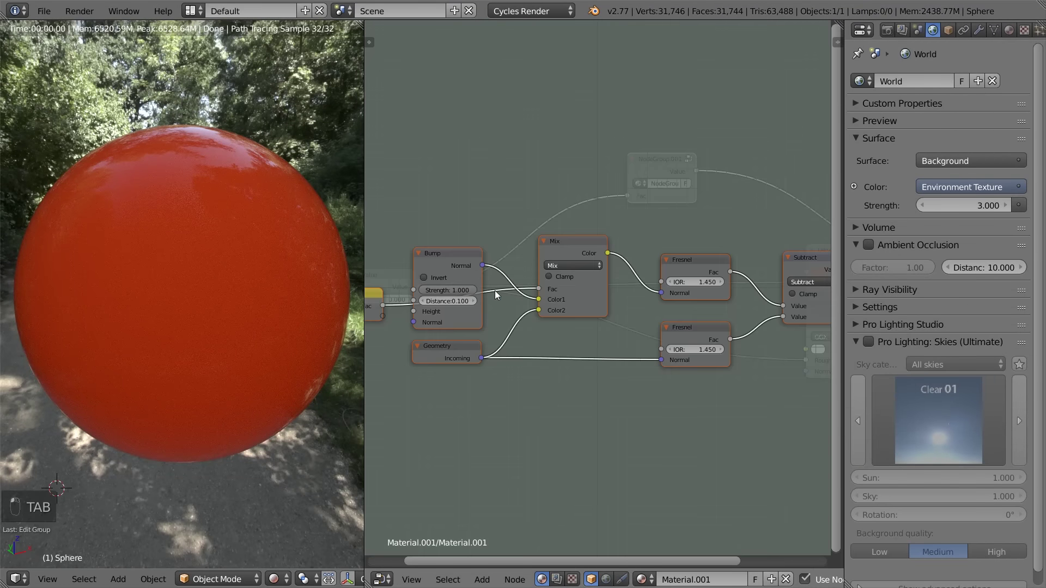
click(654, 238)
key(Tab)
key(Tab)
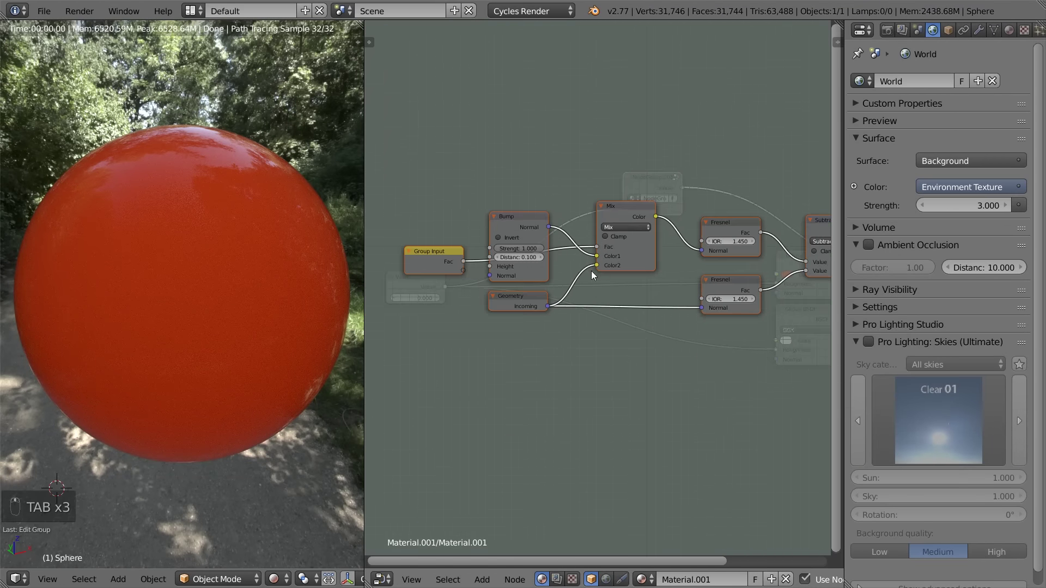
key(Tab)
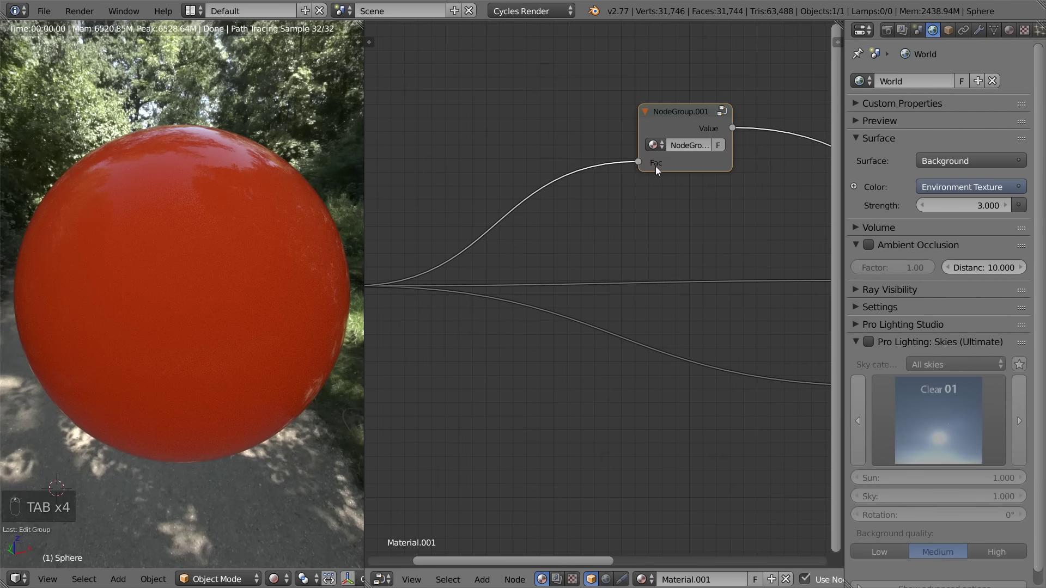
key(Tab)
key(n)
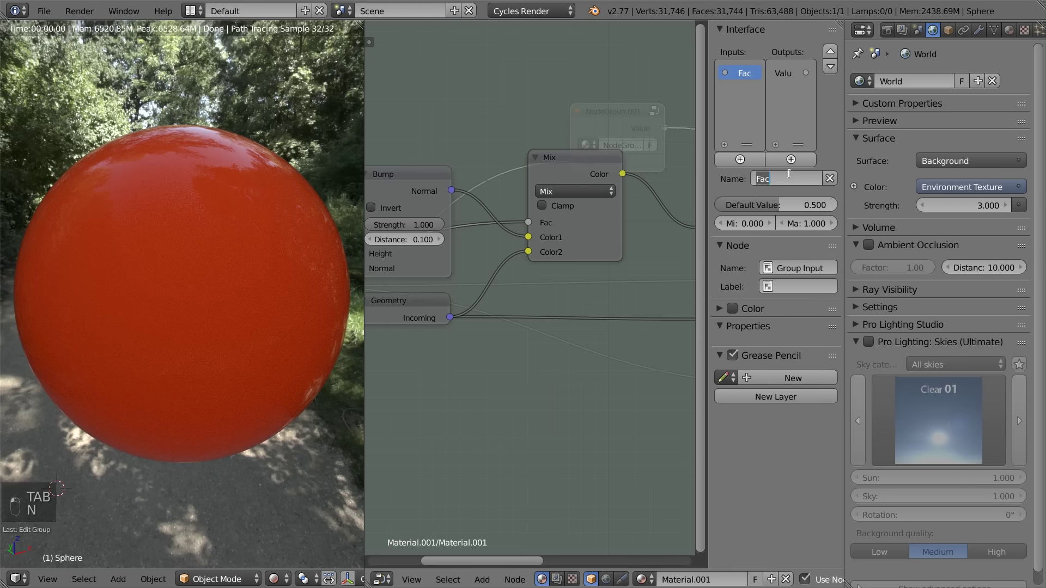
key(BackSpace)
key(BackSpace)
key(BackSpace)
key(s)
key(n)
key(Tab)
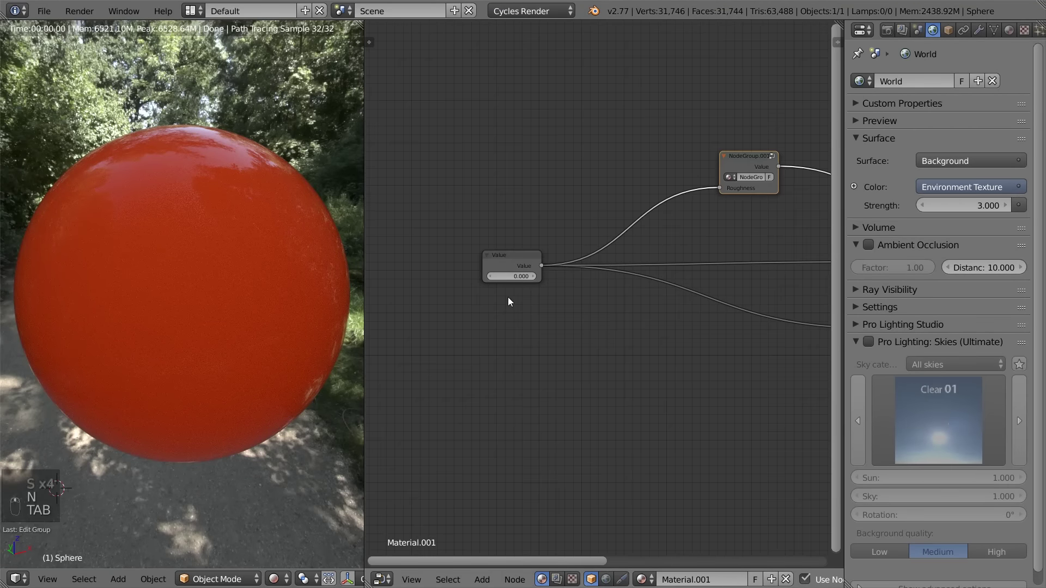
Re-enter the group and move the Group Input node closer to the bump node
click(676, 185)
key(Tab)
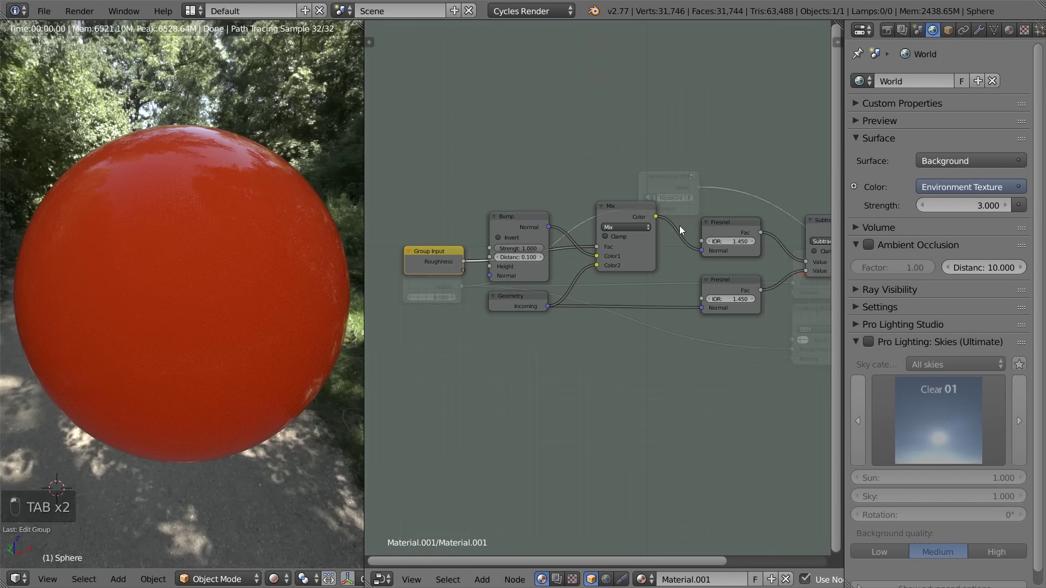
key(Tab)
key(Tab)
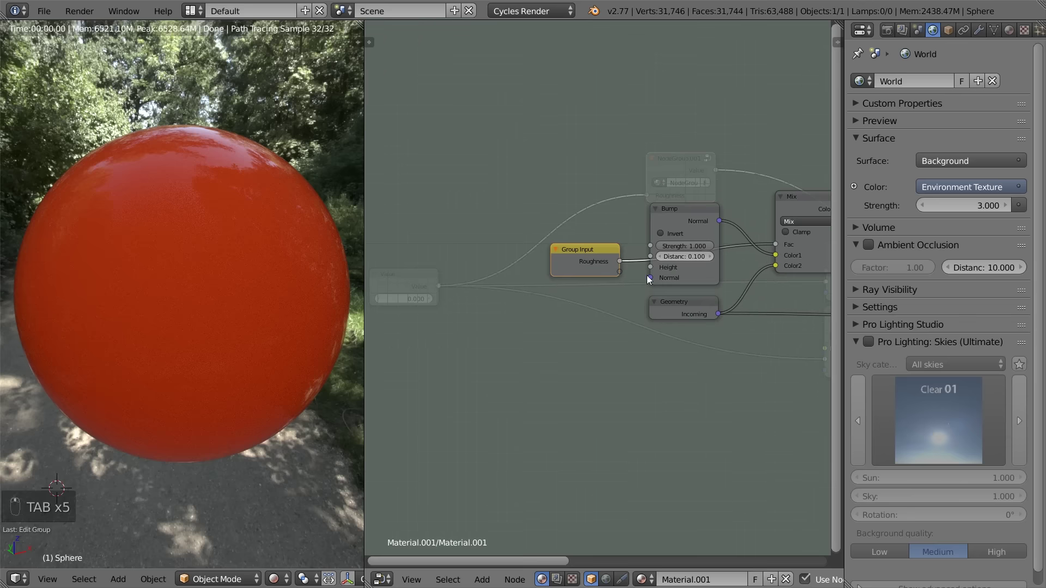
click(600, 263)
key(g)
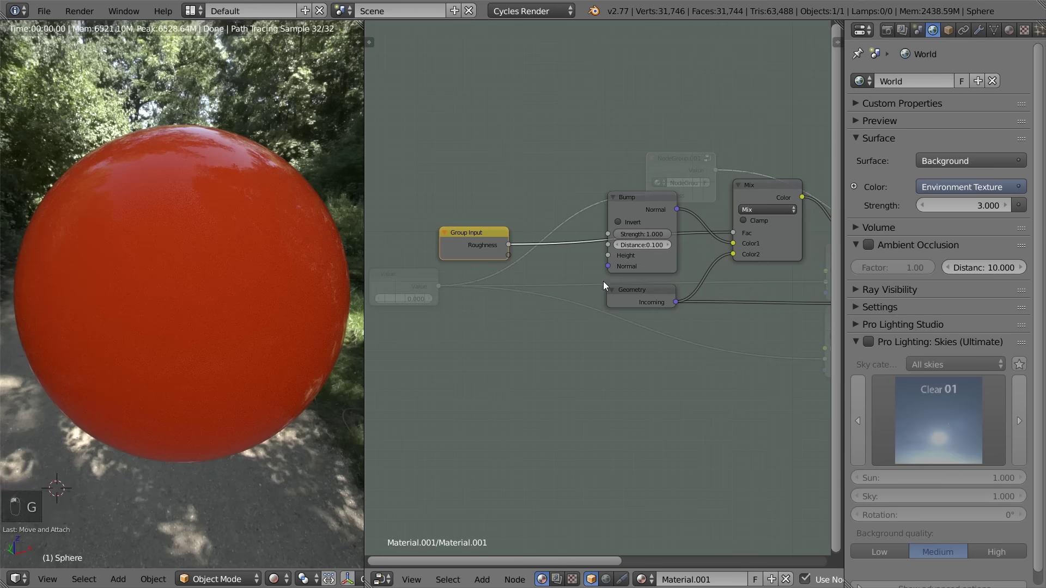
key(Tab)
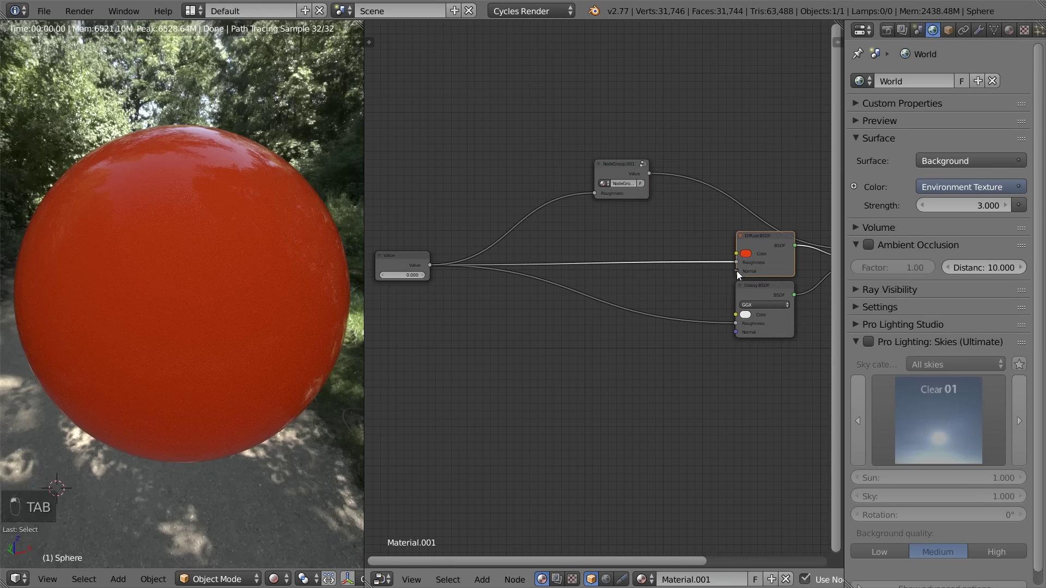
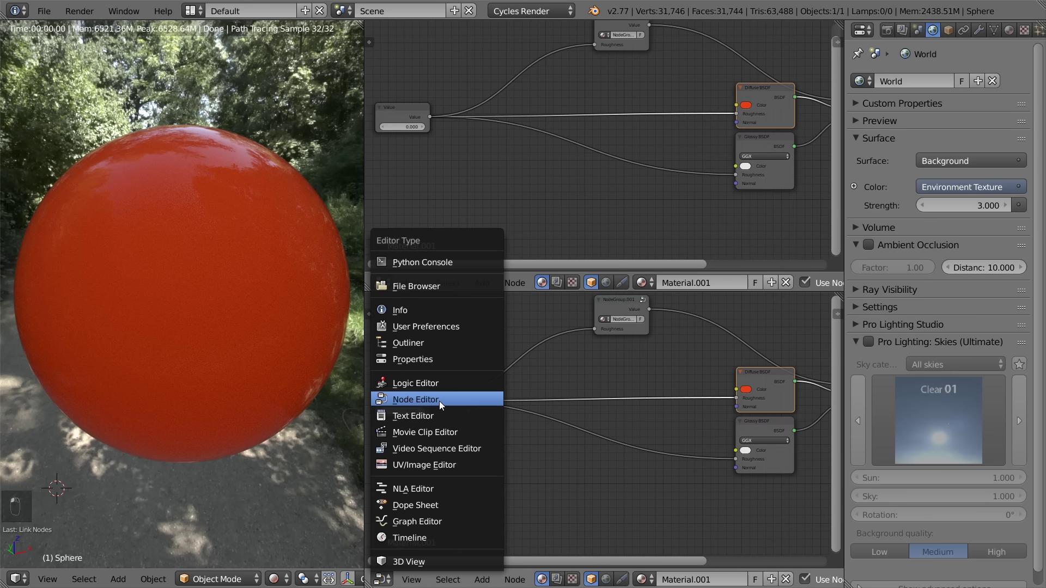
Make the lower area a UV/Image Editor and unwrap the whole sphere with Sphere Projection
drag(401, 544, 391, 579)
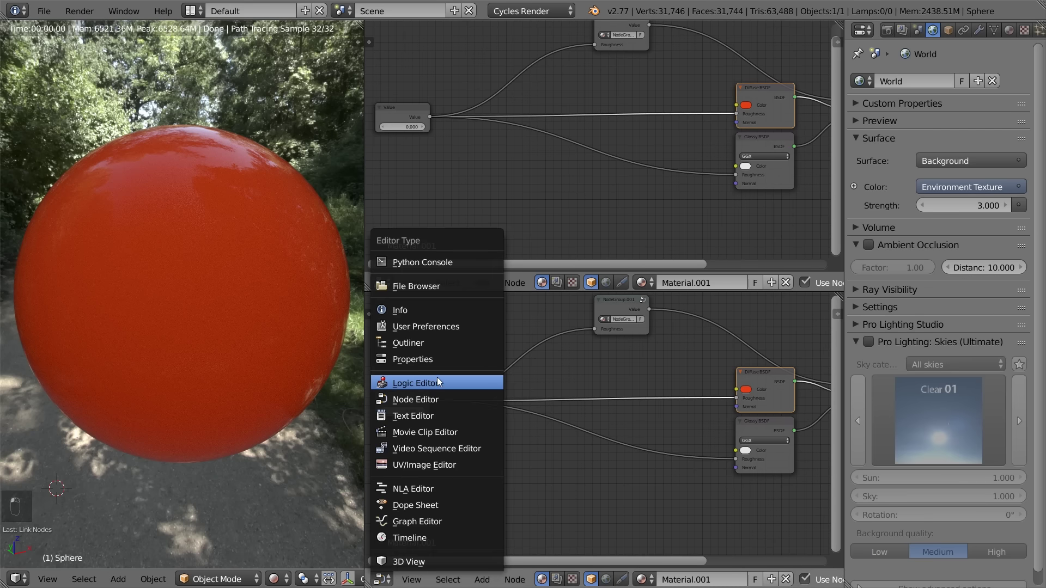
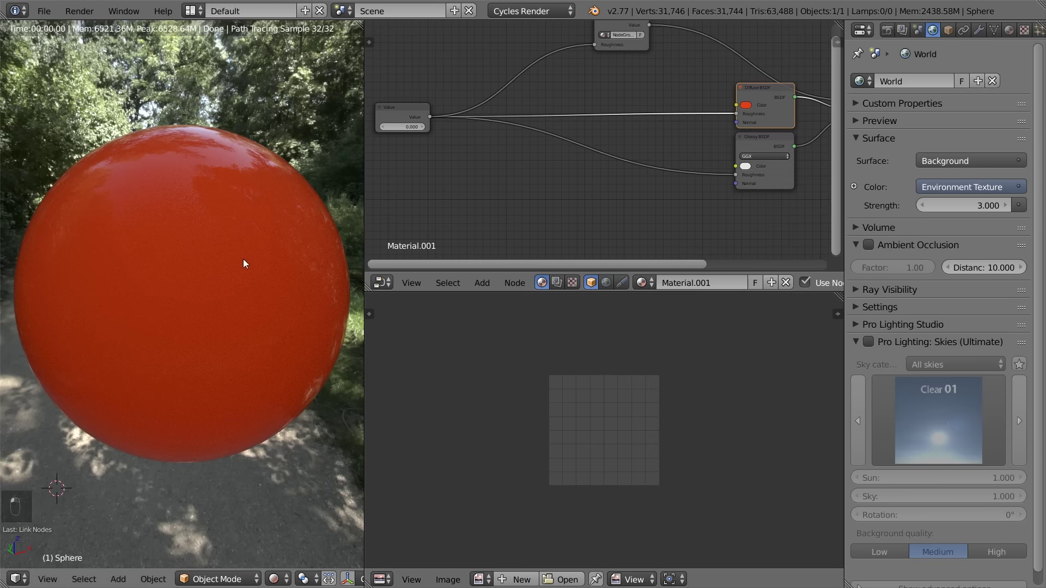
key(KP_1)
key(KP_5)
key(Tab)
key(u)
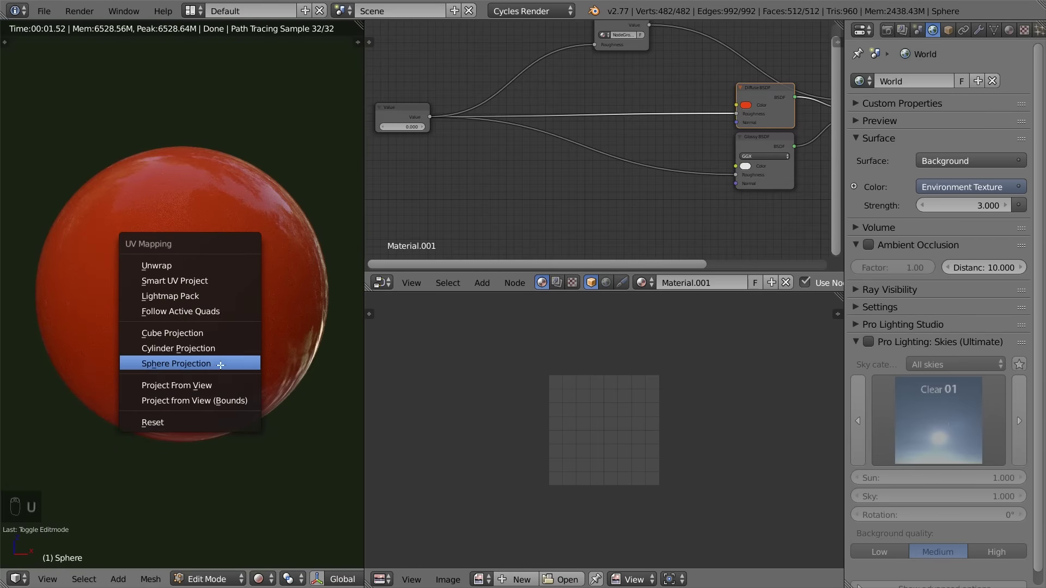
key(s)
key(Tab)
View the sphere from front orthographic to check the UV layout
key(shift+z)
key(Tab)
key(Tab)
key(Tab)
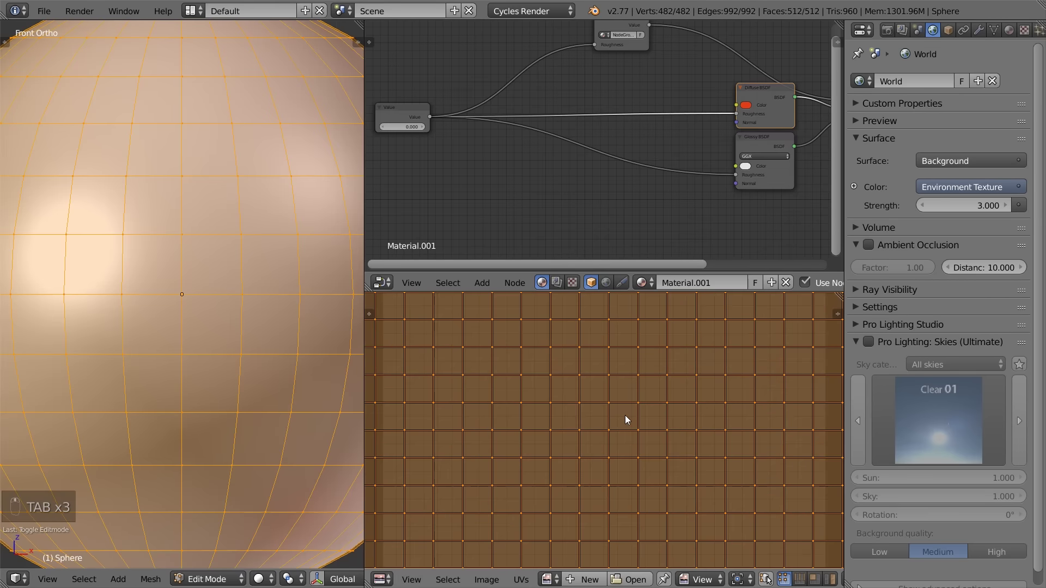
key(Tab)
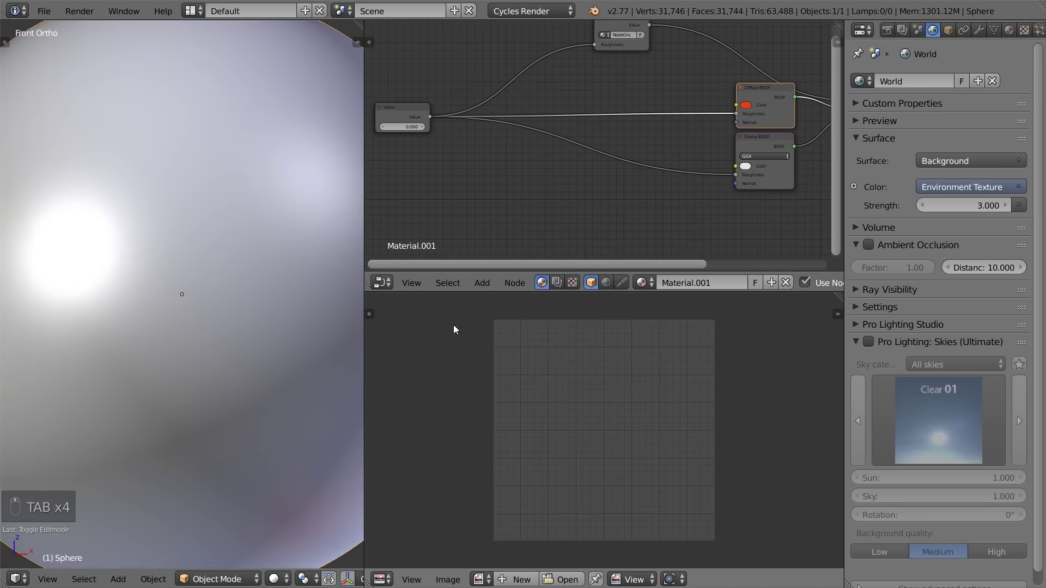
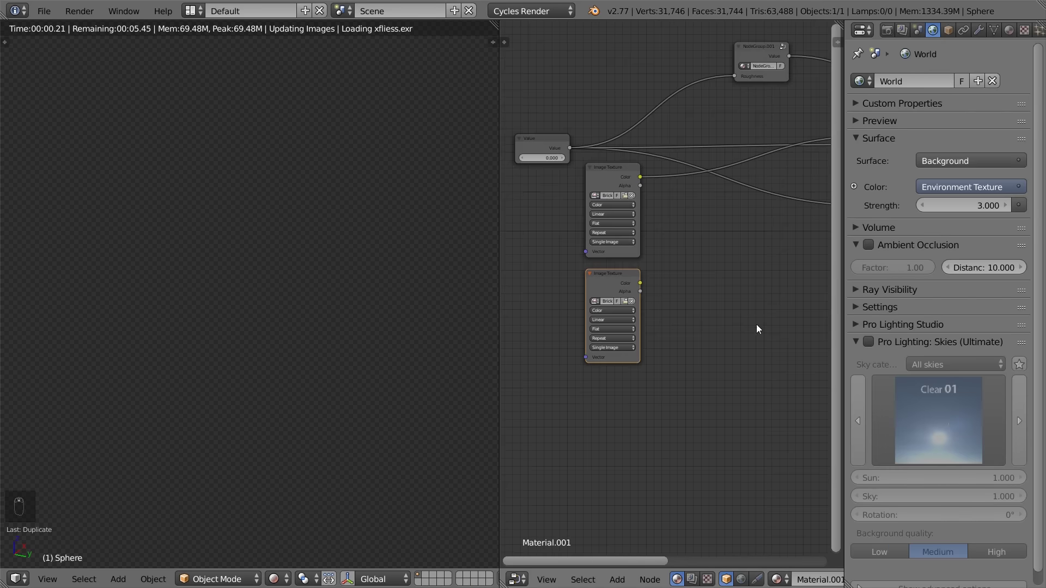
Add a Normal Map node with Shift+A for the non-colour brick image
key(shift+a)
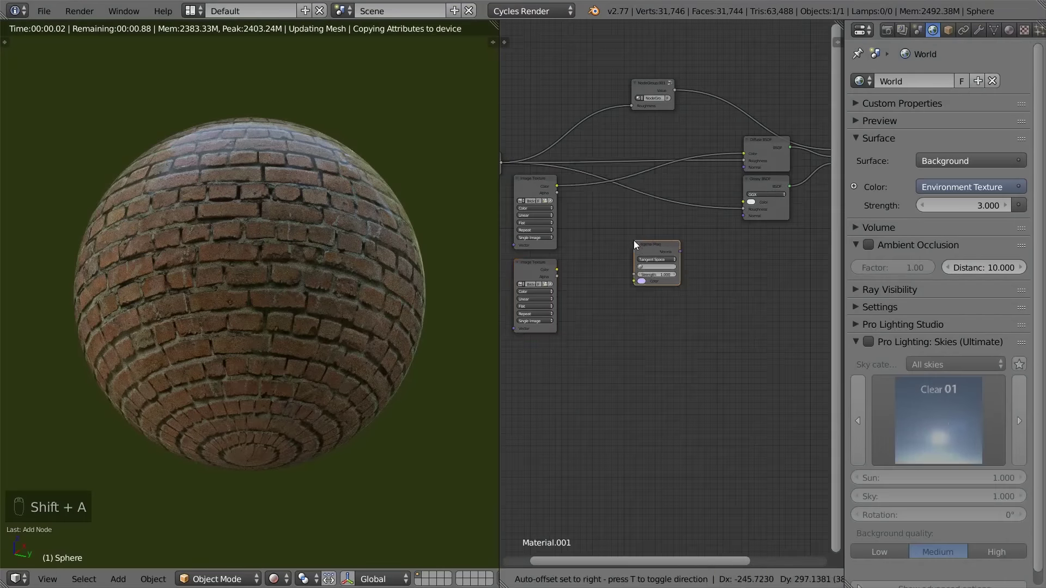
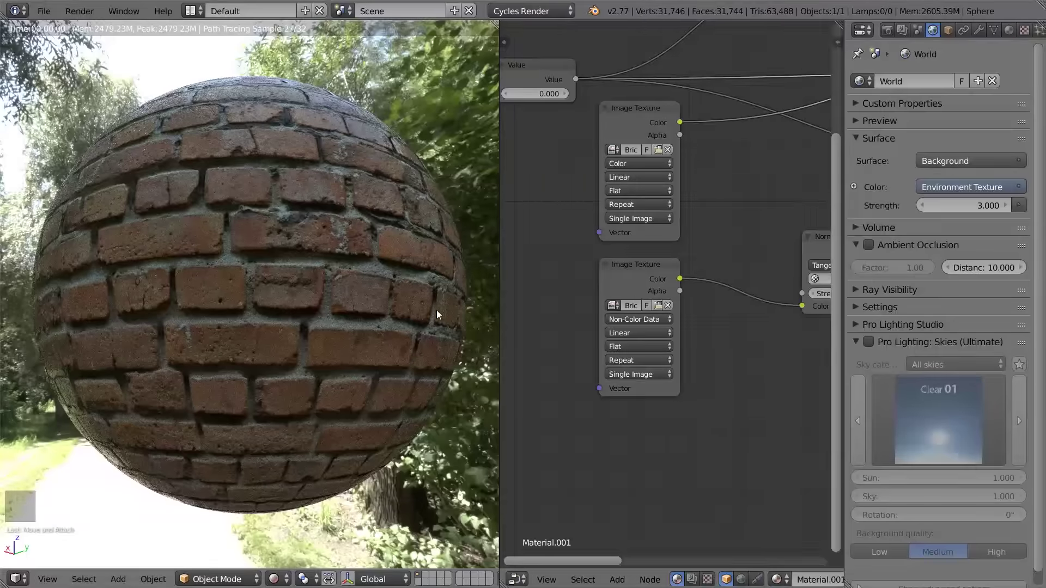
Zoom the rendered brick sphere and Ctrl+Shift+click the node group to preview its output
drag(317, 274, 246, 238)
click(182, 254)
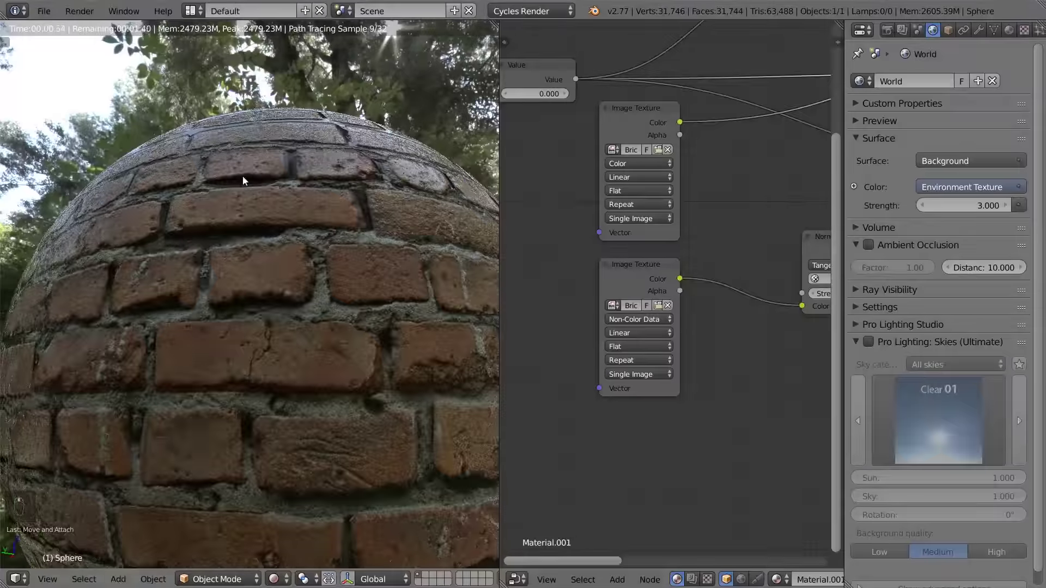
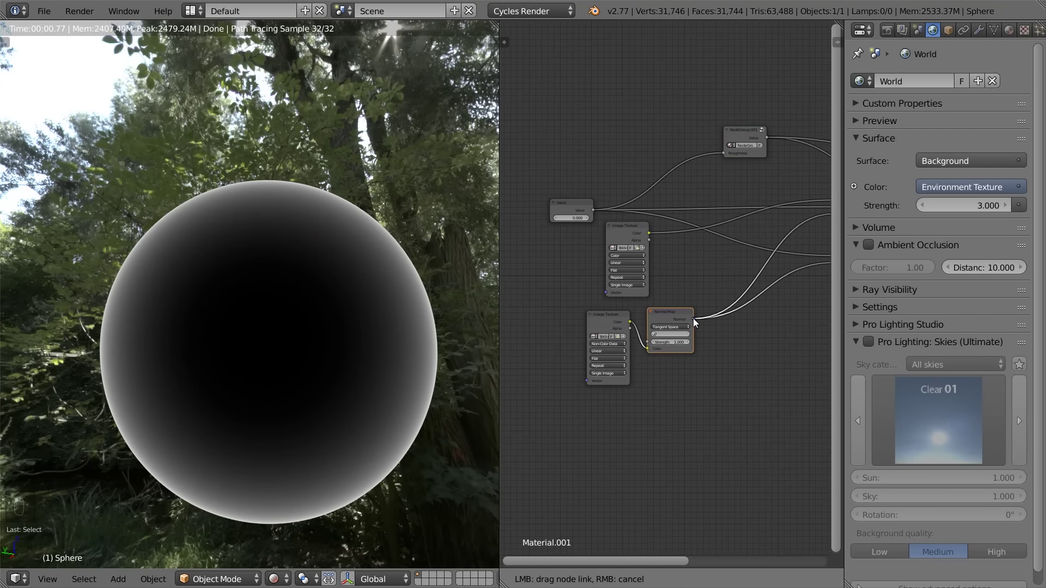
click(722, 246)
Inside the group, move the Group Input and link Bump's Normal to it to expose a Normal socket
key(Tab)
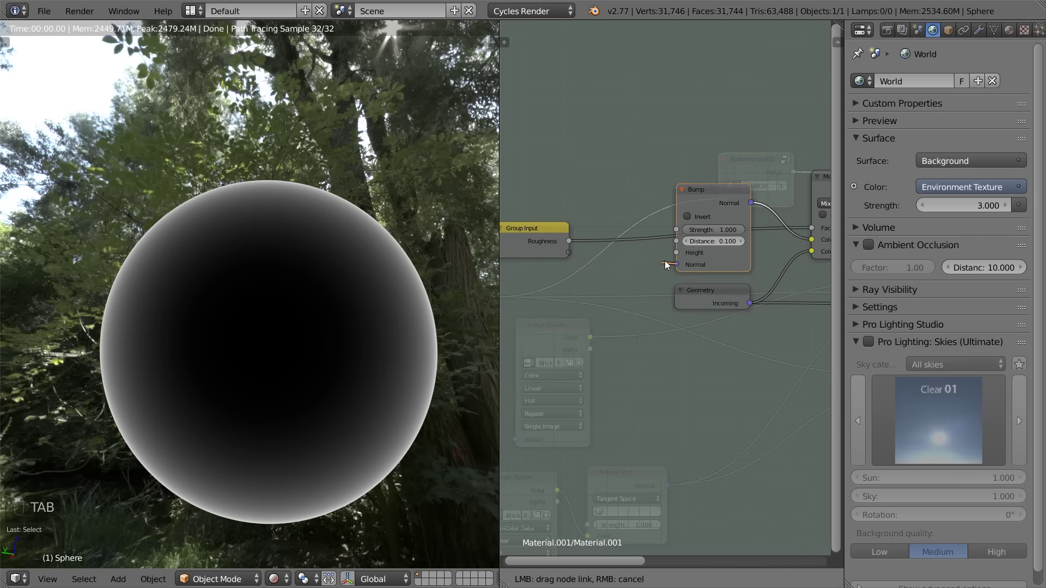
click(463, 225)
key(g)
key(g)
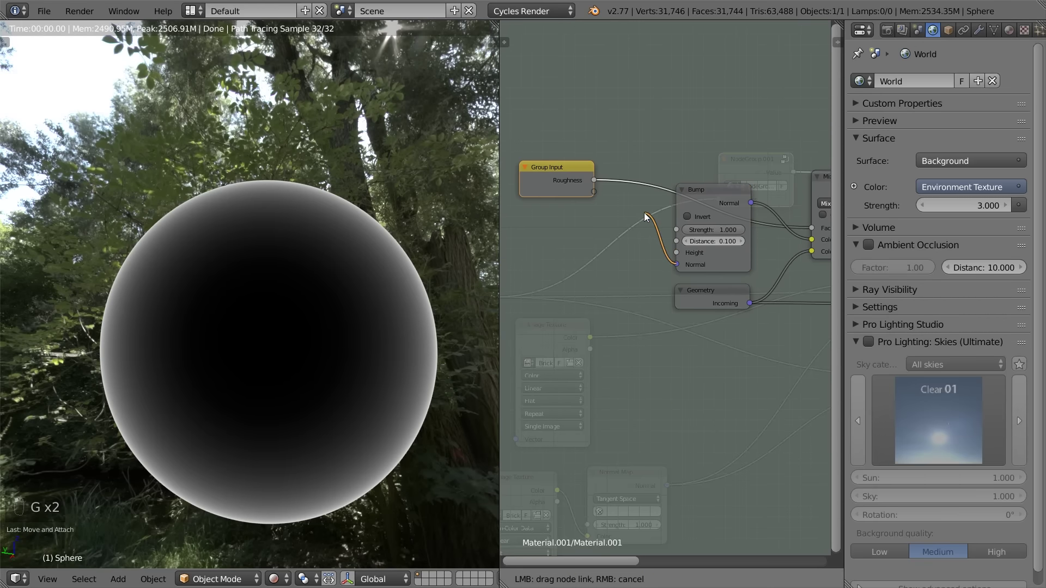
key(Tab)
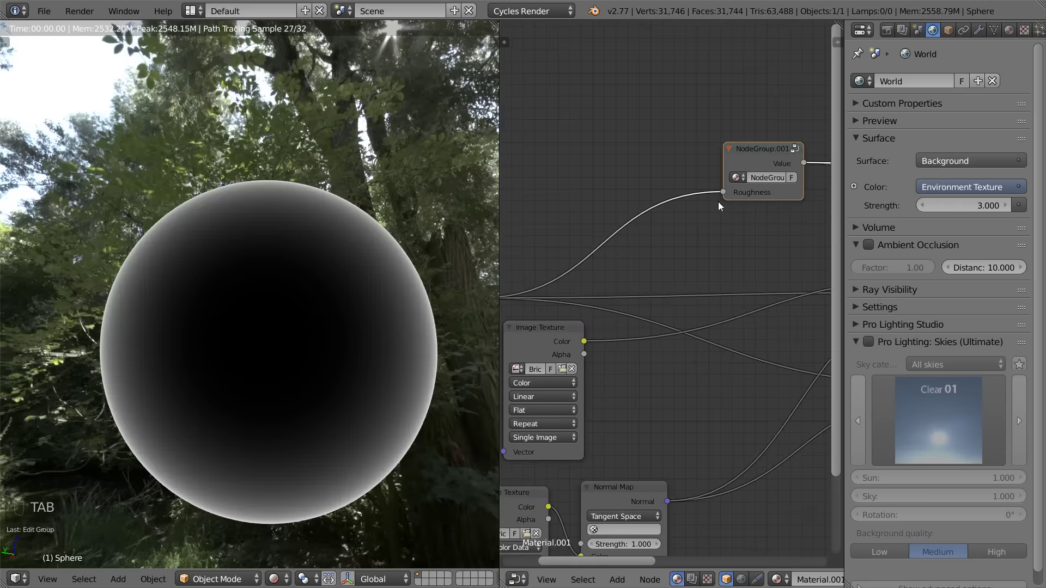
key(Tab)
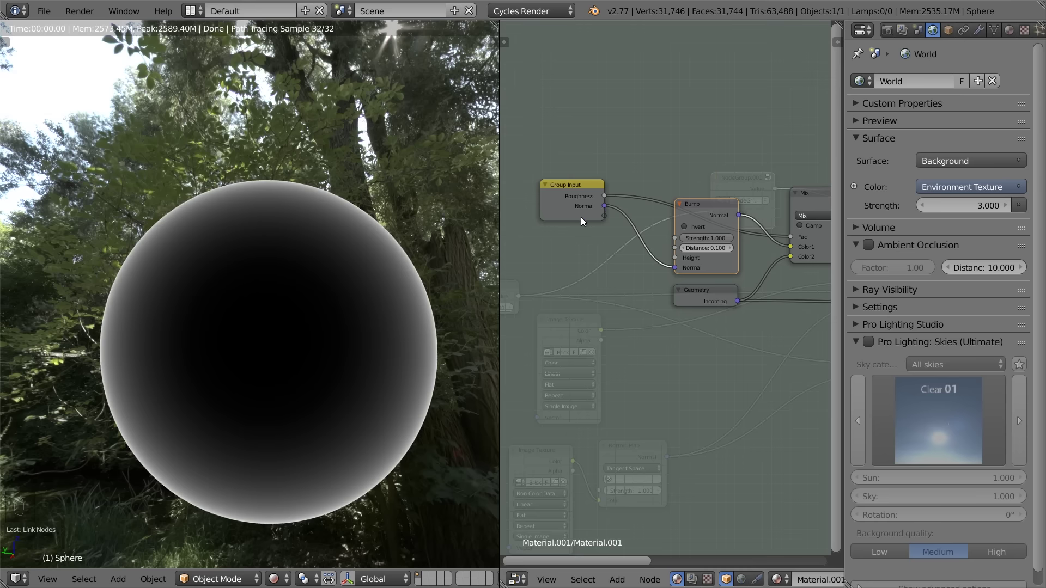
key(Tab)
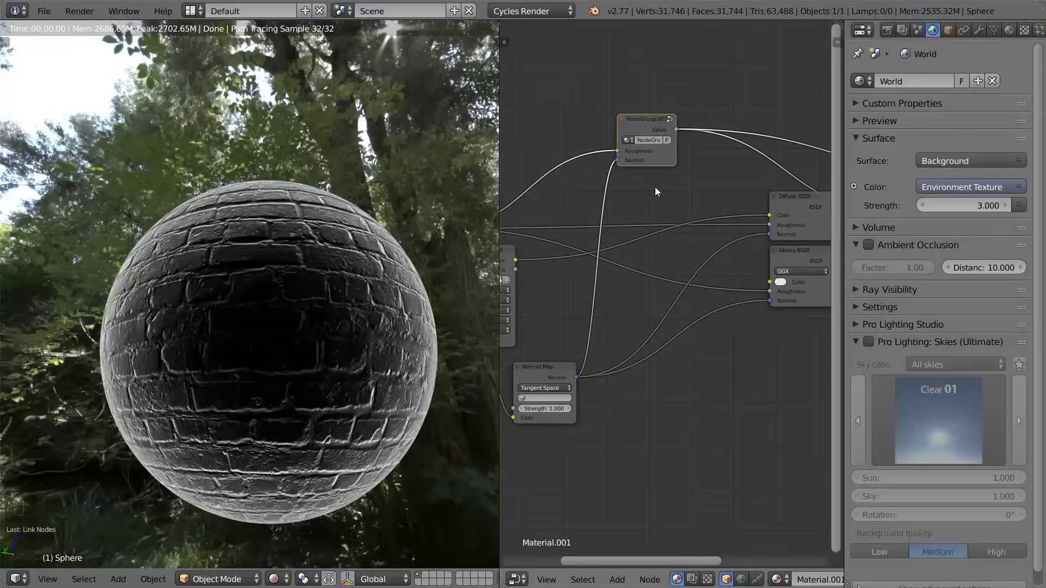
Connect the Normal Map into the group's Normal input, reconnect the material output and orbit the brick sphere
key(g)
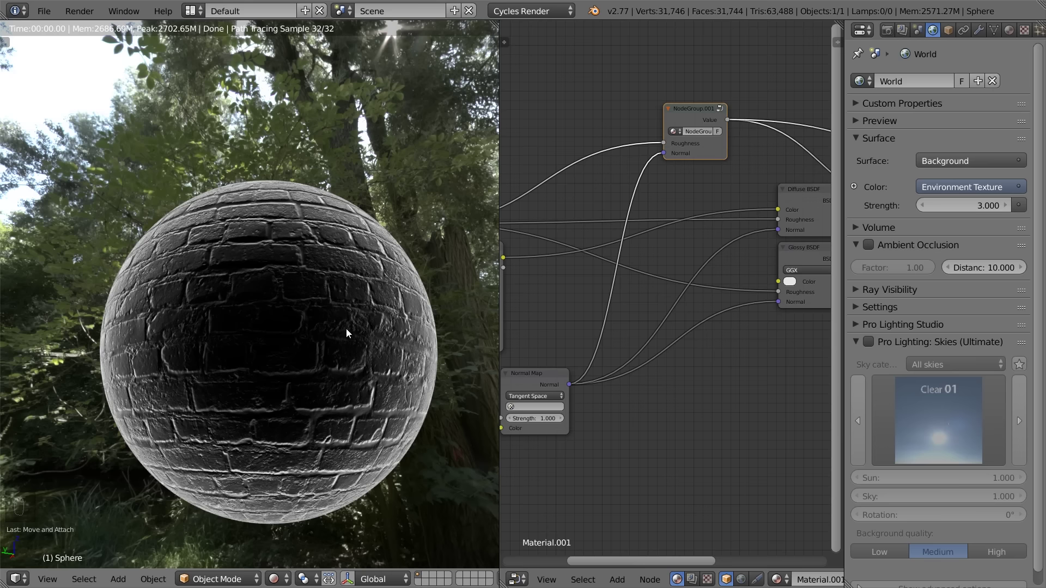
click(347, 329)
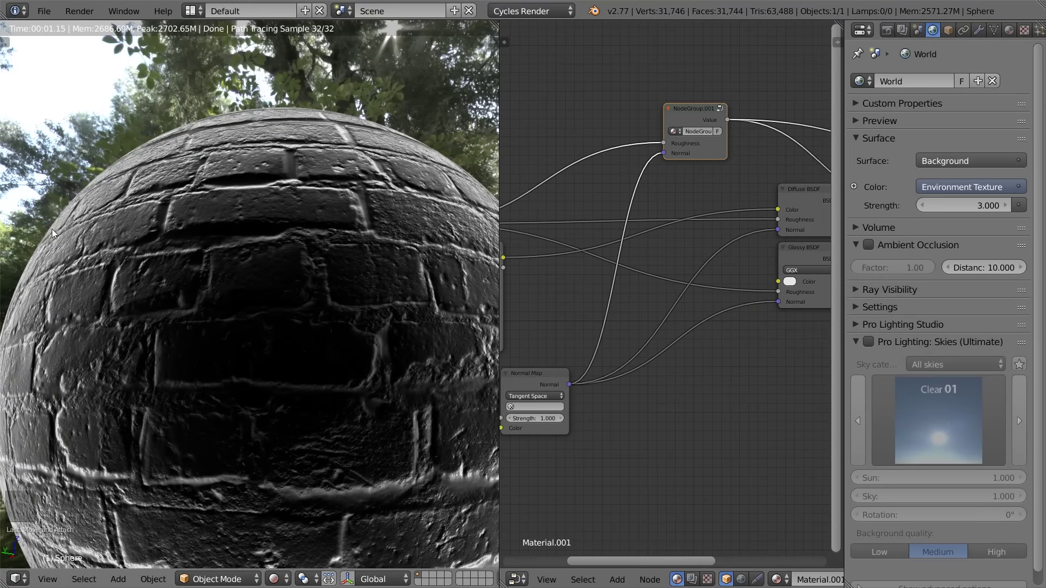
click(258, 229)
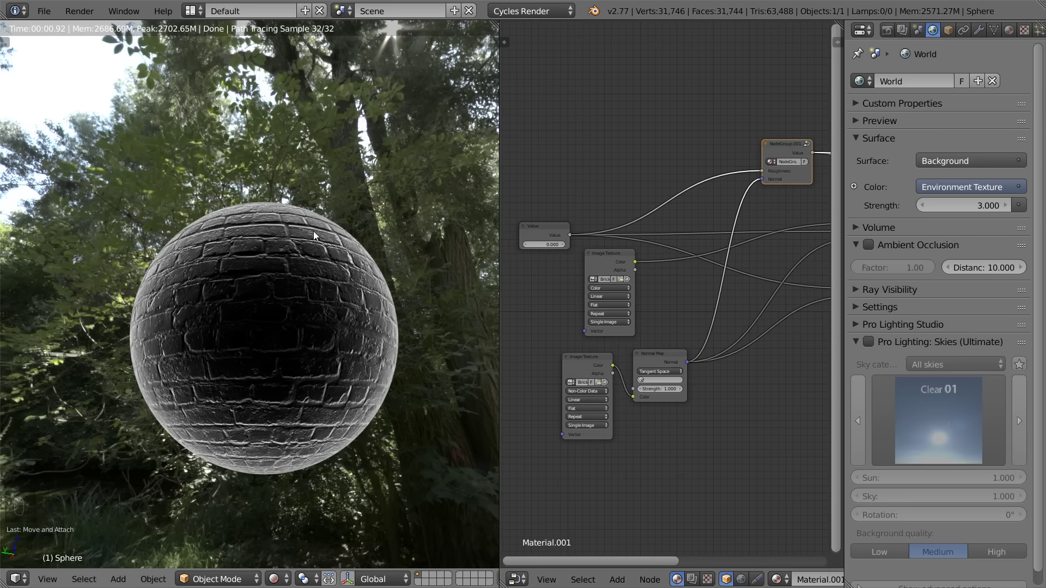
drag(773, 214, 245, 300)
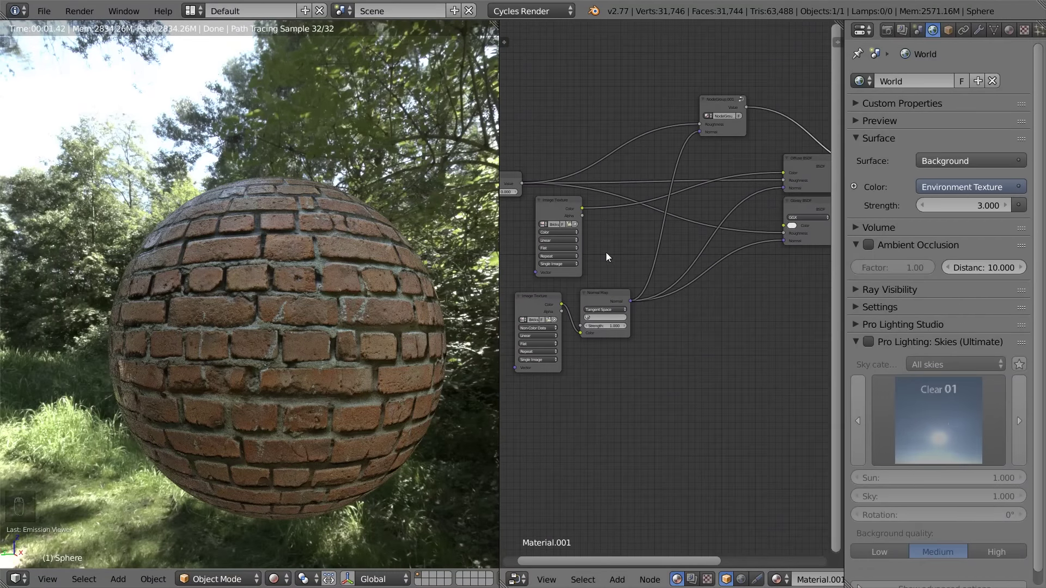
Rename the node group to Fresnel in the N panel and pan over to the shader nodes
click(664, 137)
key(Tab)
key(Tab)
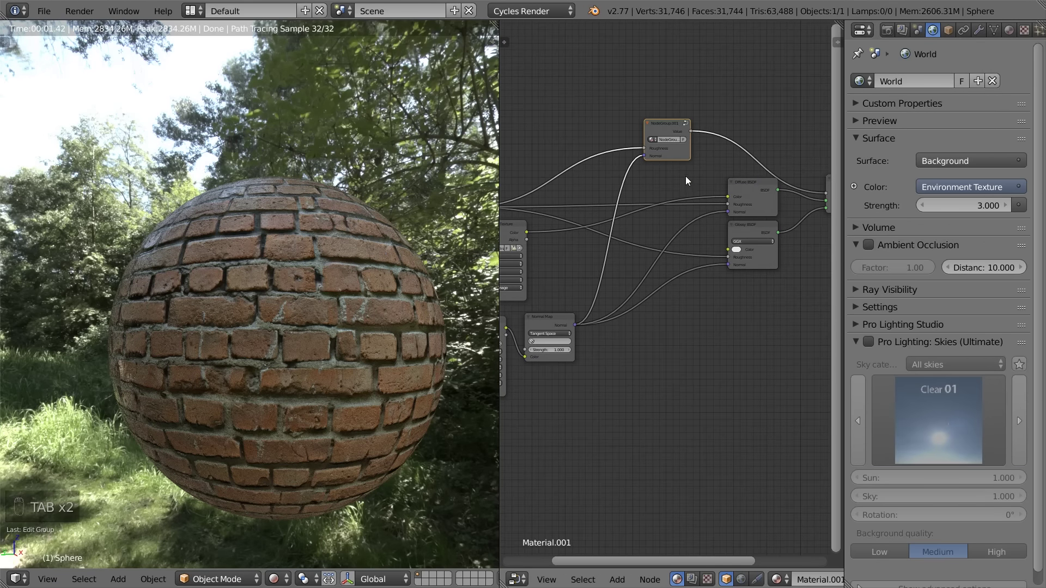
key(n)
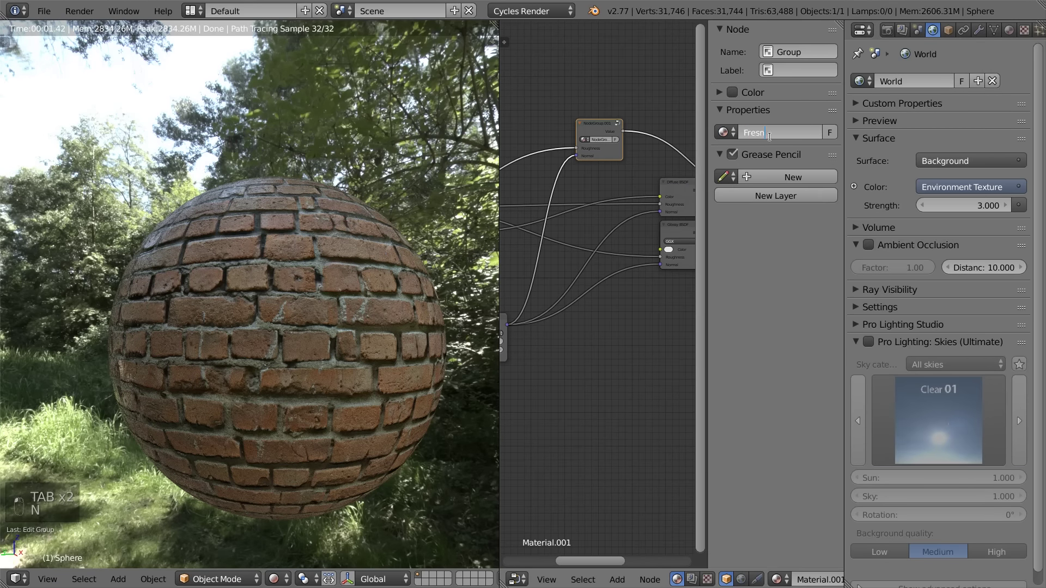
key(n)
key(g)
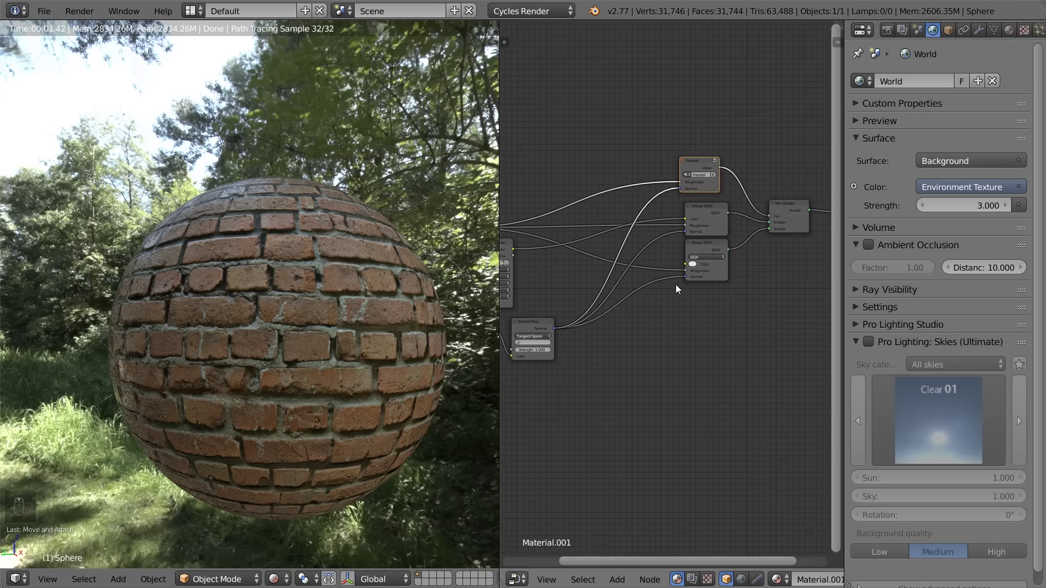
key(g)
drag(600, 261, 688, 301)
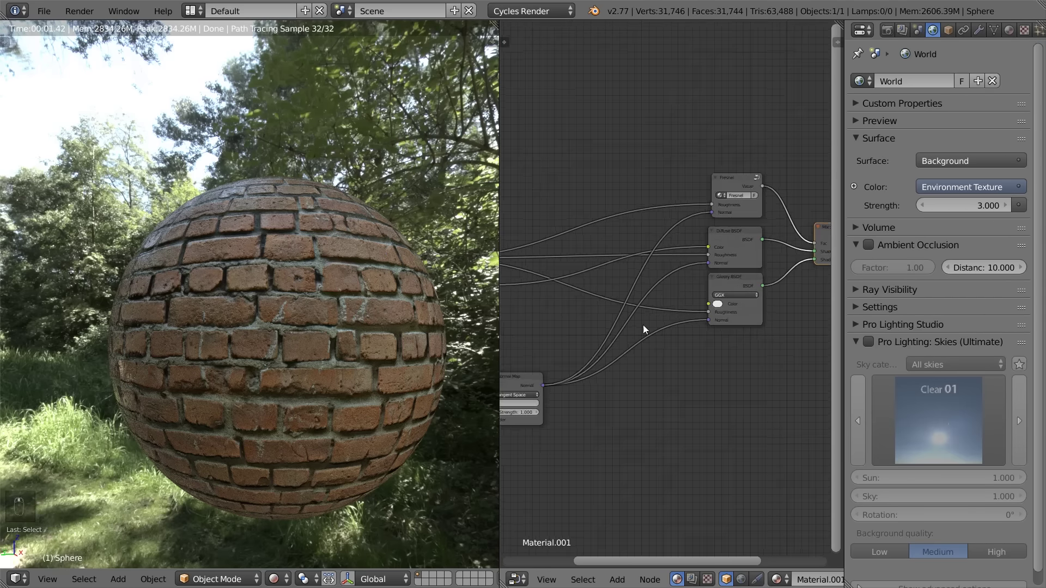
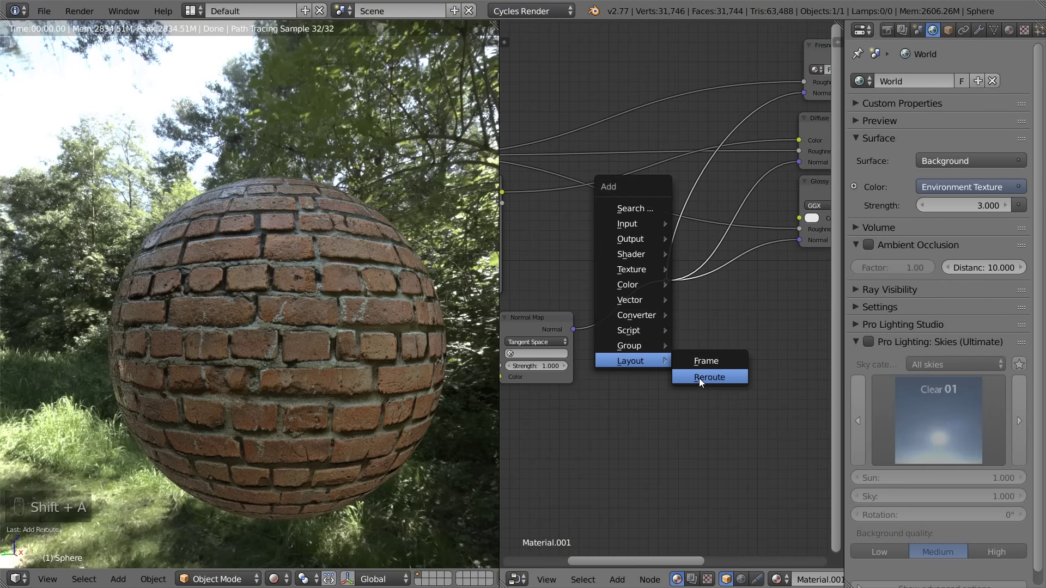
Route the Normal Map output through a reroute into the Fresnel, Diffuse and Glossy Normal sockets
key(g)
key(g)
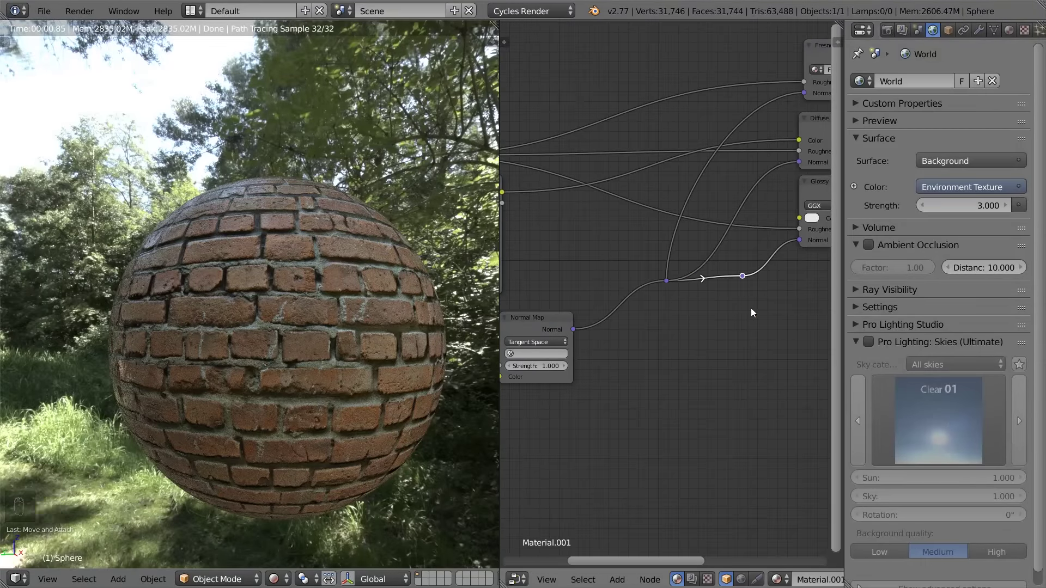
key(ctrl+x)
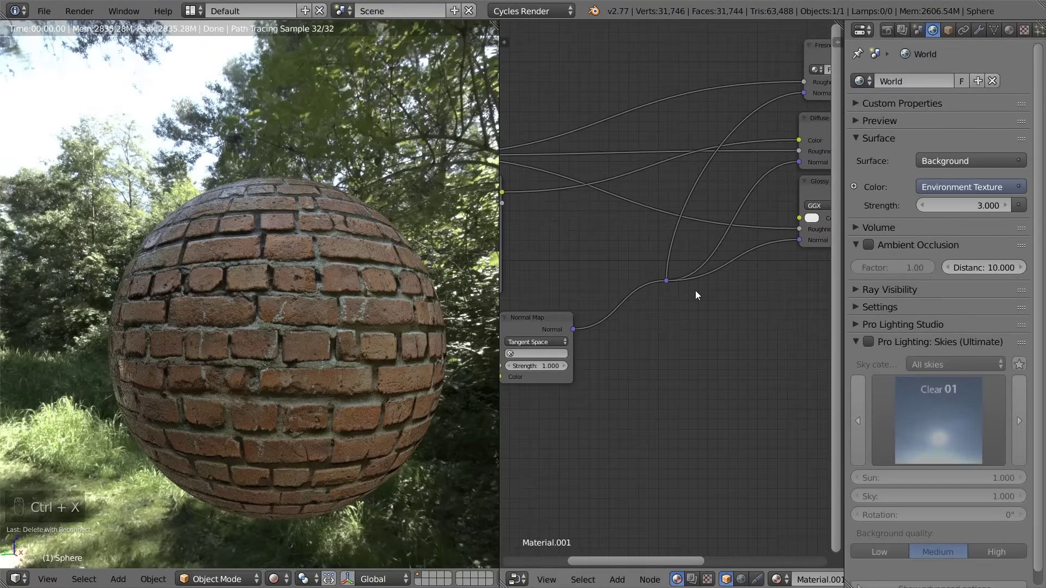
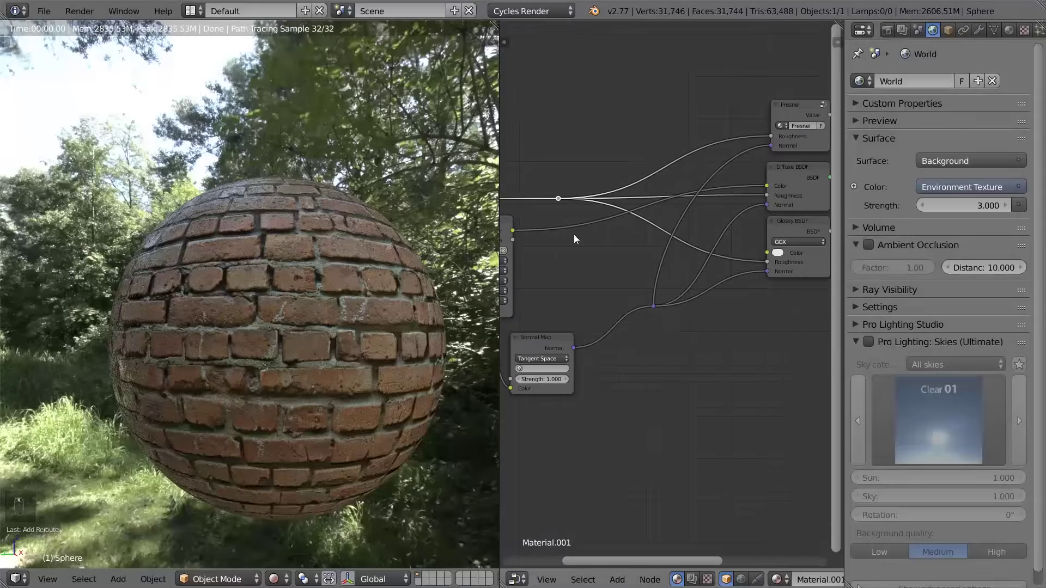
key(g)
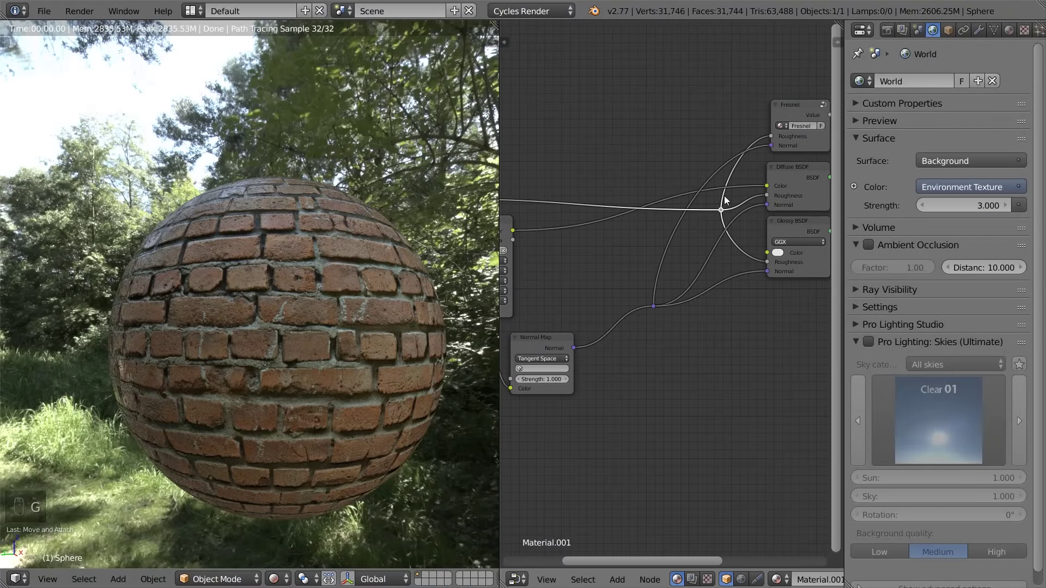
key(g)
key(a)
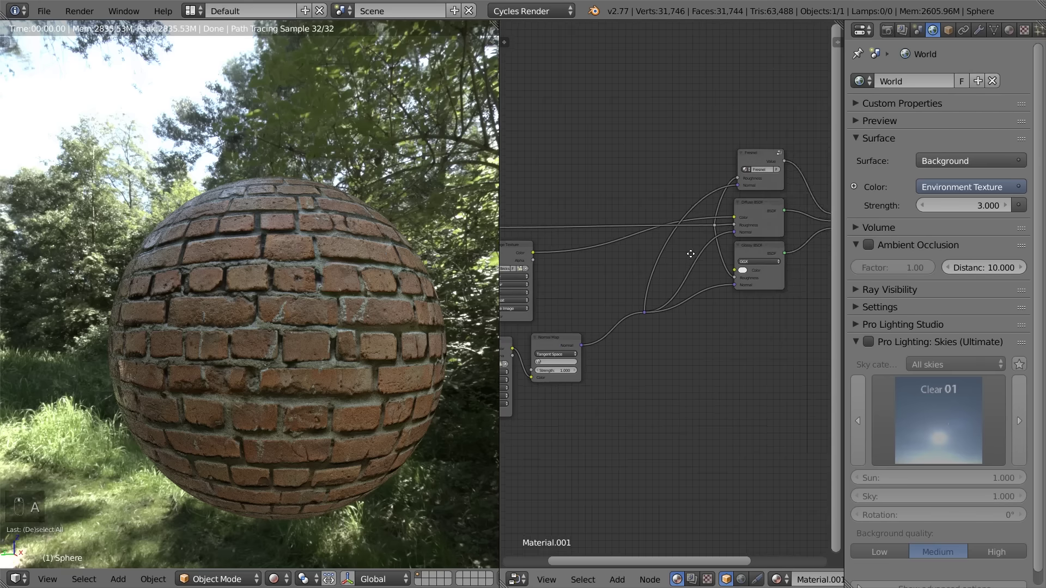
click(646, 323)
key(g)
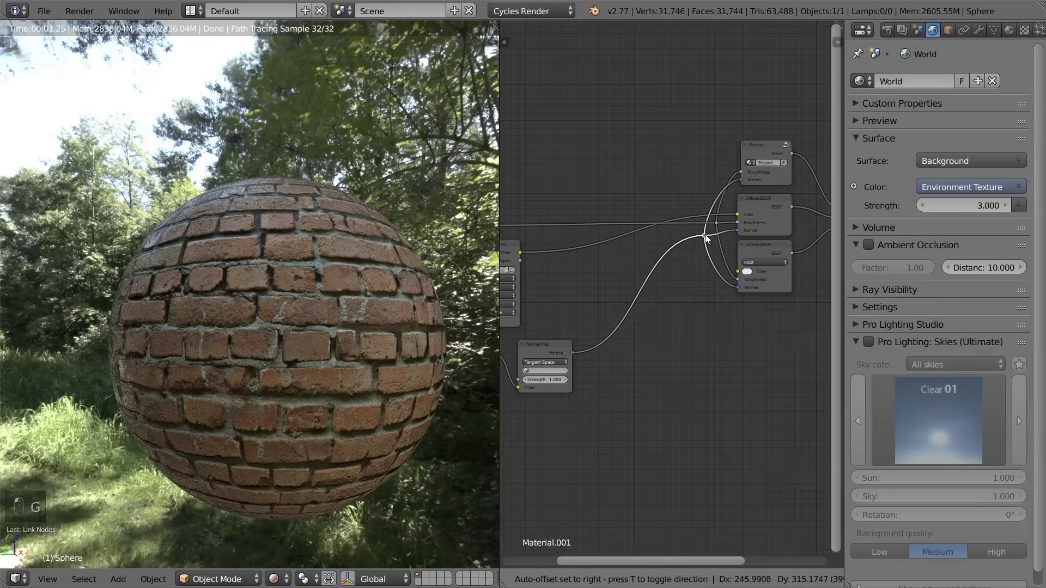
Box-select the Fresnel, Diffuse BSDF, Glossy BSDF and Mix Shader nodes and group them with Ctrl+G
key(a)
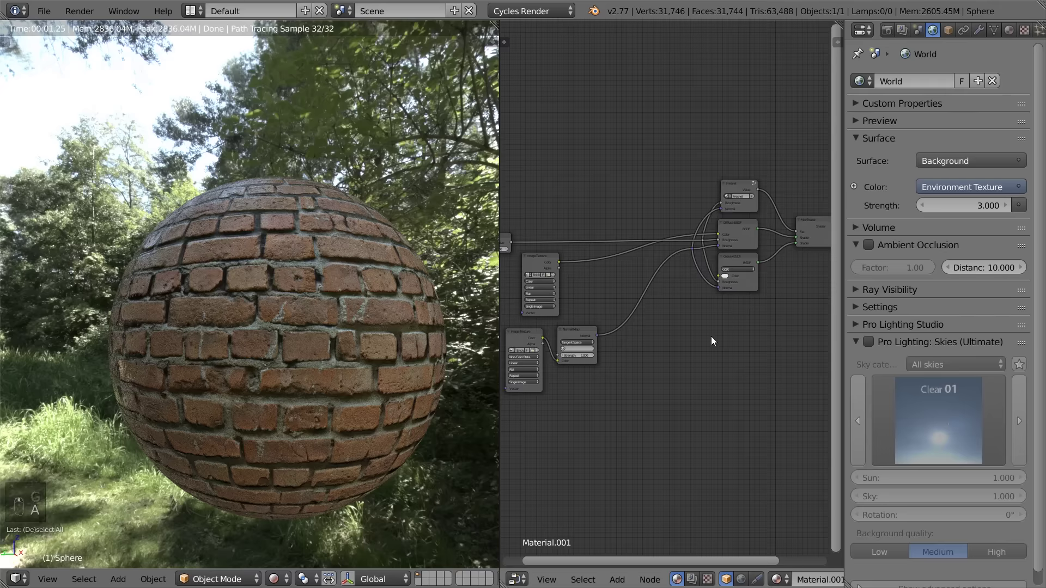
key(a)
key(a)
key(b)
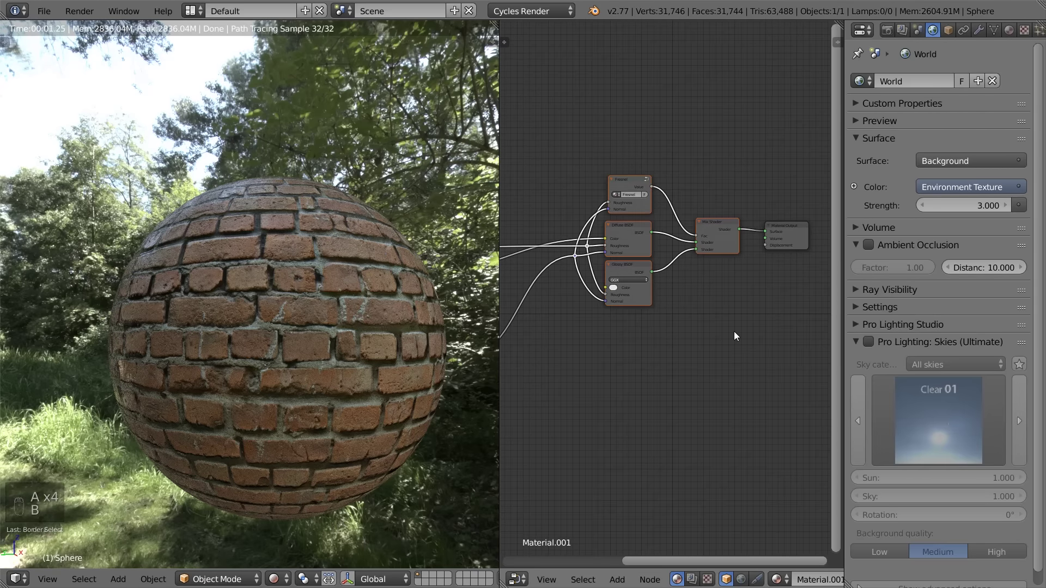
key(ctrl+g)
key(Tab)
key(Tab)
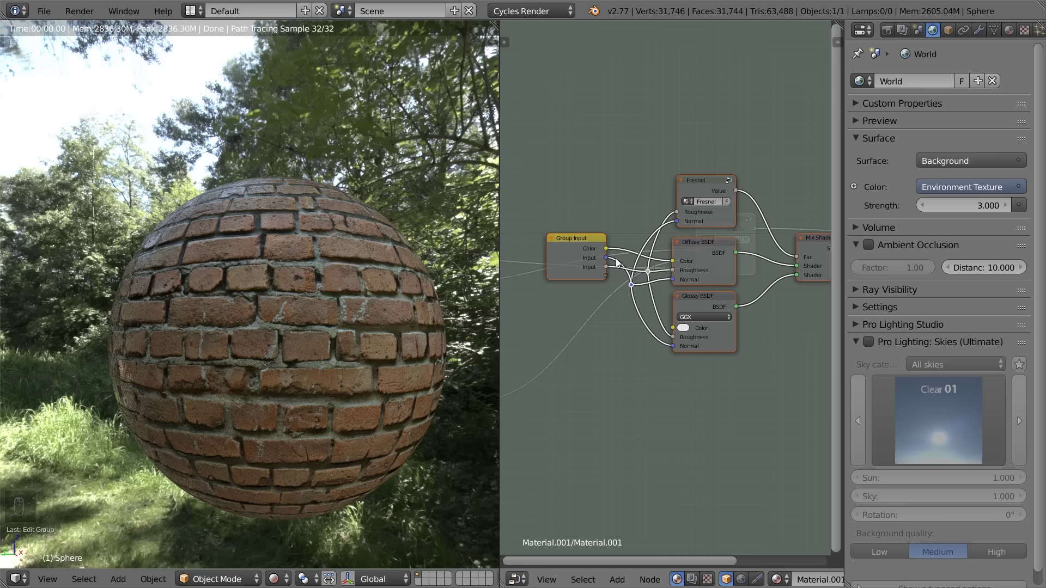
key(Tab)
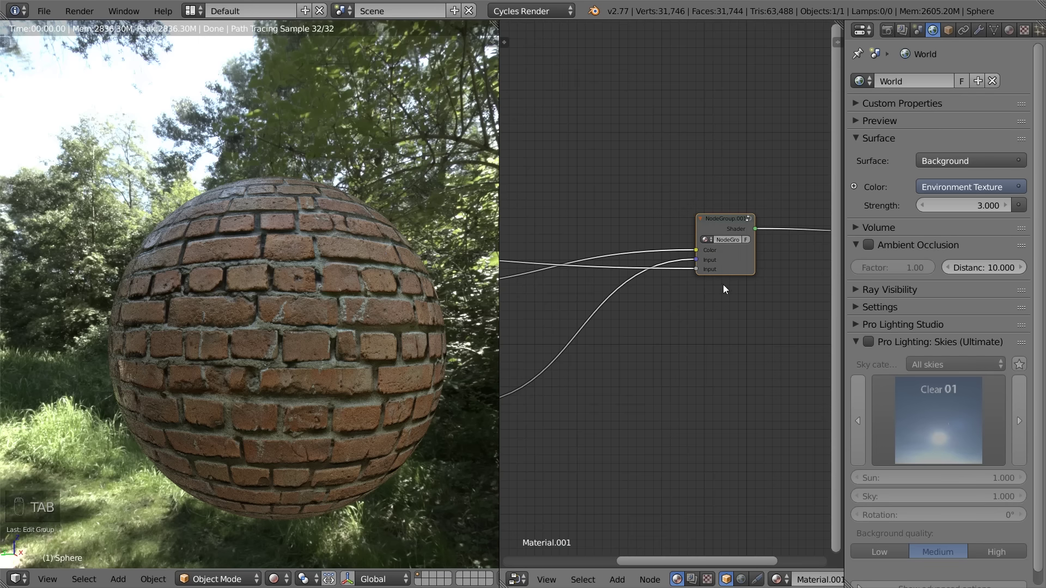
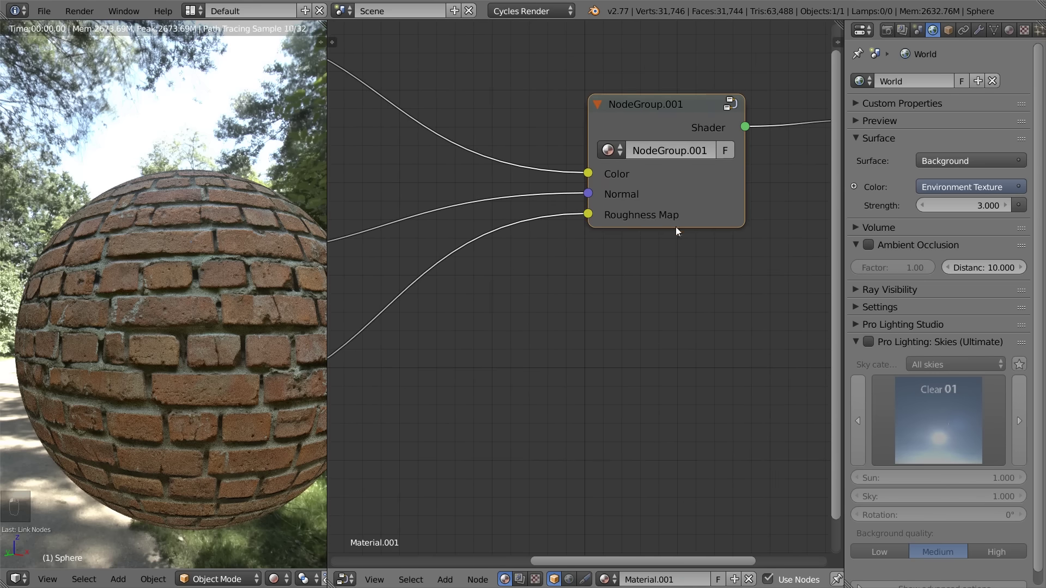
Pan the node view to the group renamed with Color, Normal and Roughness Map inputs
drag(611, 211, 708, 268)
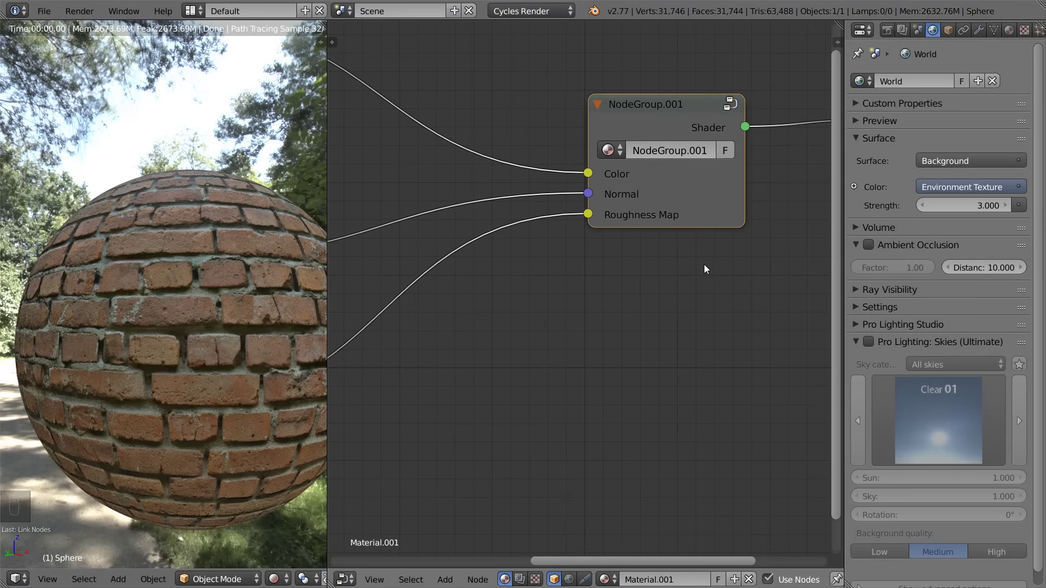
Enter the group and add a MixRGB node to create a fourth Fac input
key(Tab)
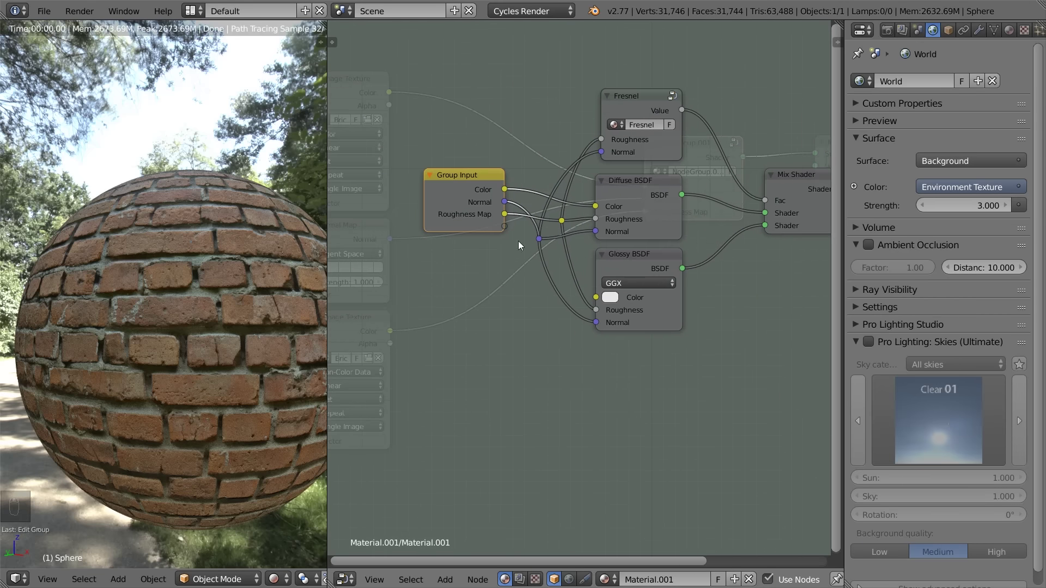
key(g)
key(g)
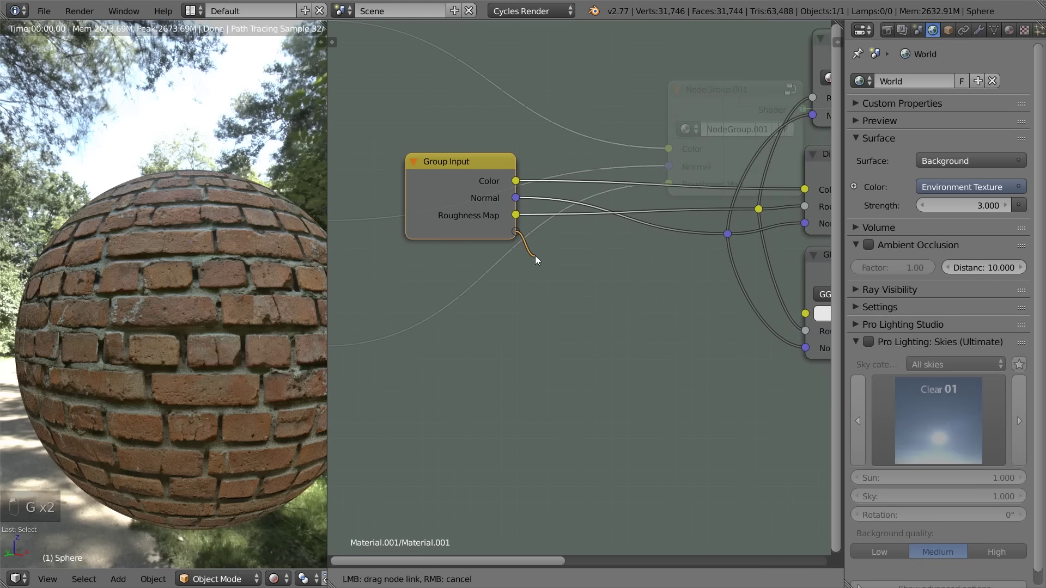
key(shift+a)
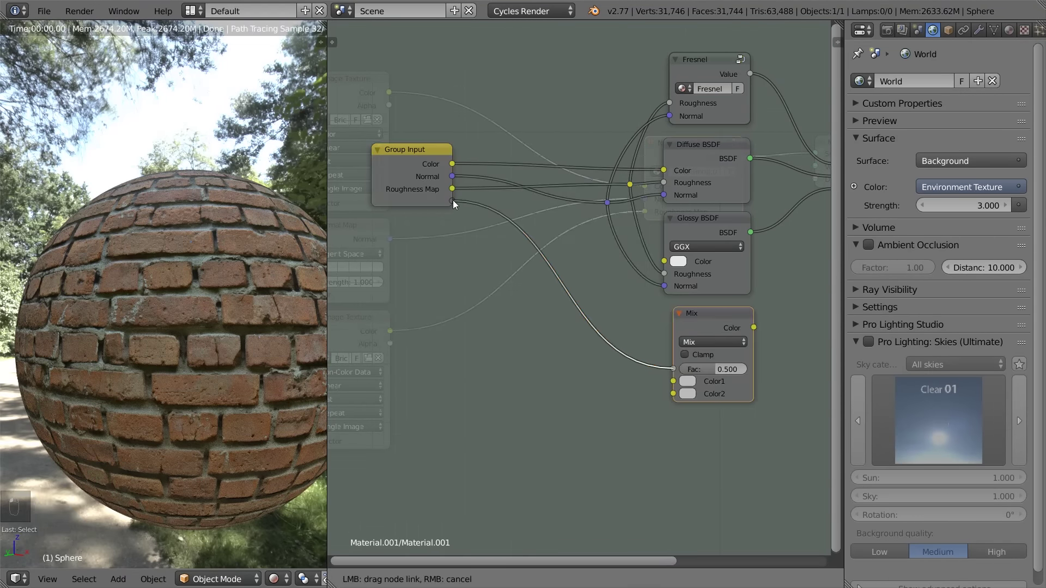
Remove the helper Mix node and expose its Fac as a group input named Less/More
key(x)
key(n)
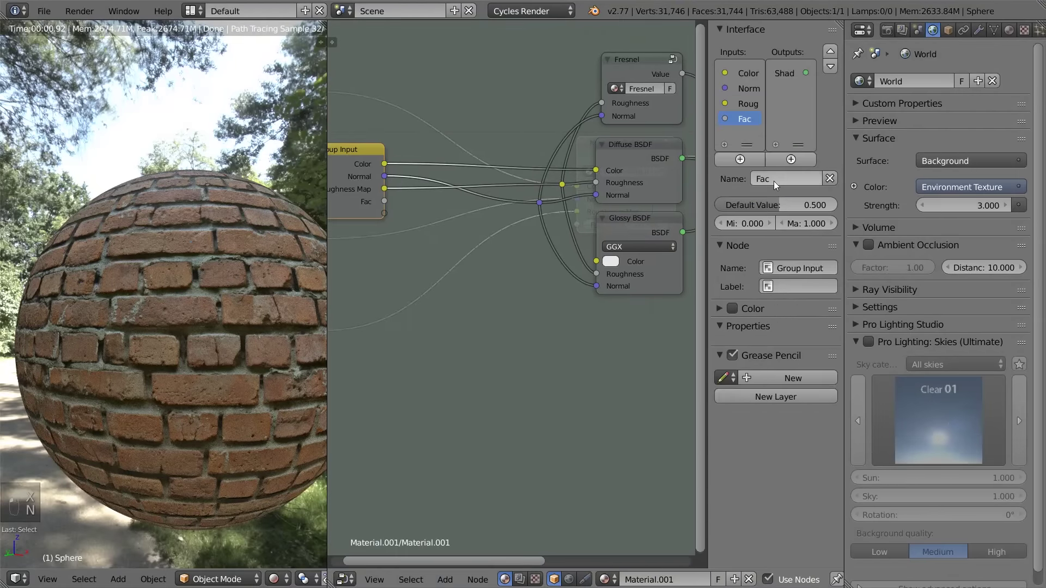
key(s)
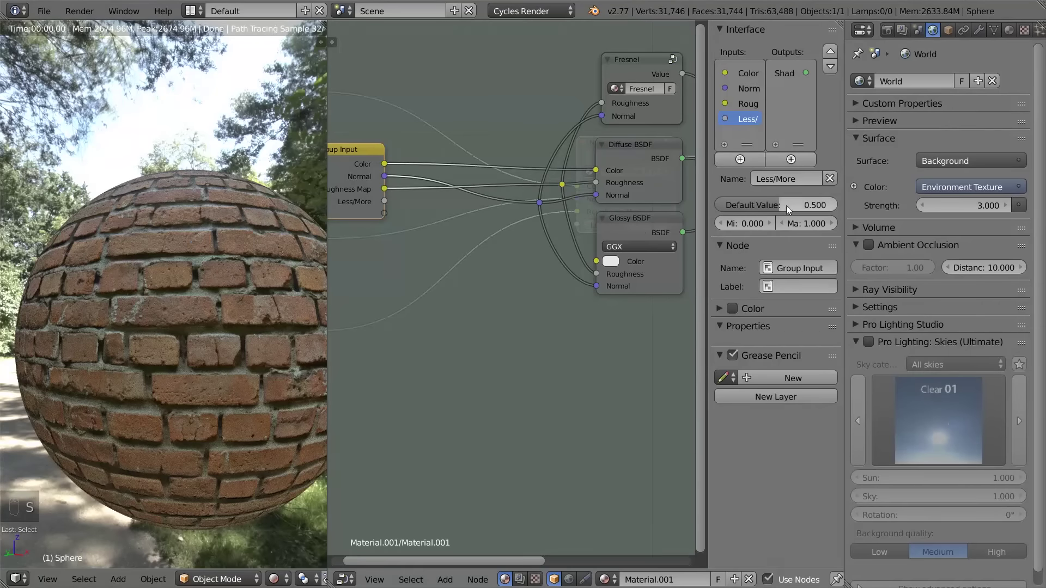
key(n)
key(Tab)
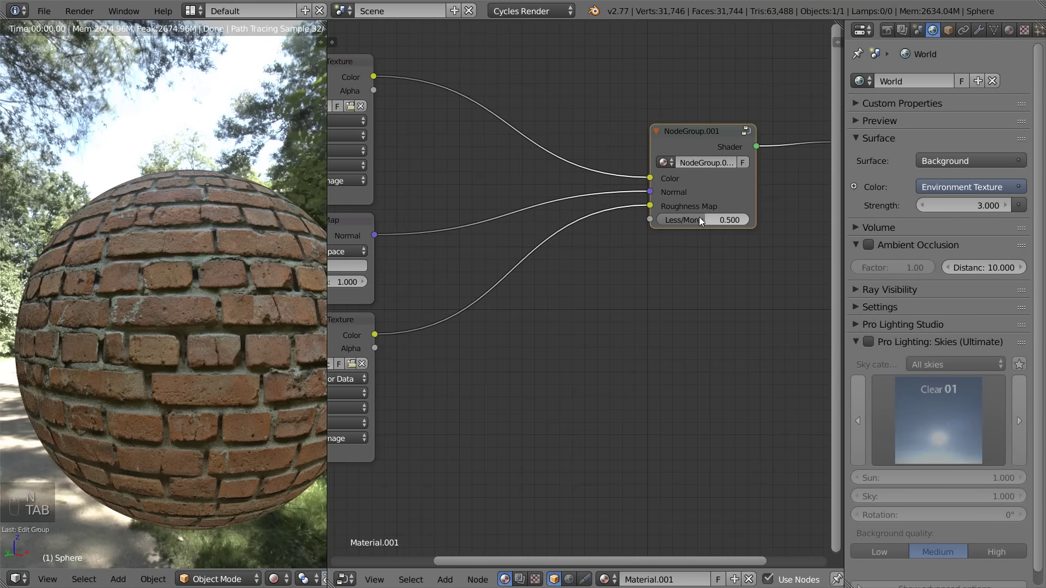
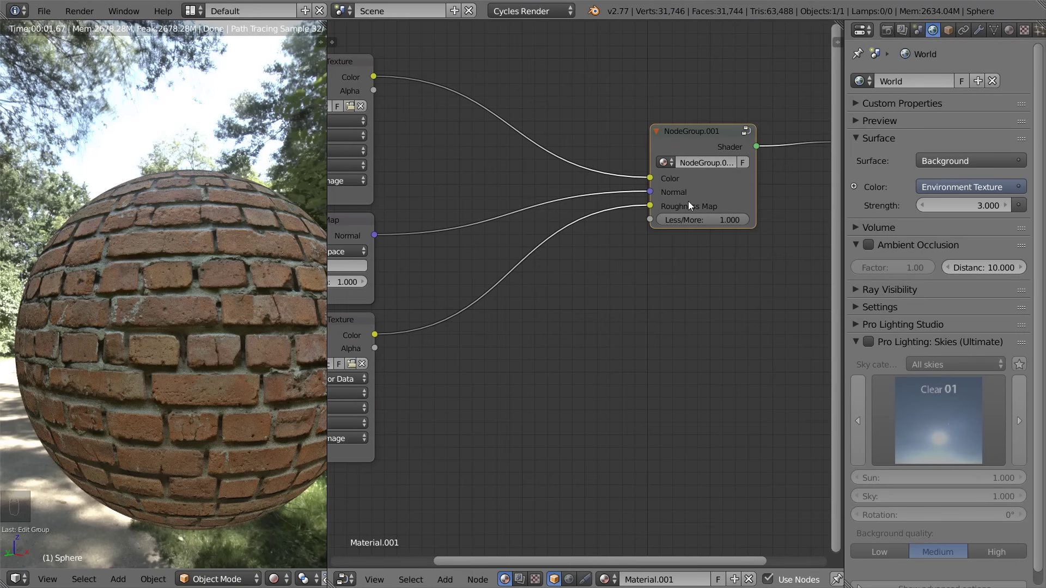
Set the Less/More input's minimum to -1 via the Group Input interface settings
key(Tab)
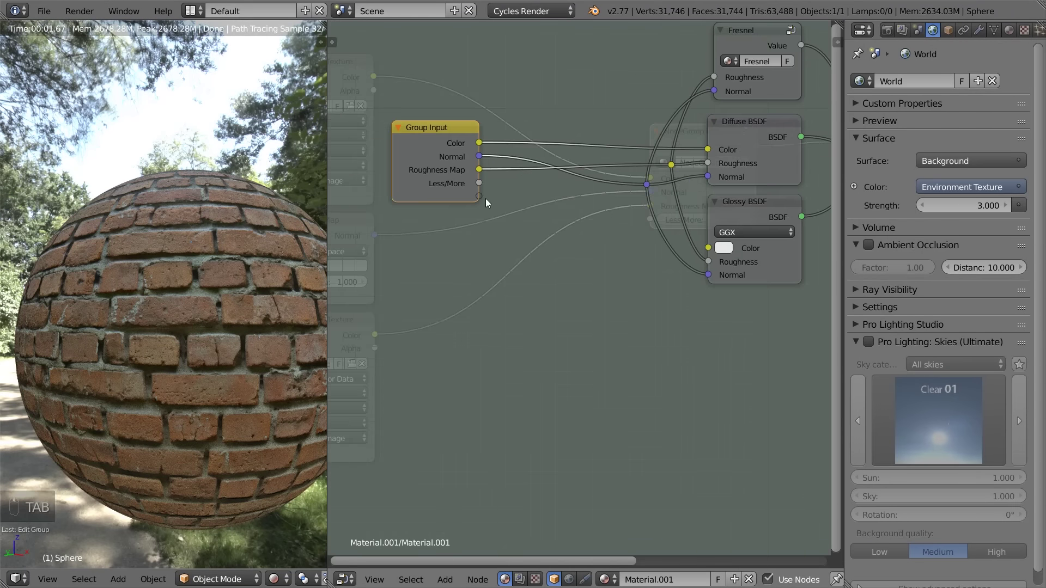
click(469, 168)
key(n)
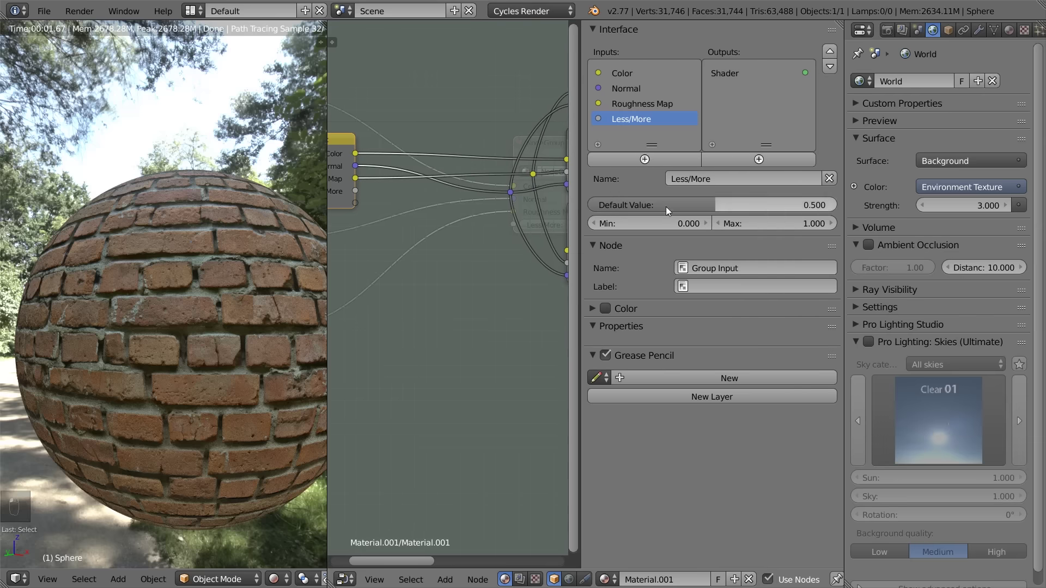
key(Tab)
key(Tab)
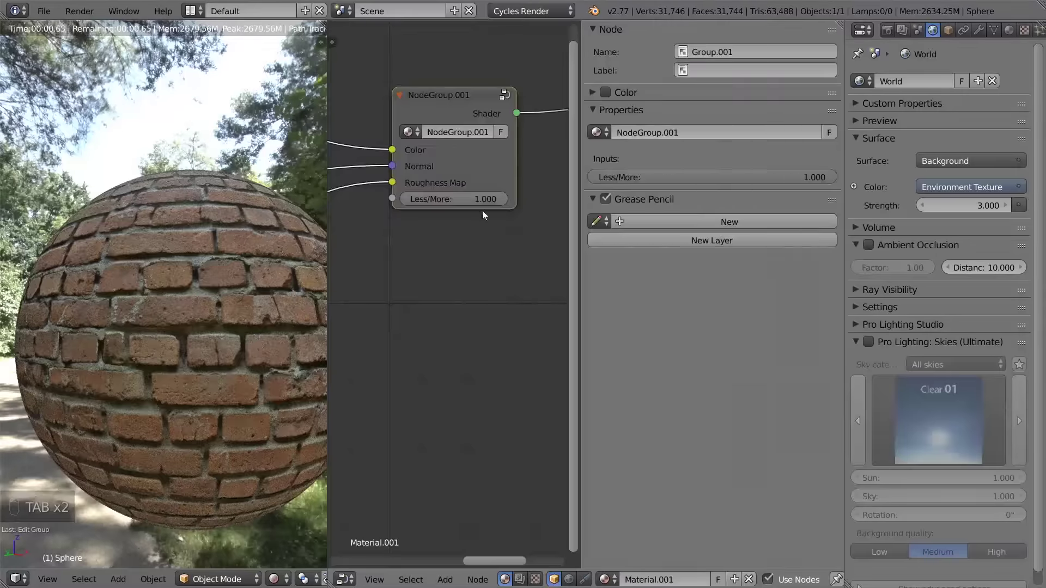
key(Tab)
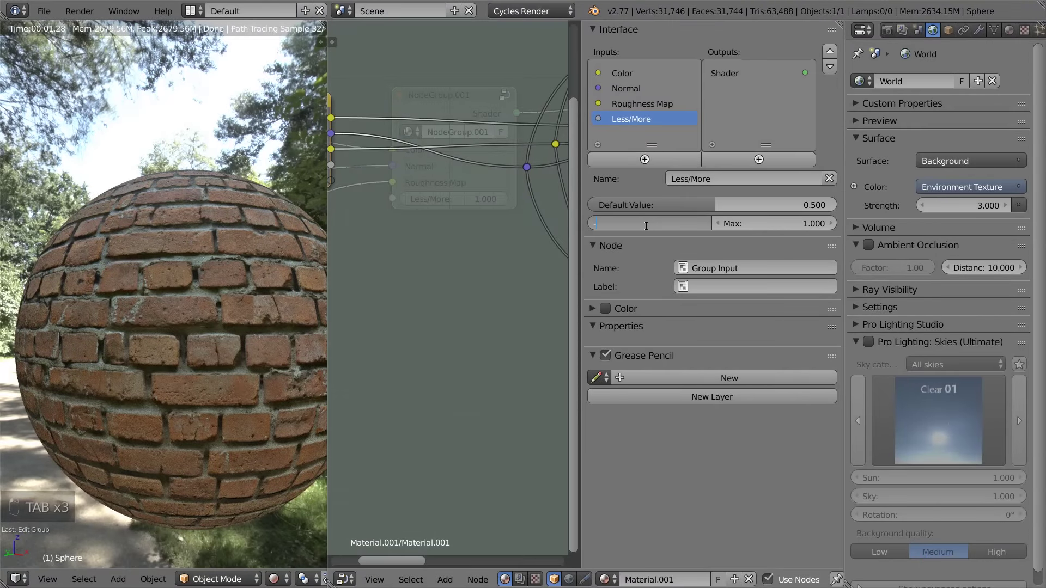
key(Tab)
key(Tab)
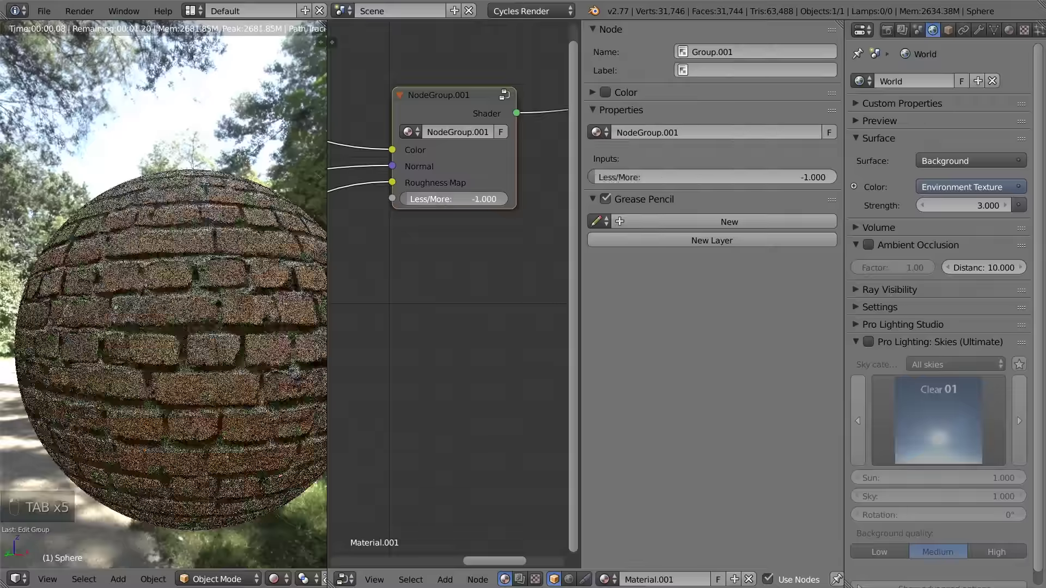
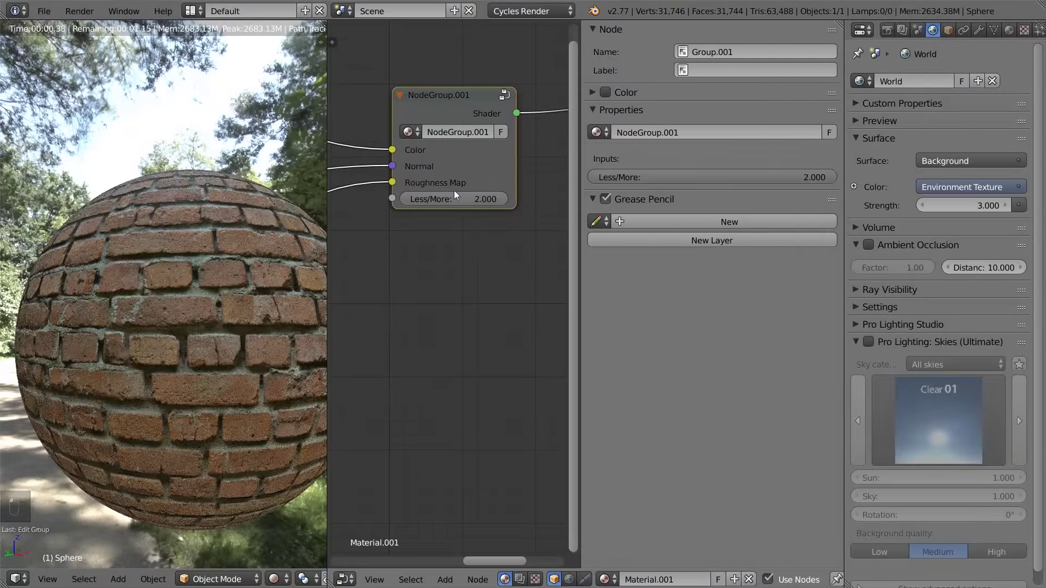
Set the Less/More input's default value back to 0 and return to the material
middle_click(480, 246)
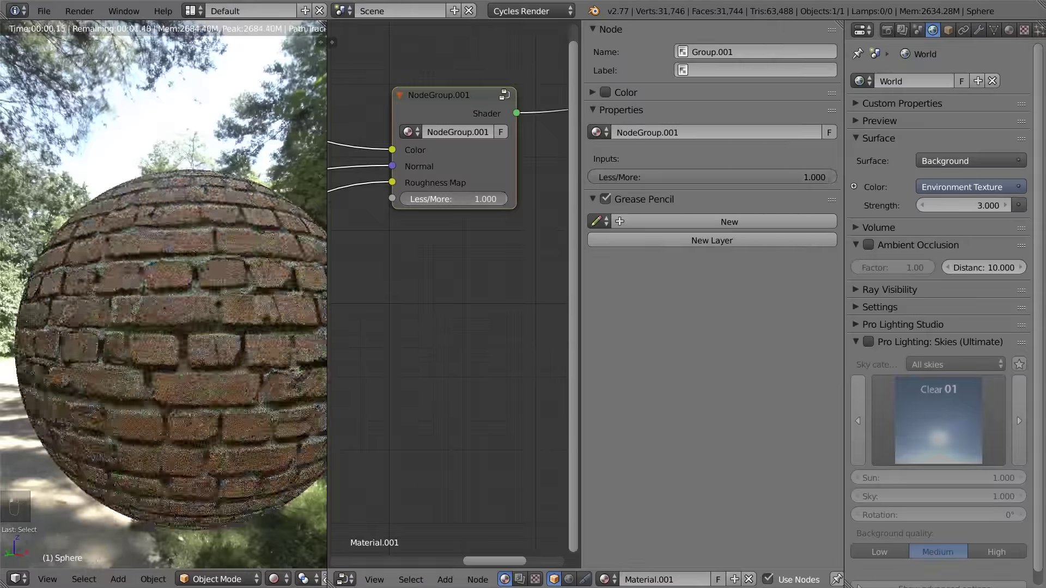
key(Tab)
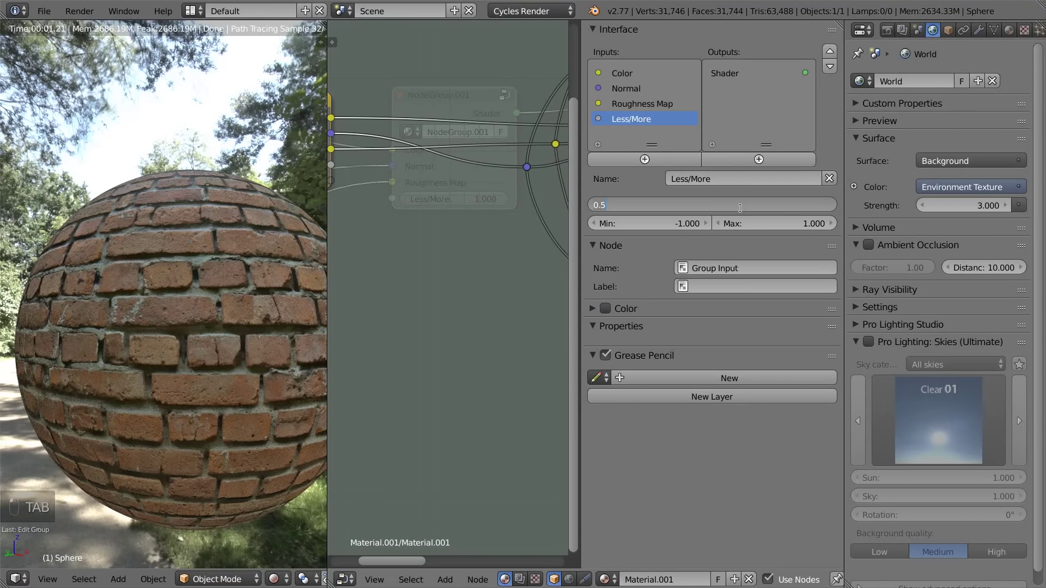
key(n)
key(Tab)
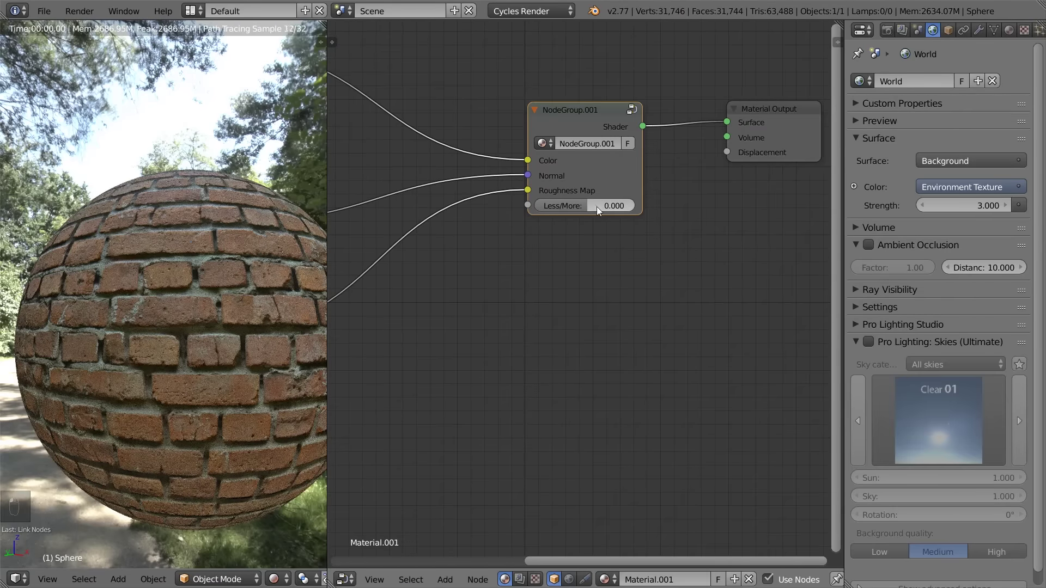
Try negative and positive Less/More values on the brick sphere, then re-enter the group
drag(599, 211, 598, 208)
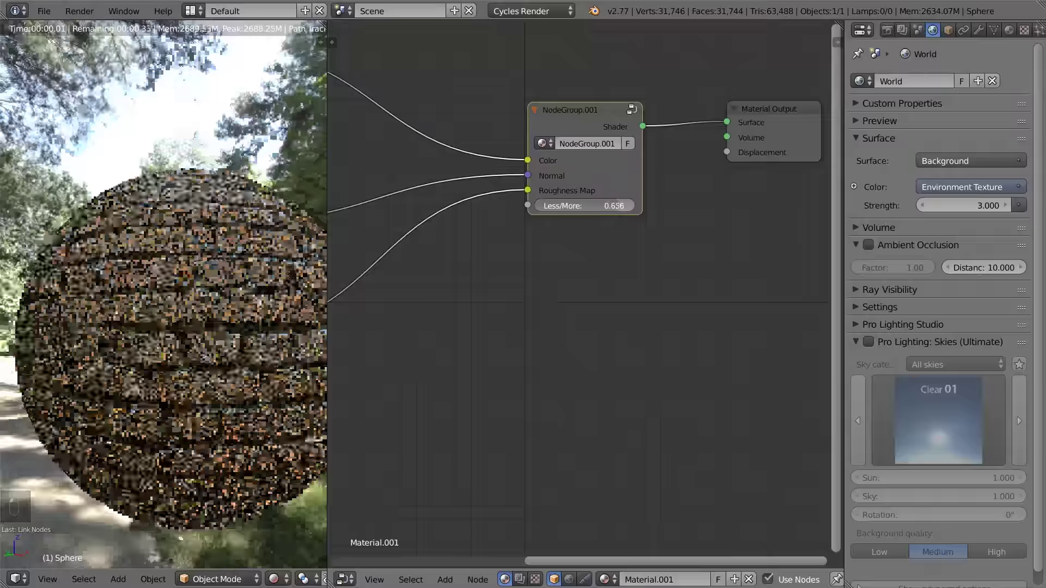
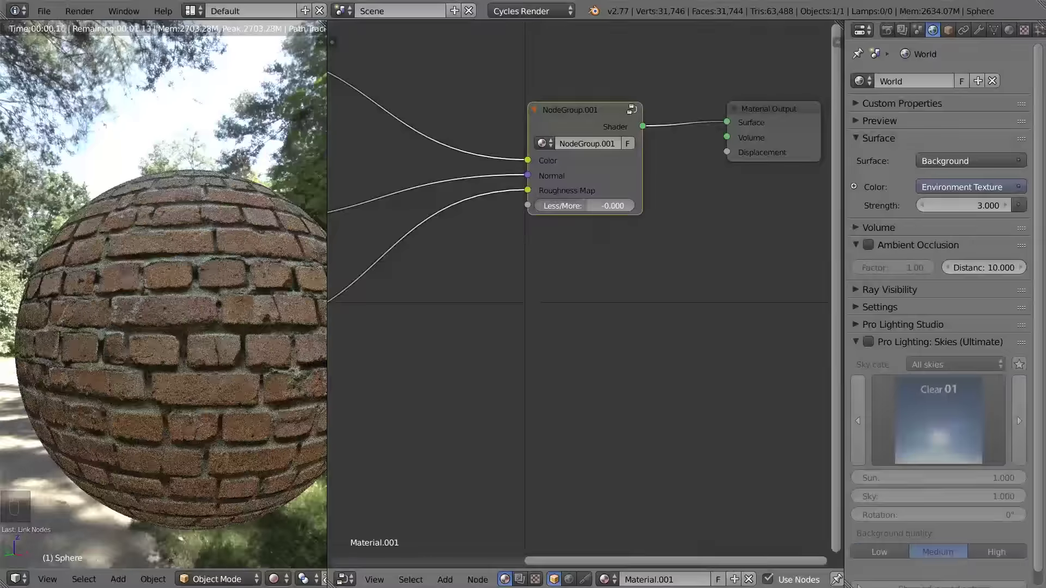
click(595, 122)
Add a MixRGB colour node inside the group beside the Group Input node
key(Tab)
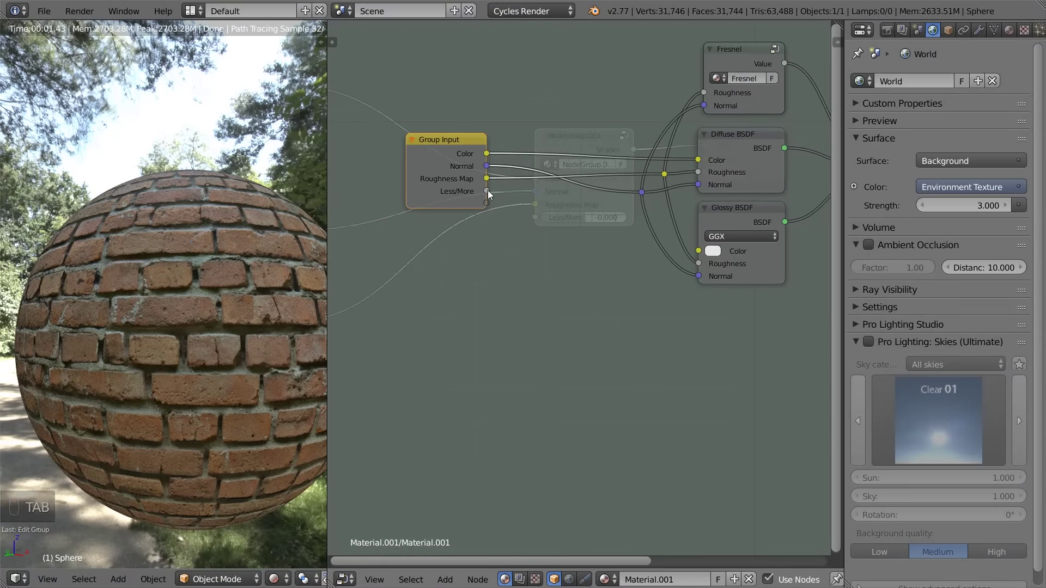
drag(491, 193, 546, 205)
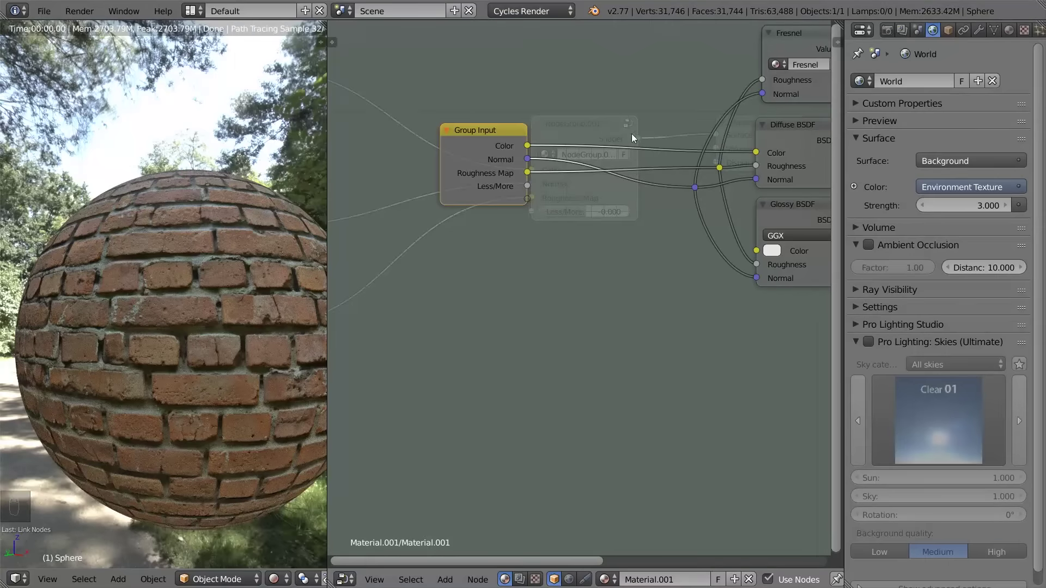
key(a)
drag(496, 181, 695, 235)
key(g)
key(a)
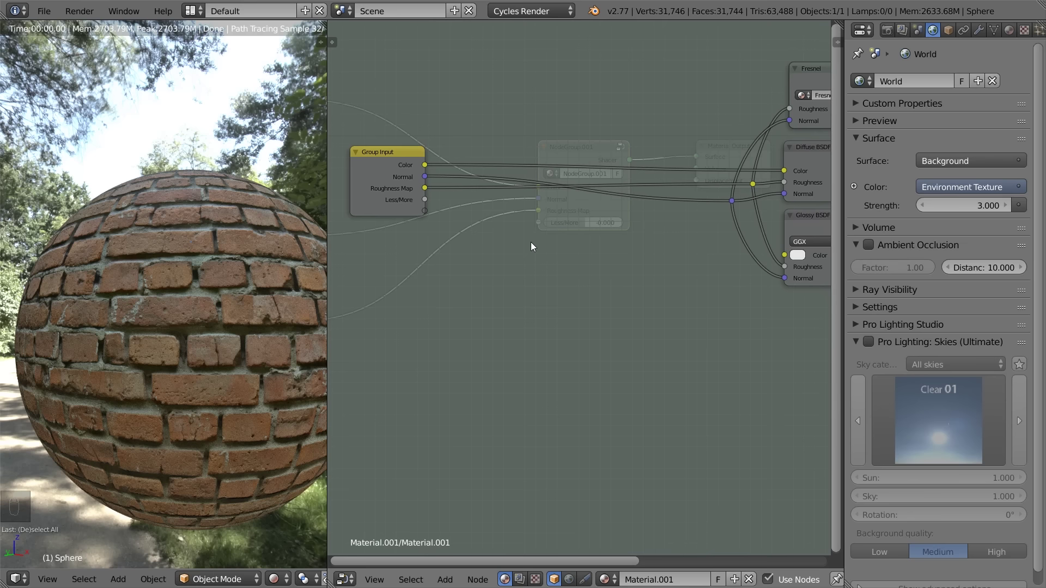
key(shift+a)
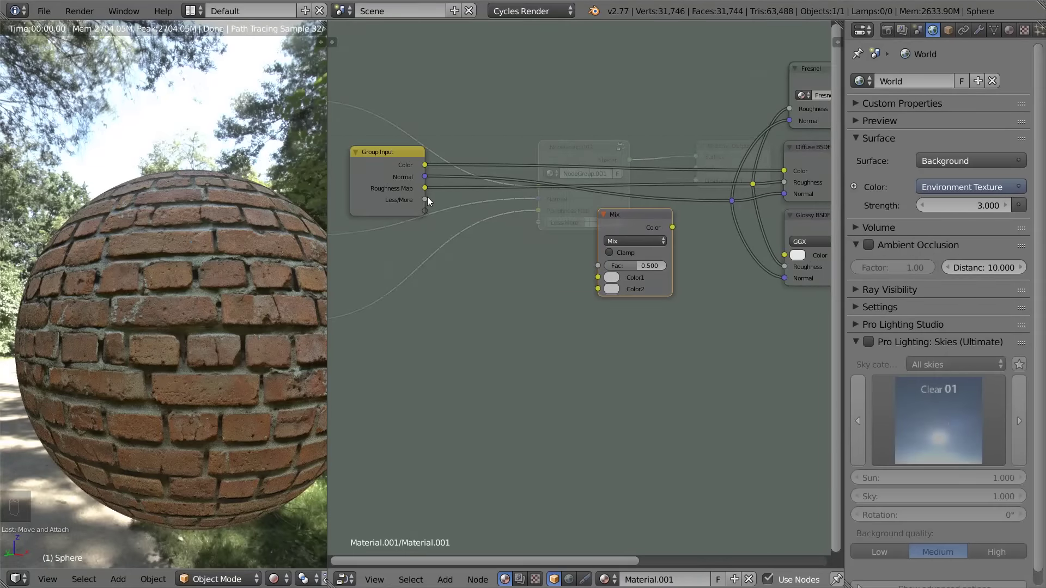
Wire Roughness Map to Color1 and Less/More to Fac, with blend type Overlay
drag(429, 189, 551, 266)
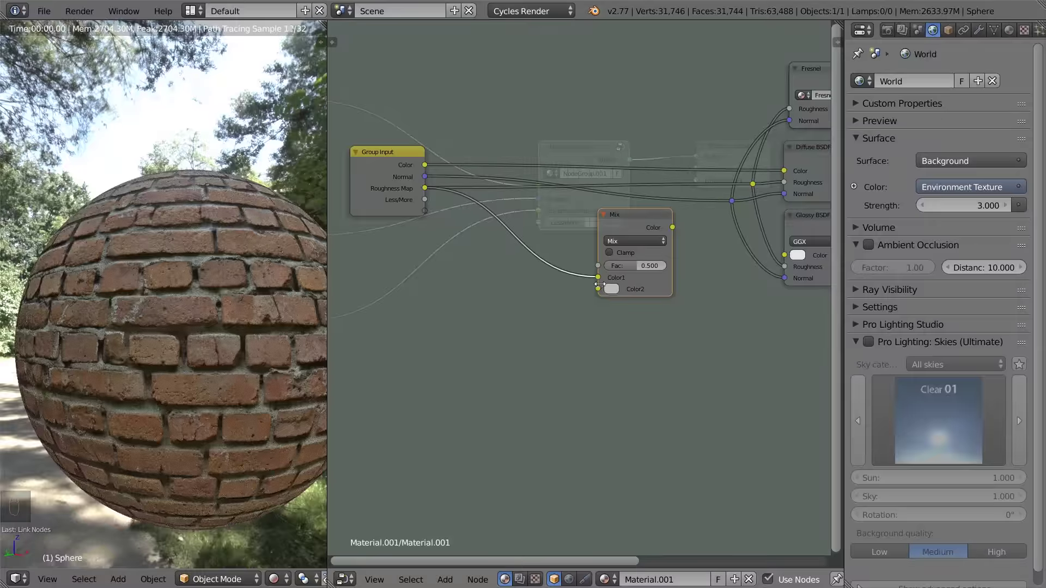
drag(429, 201, 468, 238)
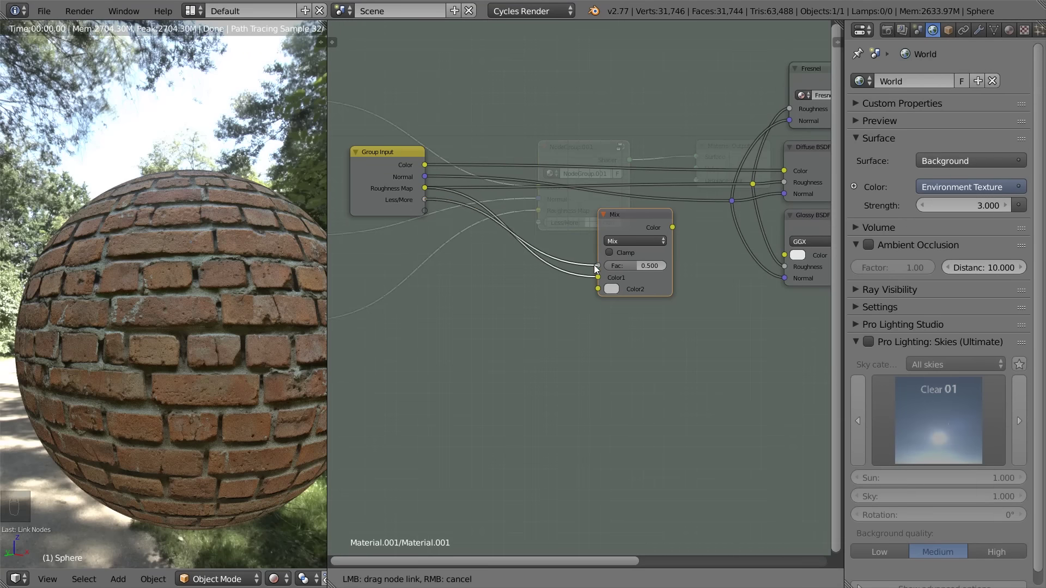
drag(620, 262, 631, 243)
drag(631, 243, 643, 141)
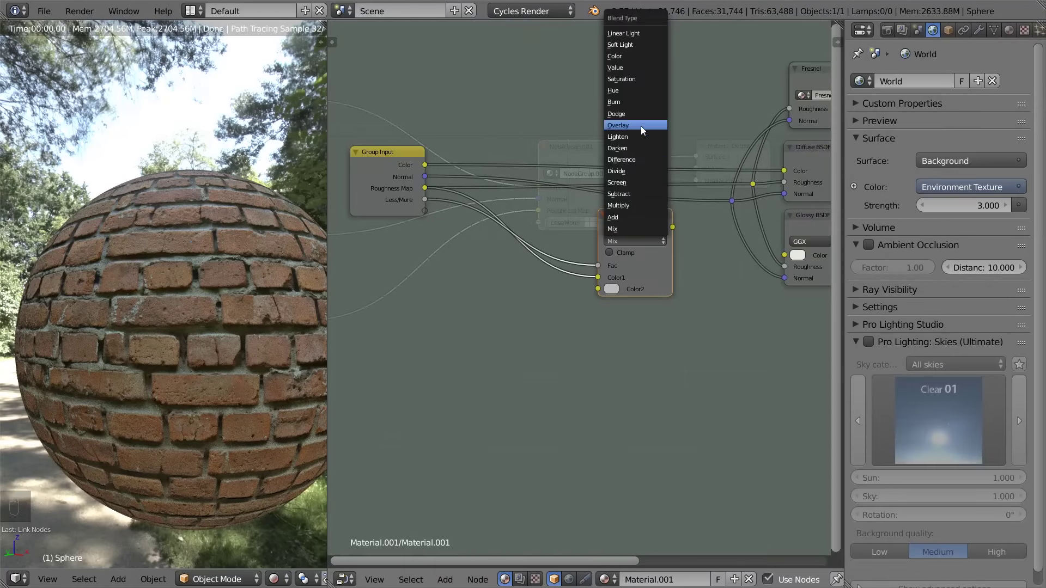
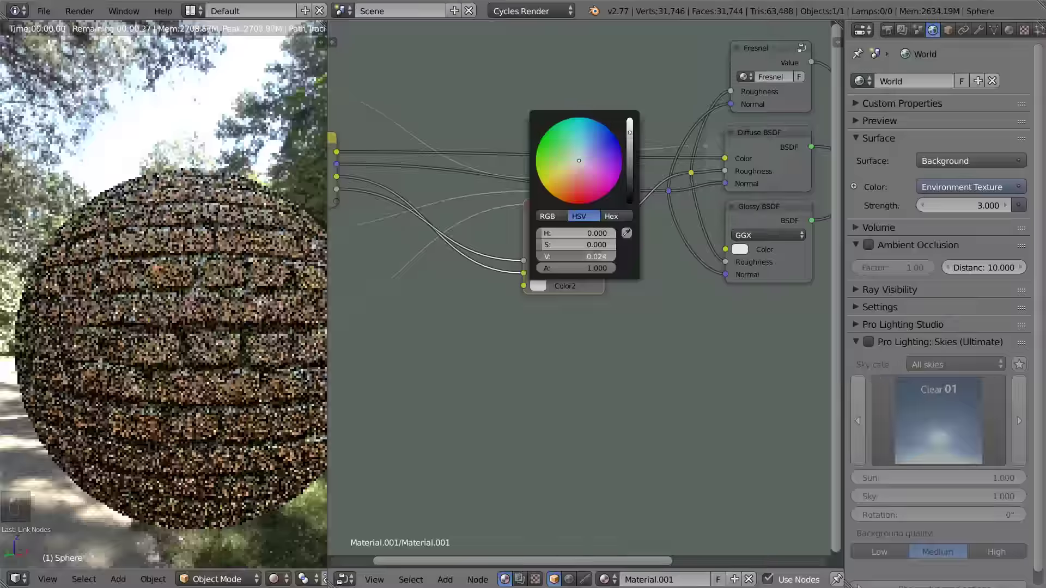
key(Tab)
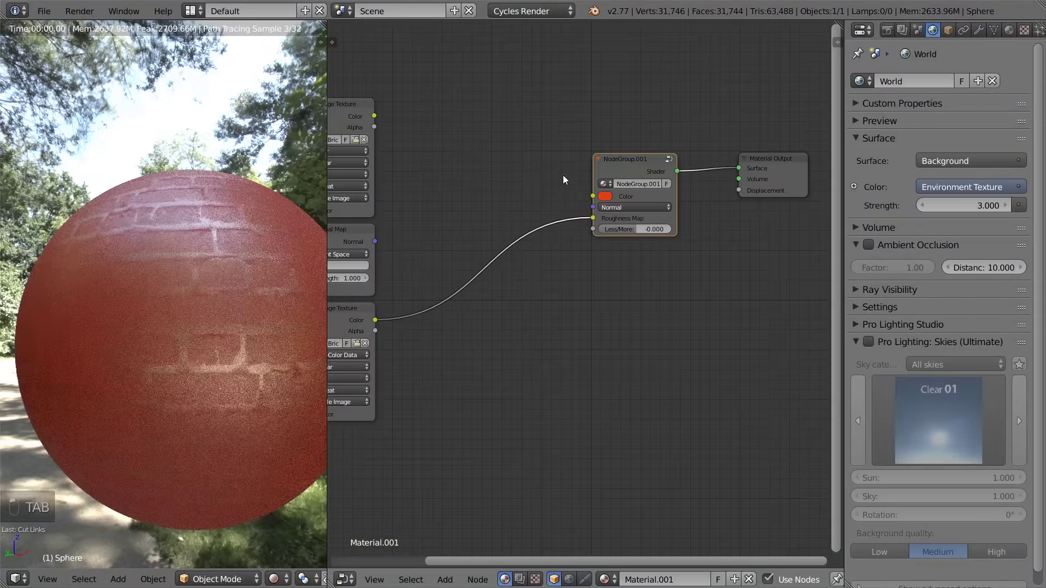
Set the Overlay's second colour to black, feed shader roughness, and test Less/More around 0.44
key(Tab)
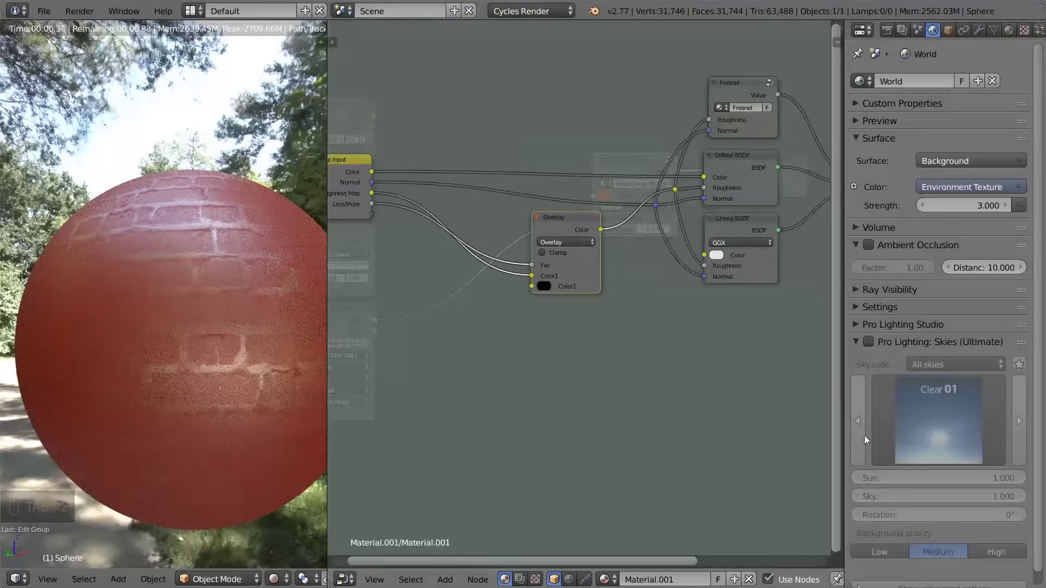
drag(629, 309, 616, 304)
key(Tab)
key(Tab)
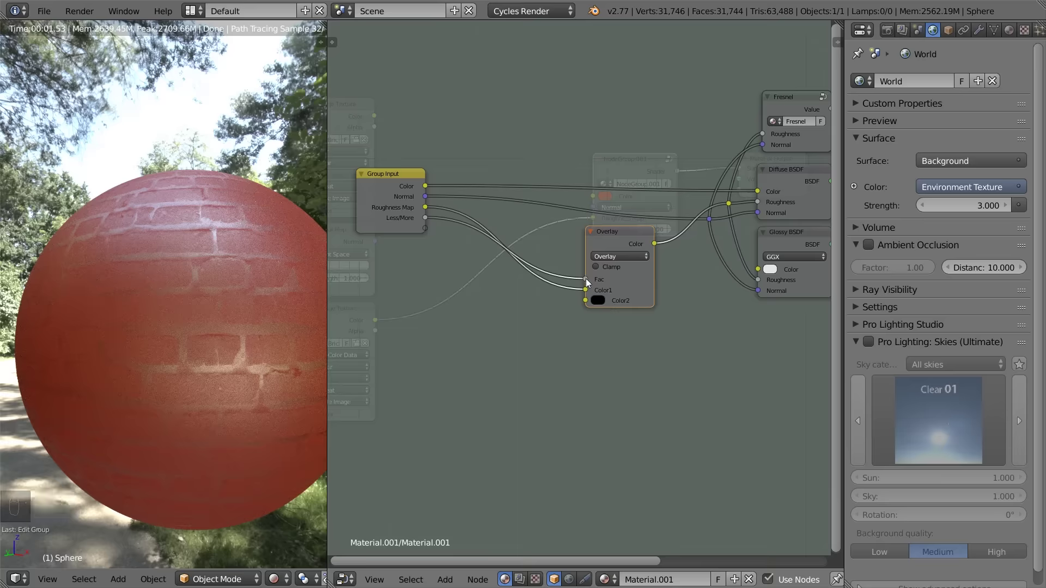
key(Tab)
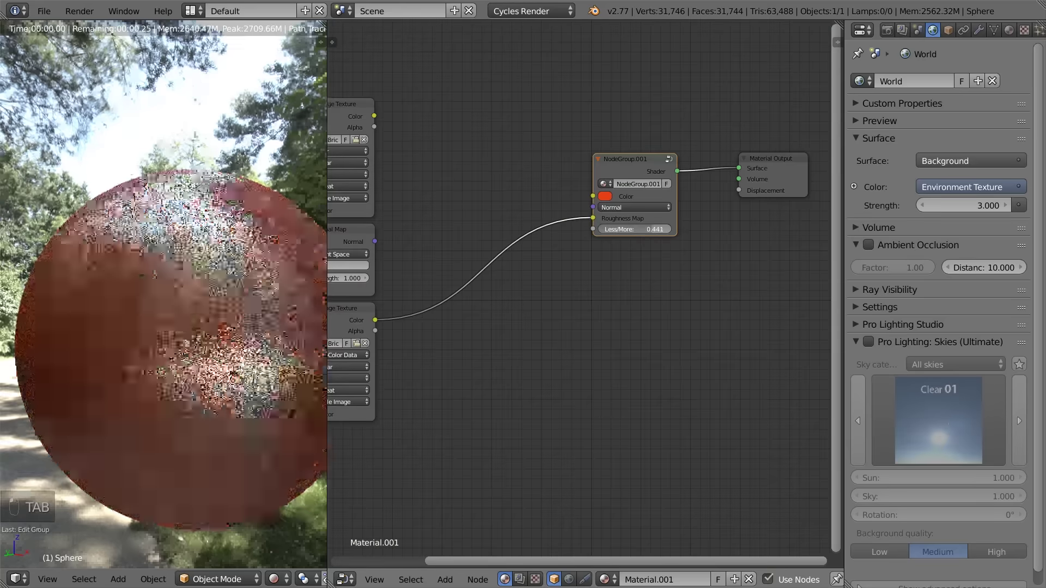
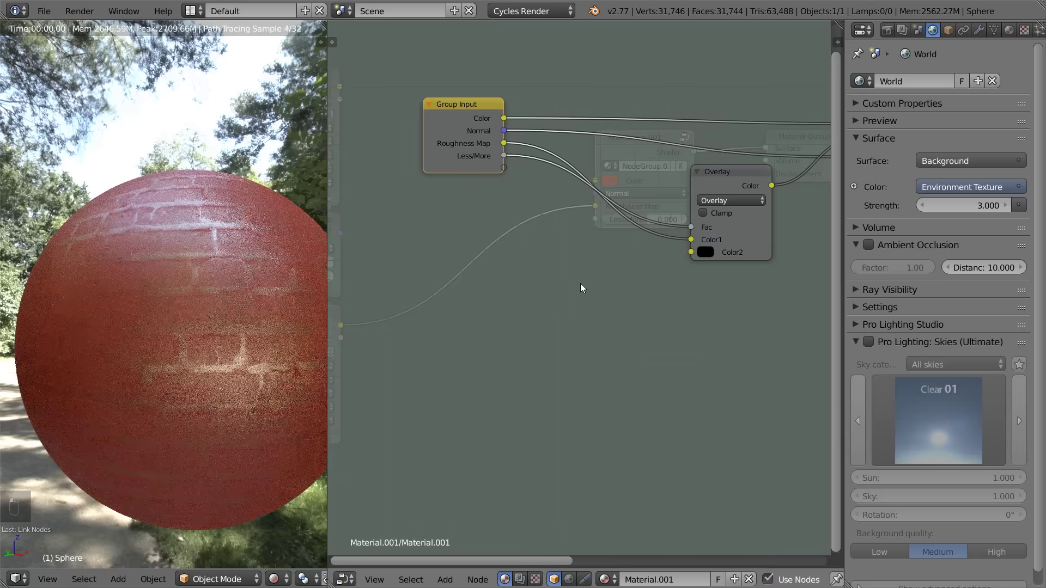
Route Less/More through Multiply 0.5 and Add 0.5 math nodes into Overlay Color2 at factor 1.0
key(shift+a)
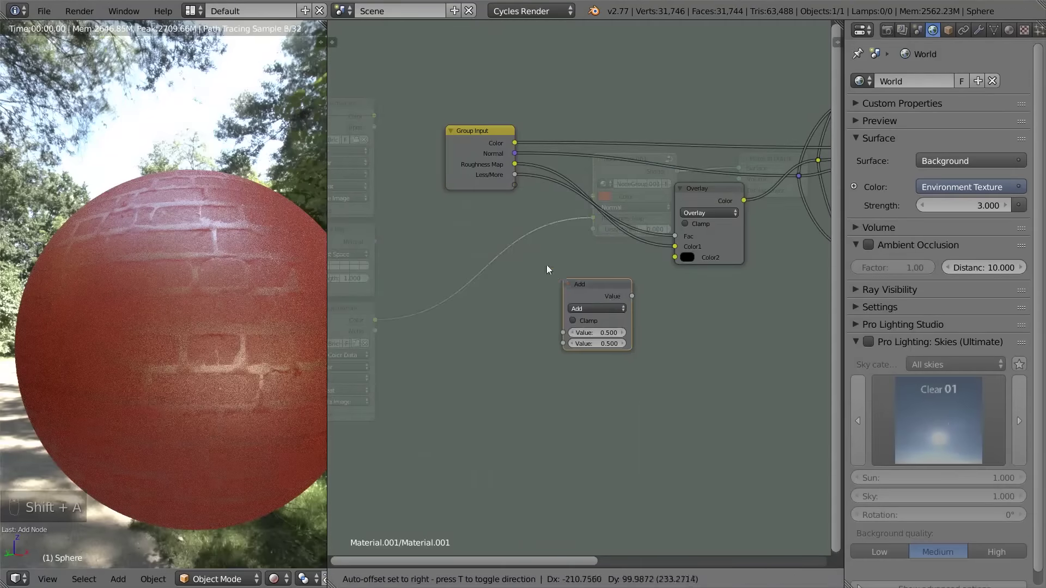
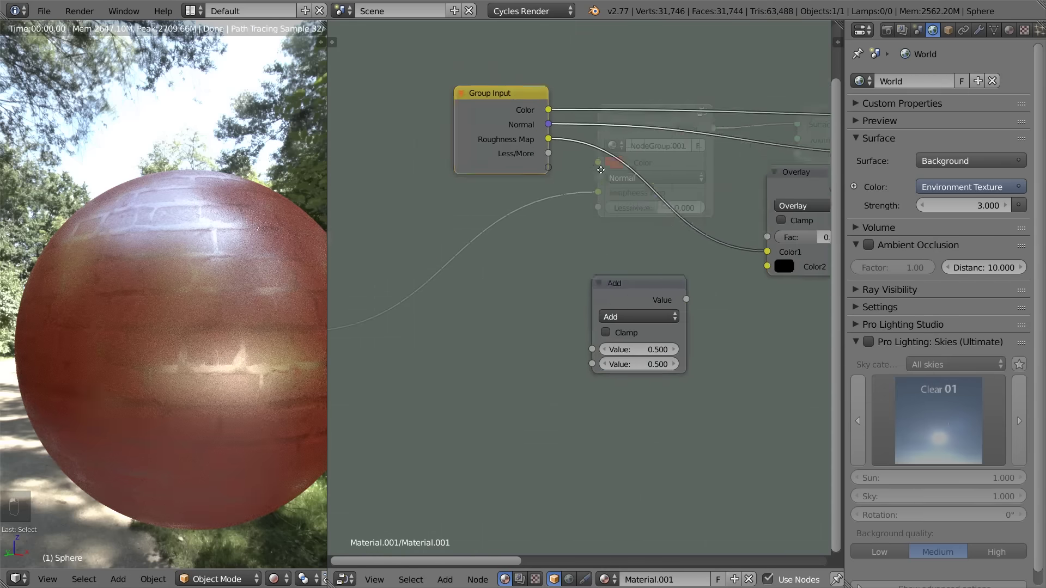
key(g)
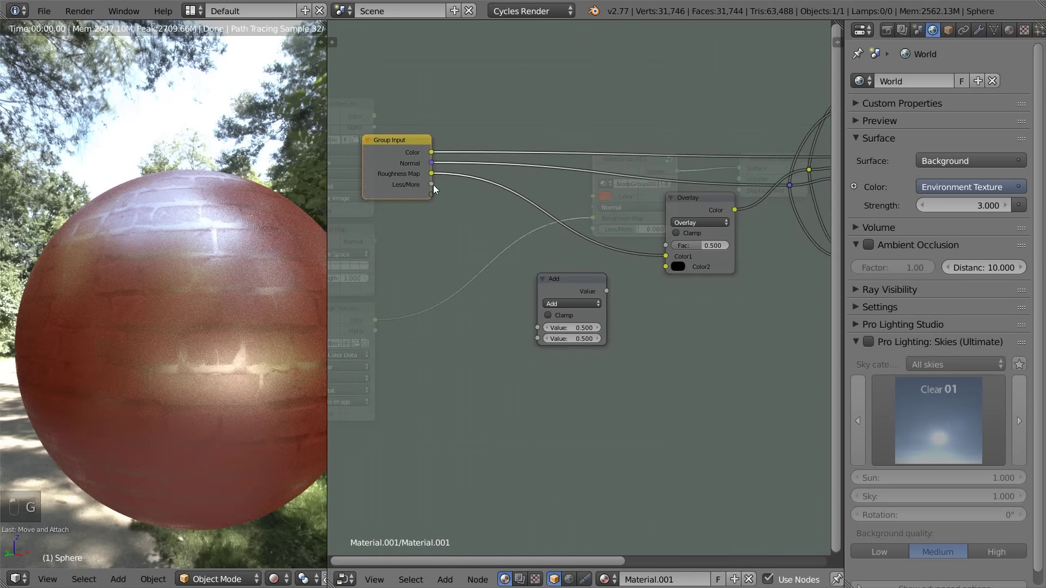
key(g)
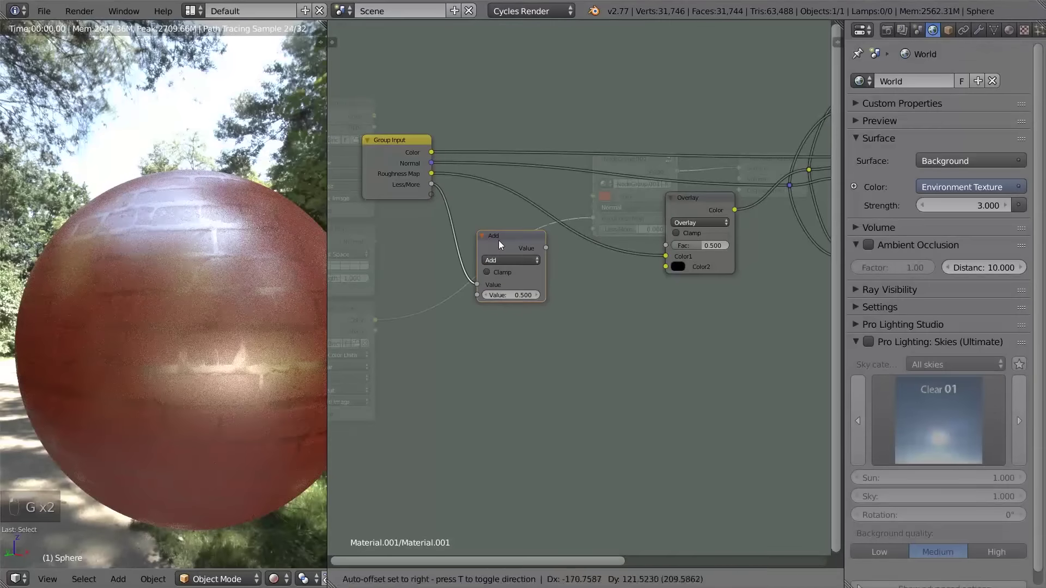
key(shift+d)
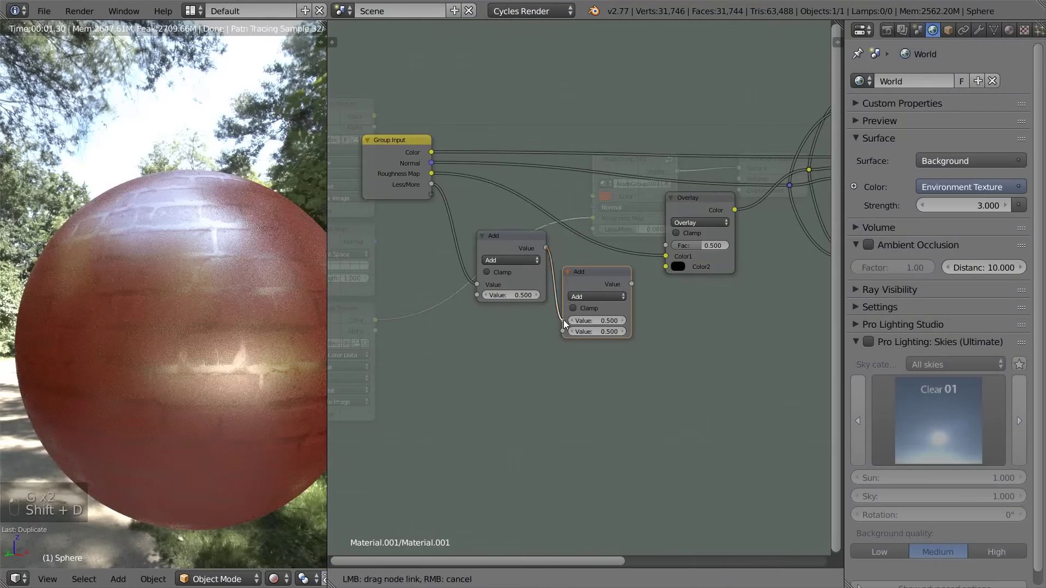
key(g)
key(g)
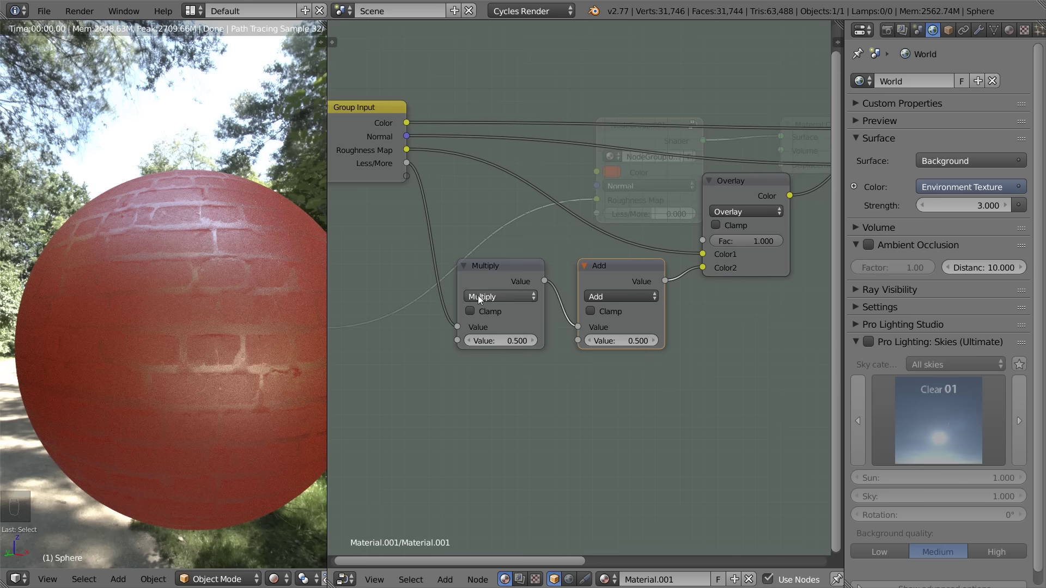
key(Tab)
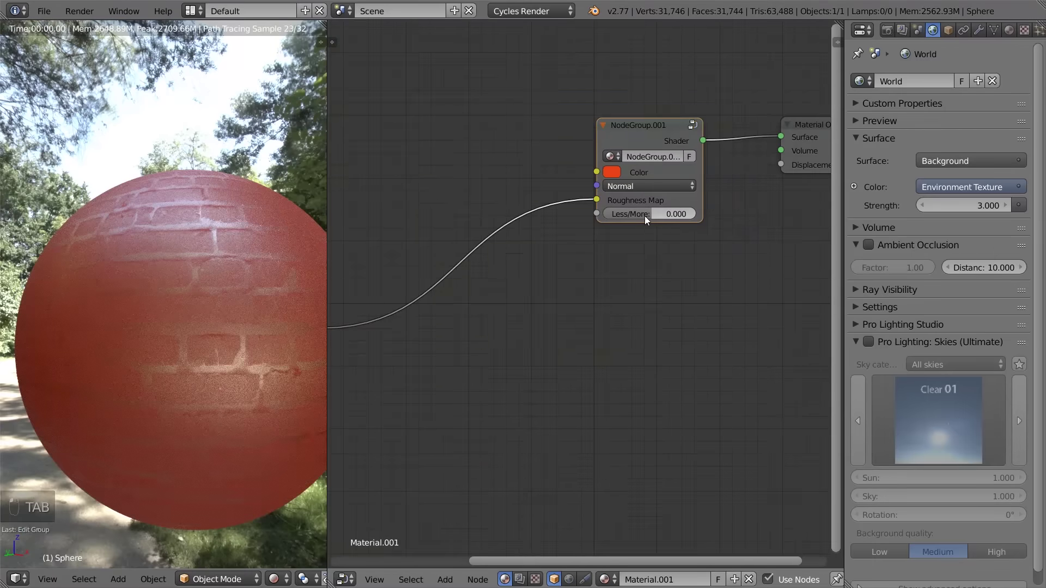
Test Less/More up to 1.0, then rewire the Add result into the Overlay node
key(Tab)
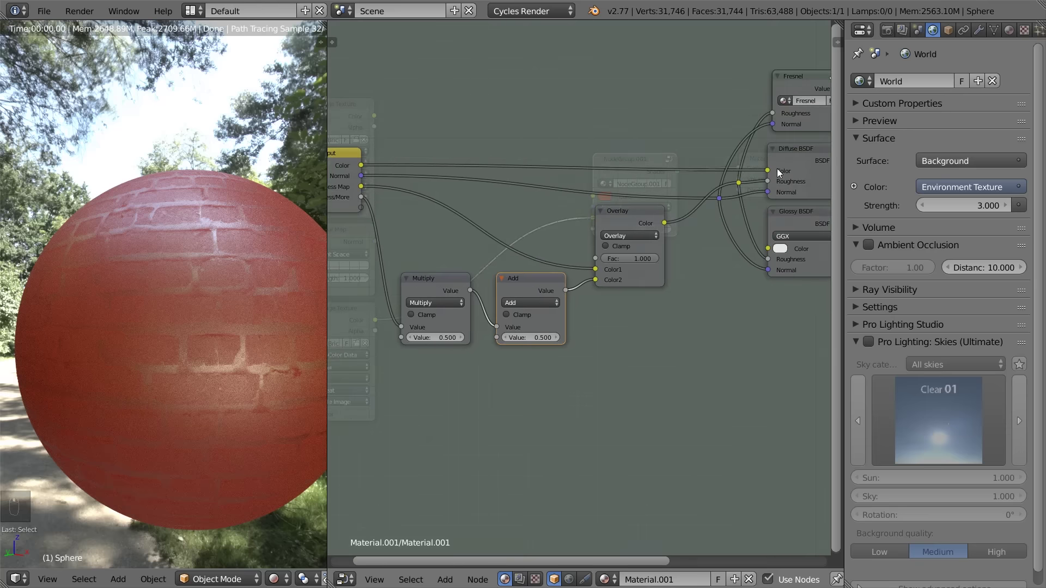
key(Tab)
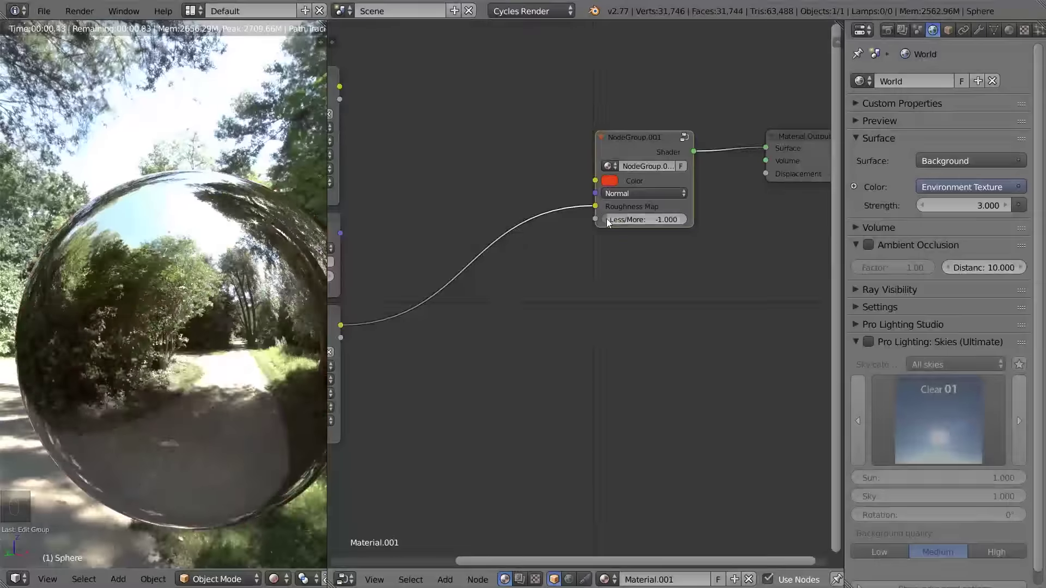
key(Tab)
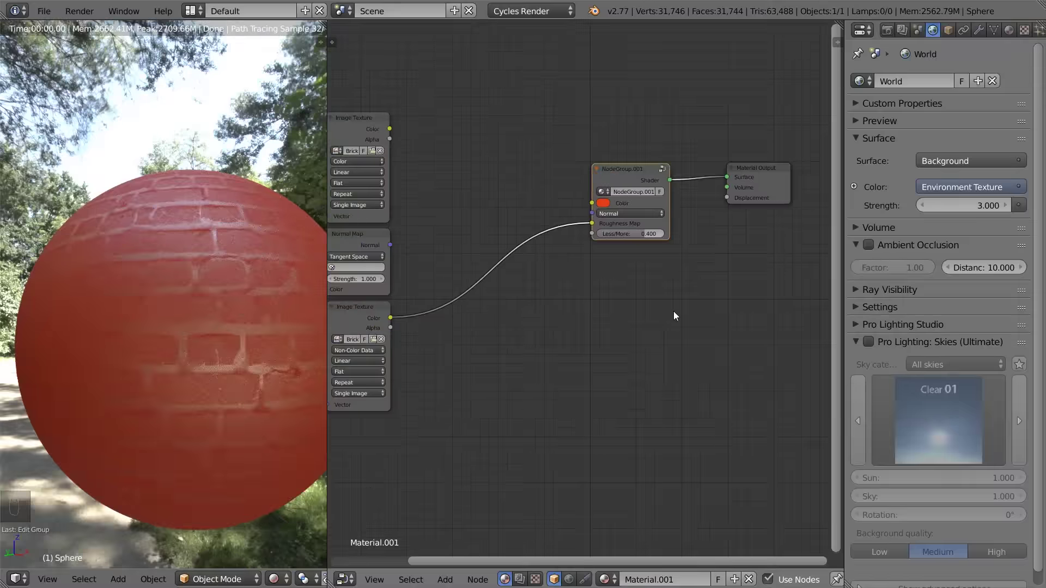
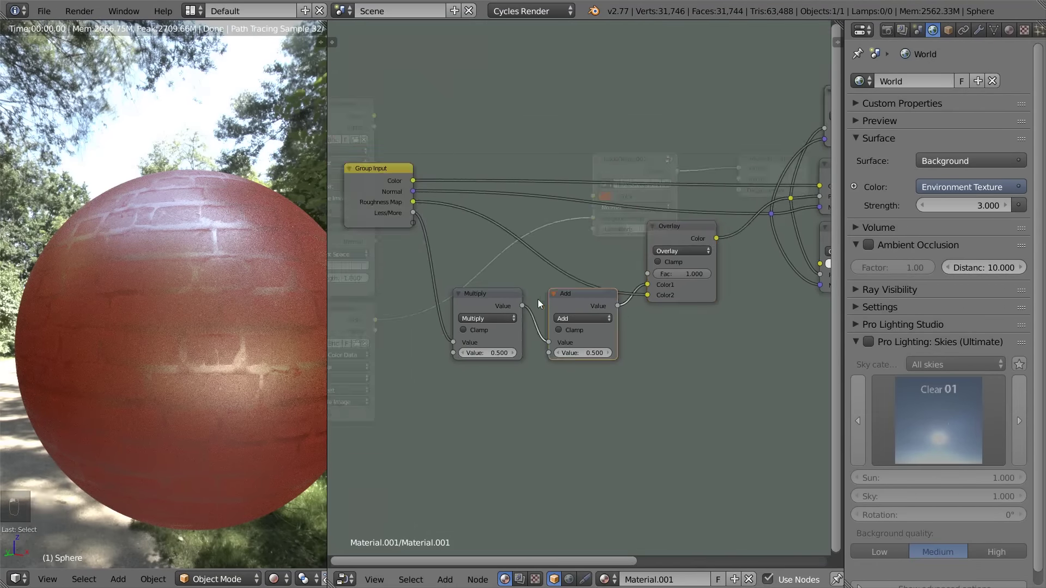
key(g)
key(a)
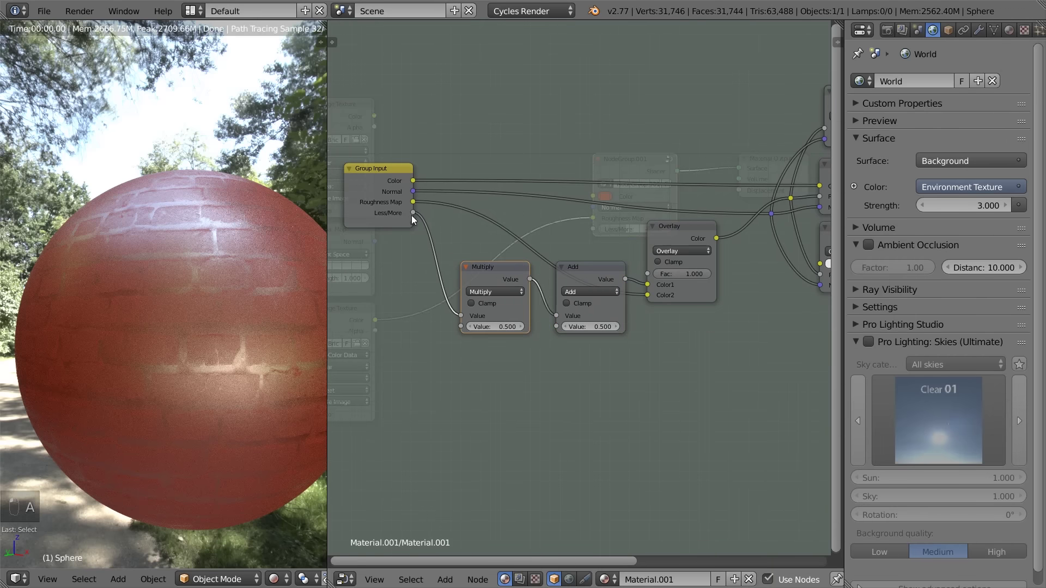
click(649, 286)
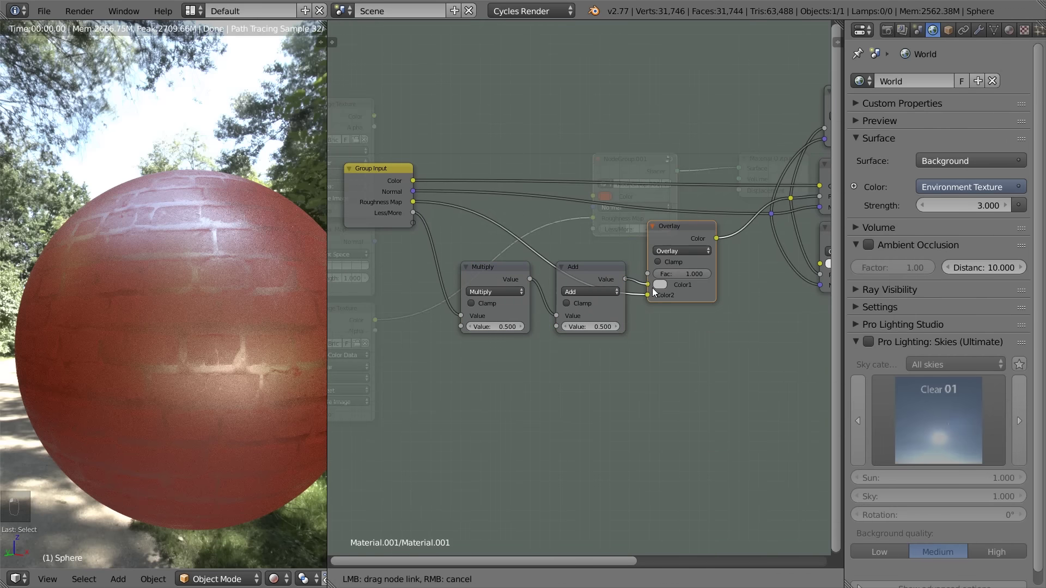
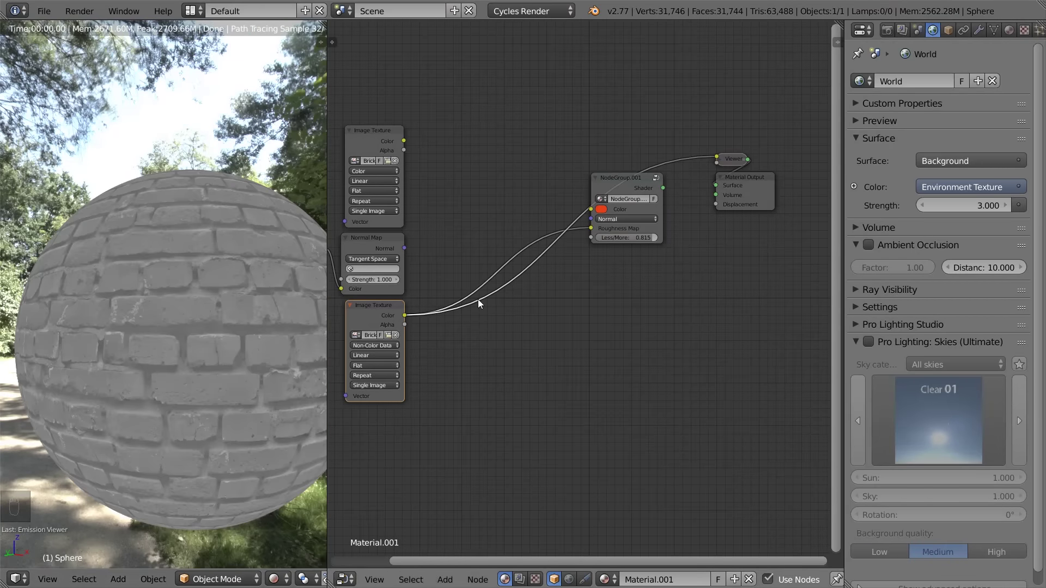
Select the Multiply, Add and Overlay nodes and wrap them into a nested group
key(Tab)
key(a)
key(a)
key(a)
key(b)
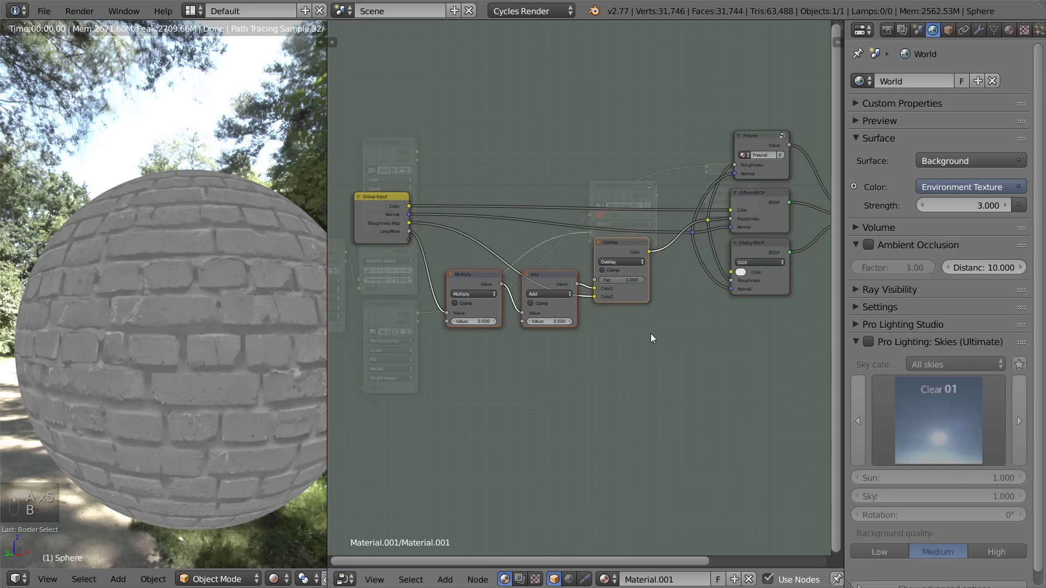
key(ctrl+g)
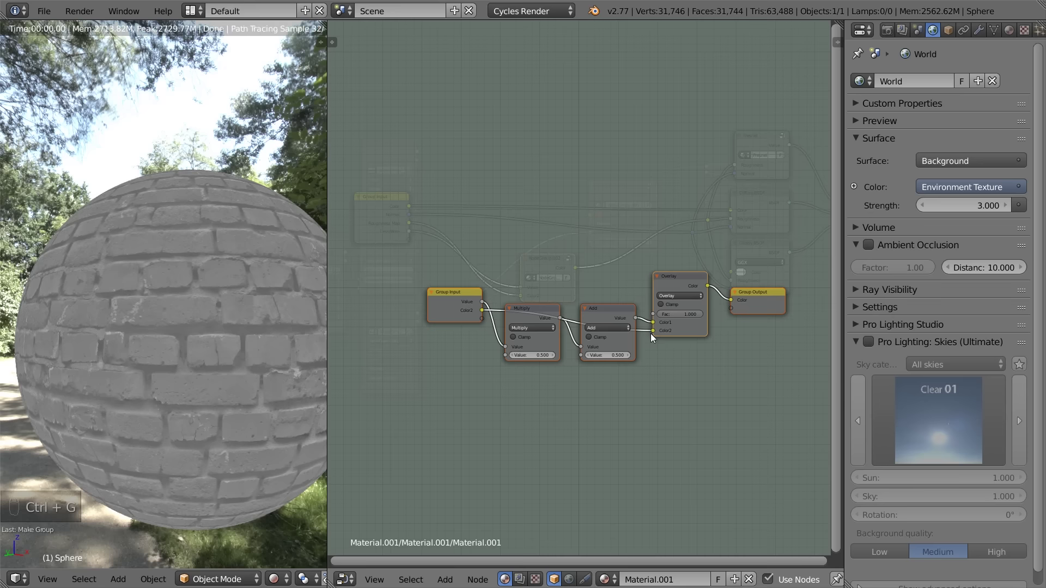
Name the nested group Less/More with Map and Amount inputs, then return to the material
key(Tab)
key(Tab)
key(n)
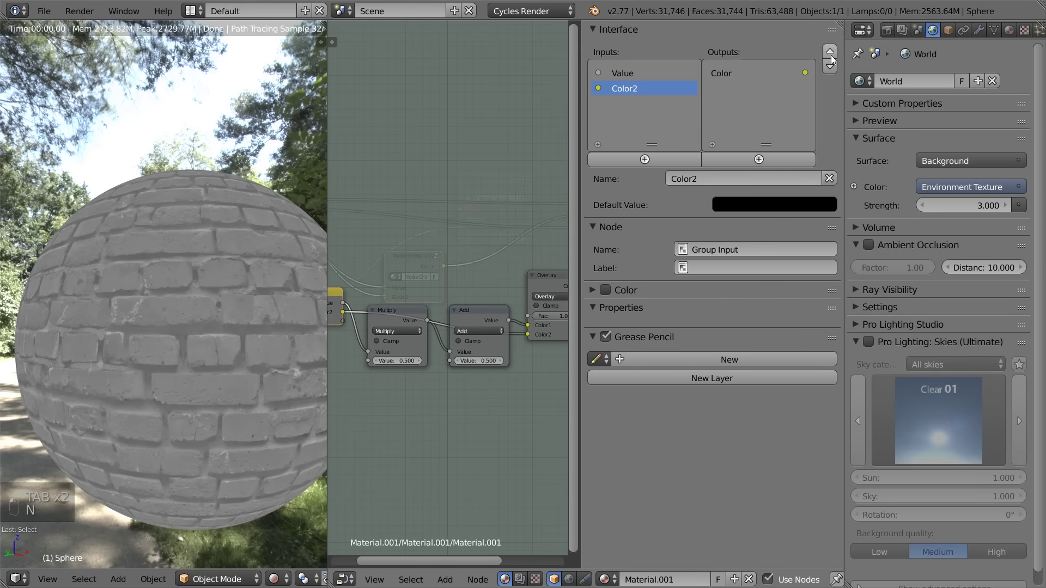
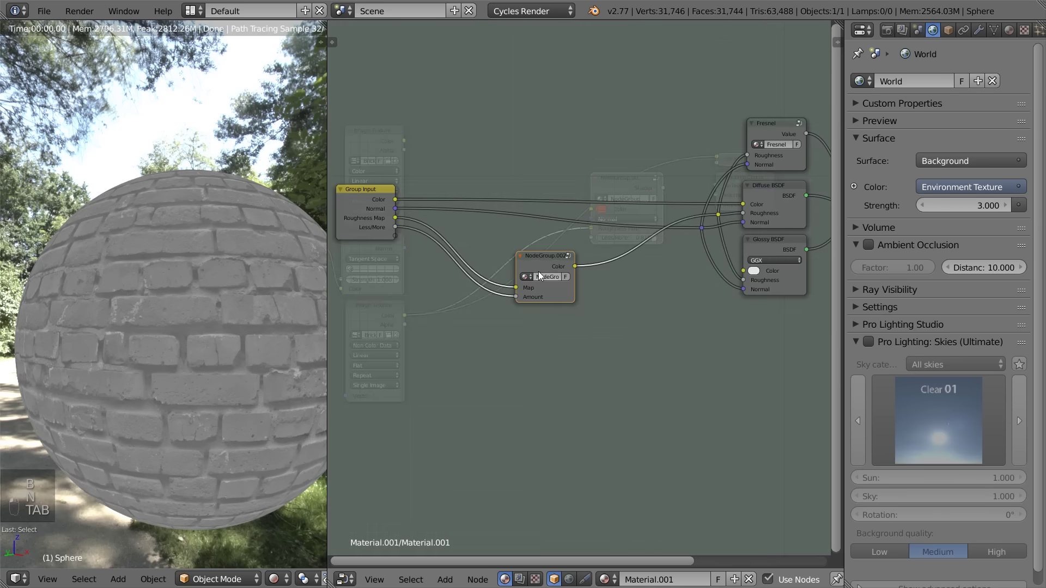
key(b)
key(n)
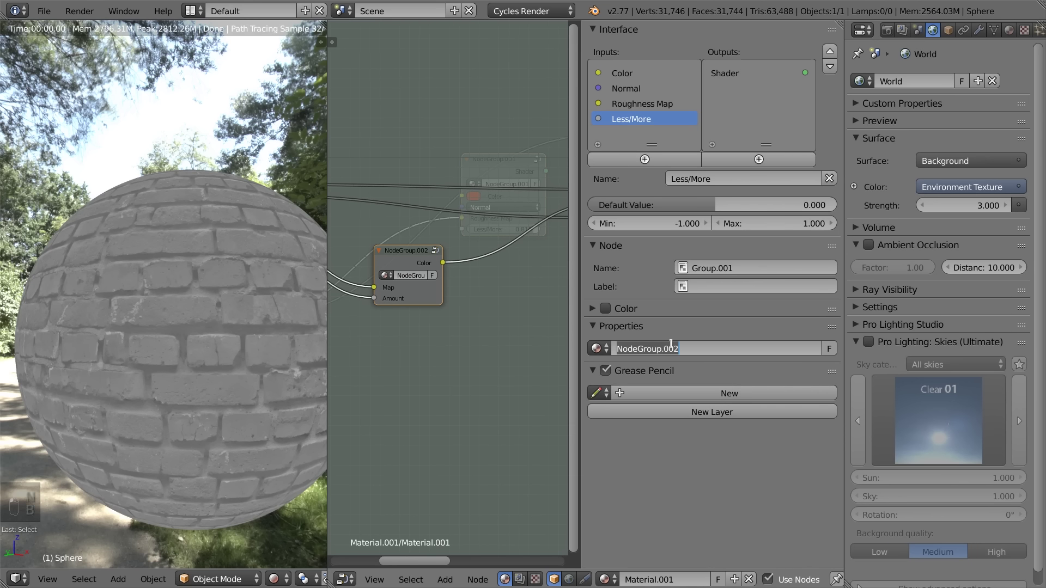
key(s)
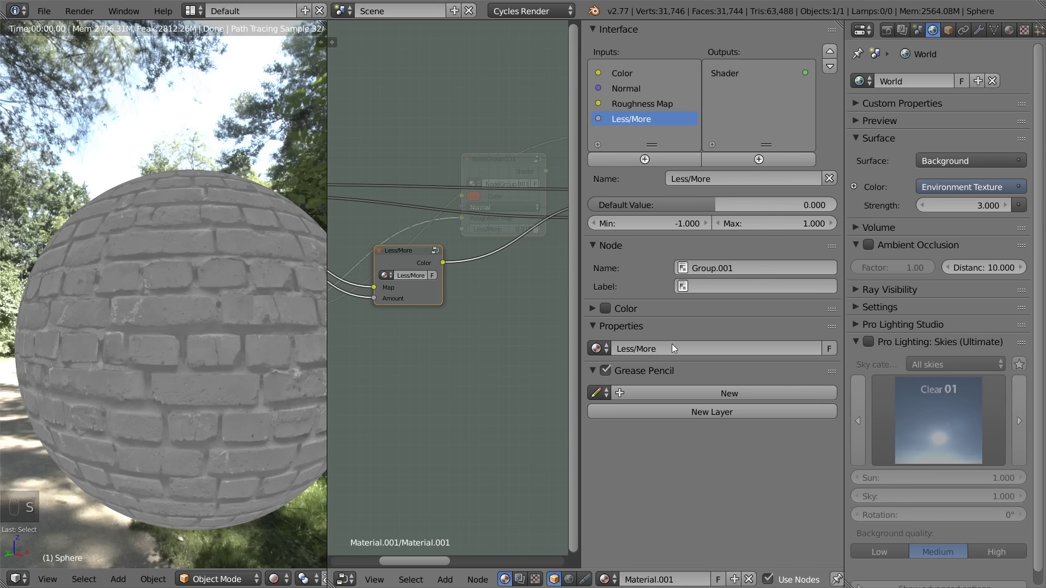
key(n)
key(g)
key(Tab)
key(Tab)
key(Tab)
key(shift+a)
key(x)
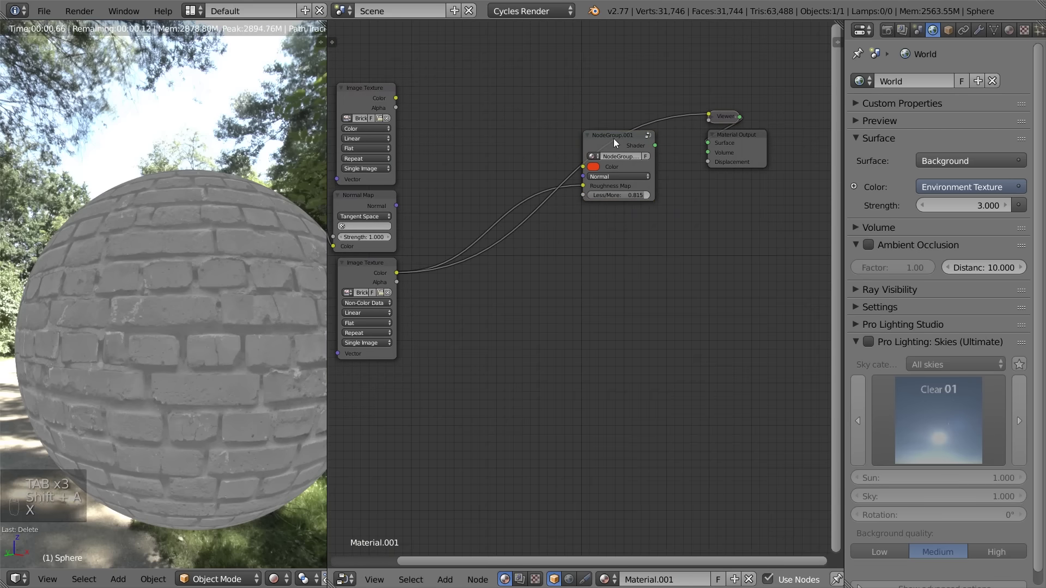
Add the Less/More group to the material and preview its Amount at 0 and -0.4, then delete it
key(shift+a)
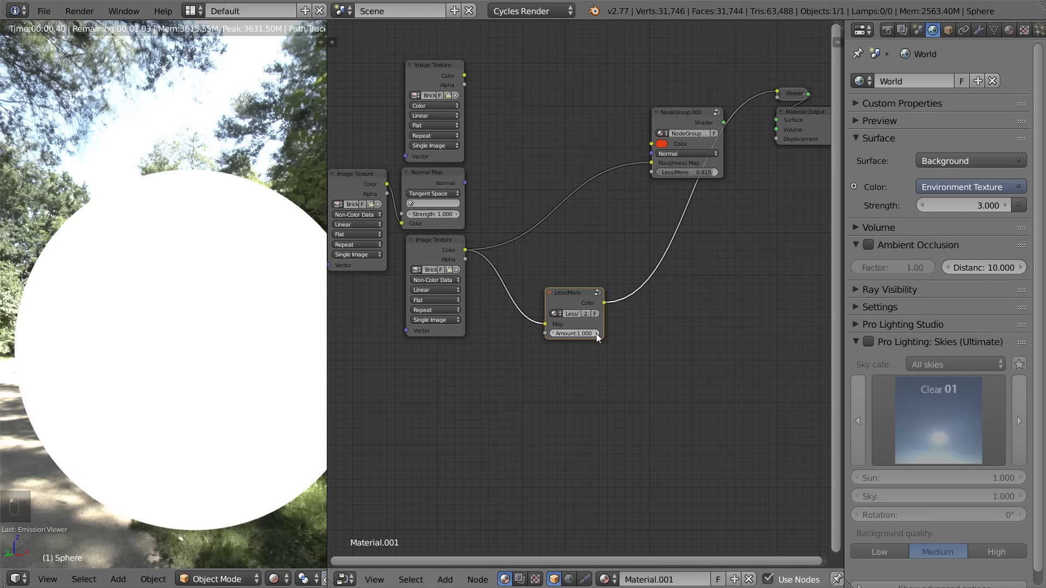
drag(599, 336, 555, 336)
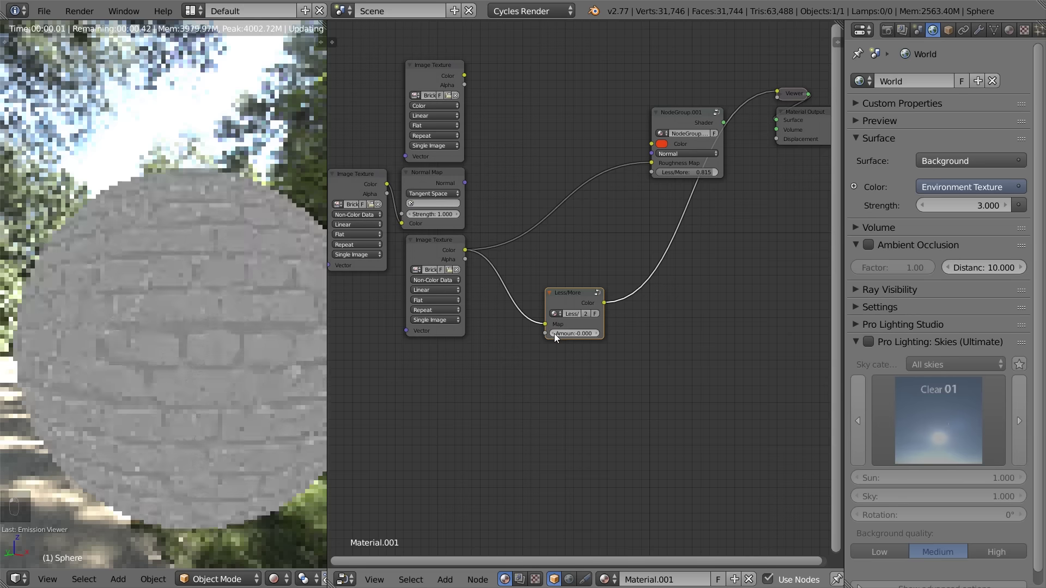
drag(264, 284, 556, 334)
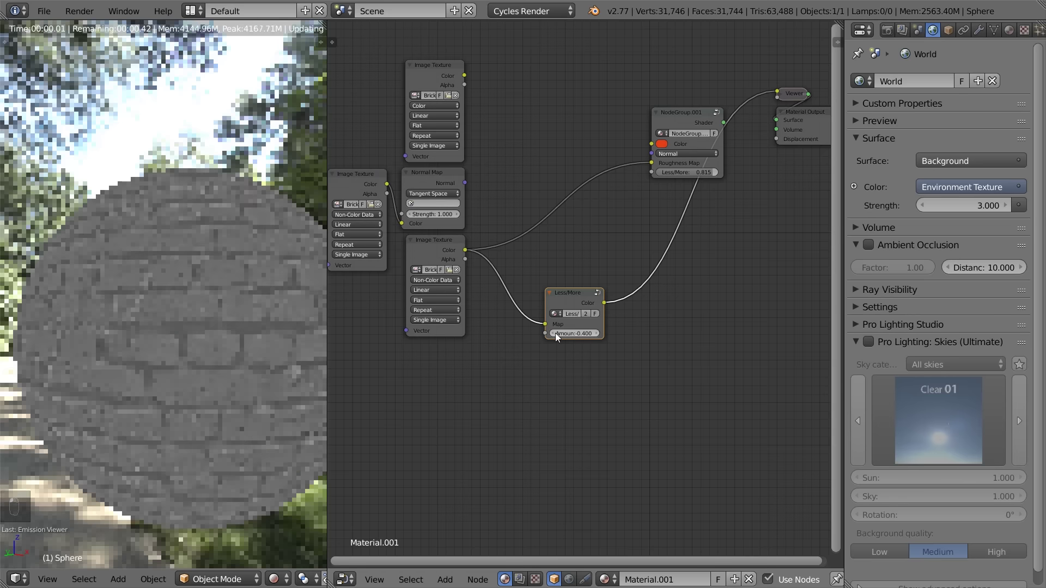
middle_click(556, 333)
middle_click(556, 333)
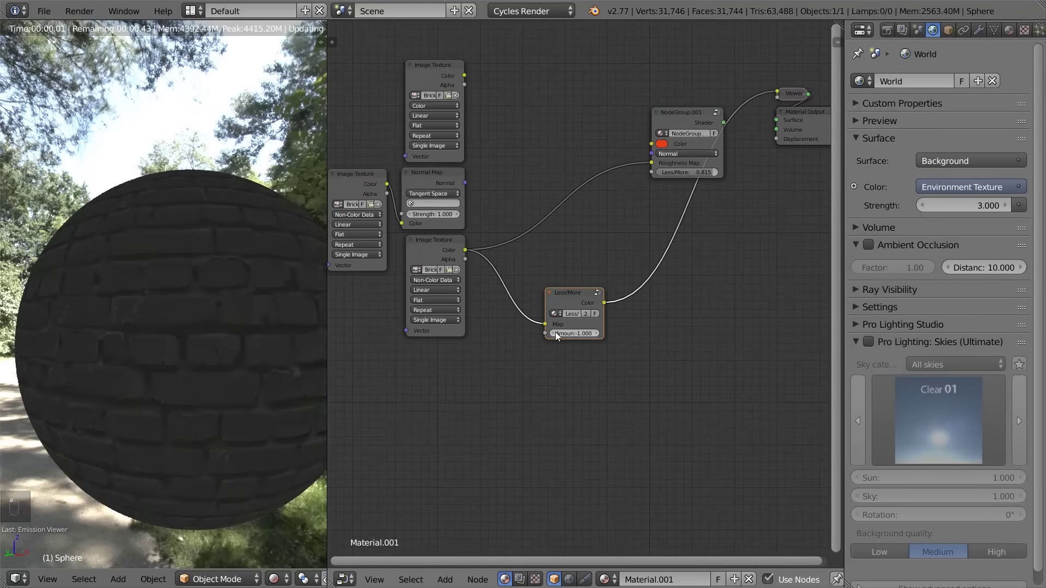
key(x)
Inspect and tidy the material group's inner wiring, then return to the top level
key(Tab)
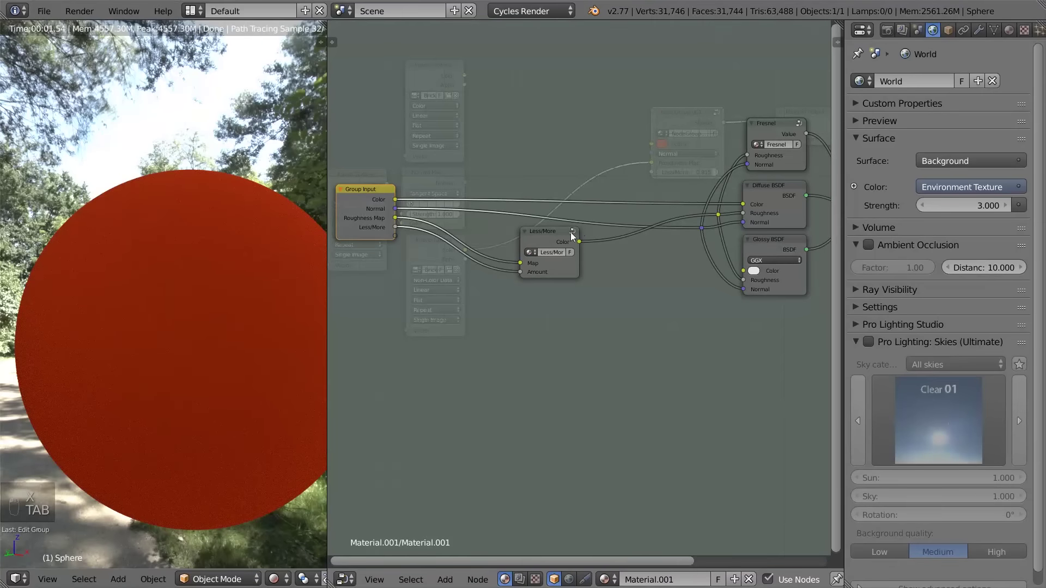
key(g)
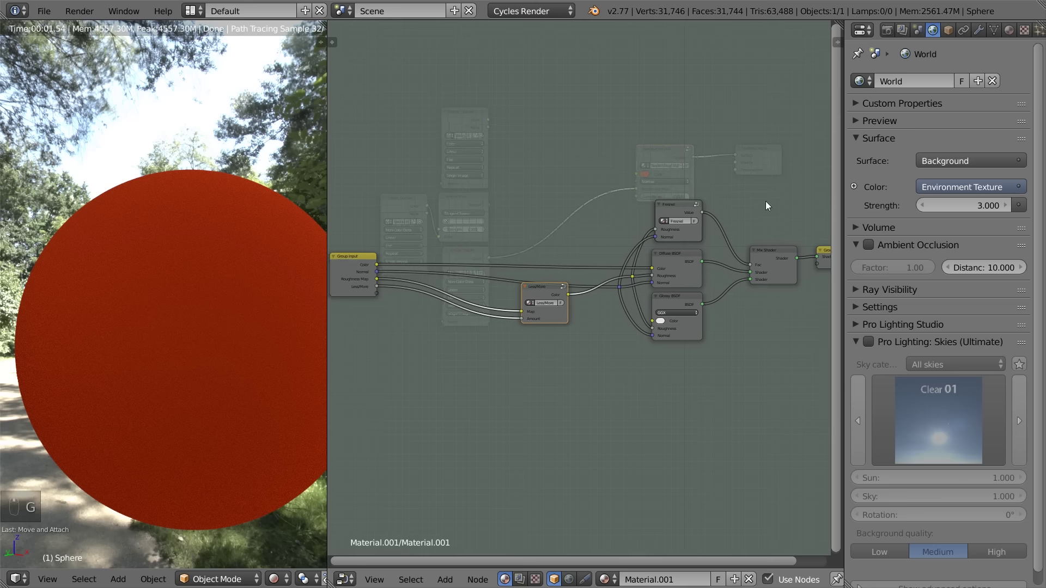
key(a)
key(a)
key(a)
key(b)
key(g)
key(a)
click(297, 335)
click(538, 298)
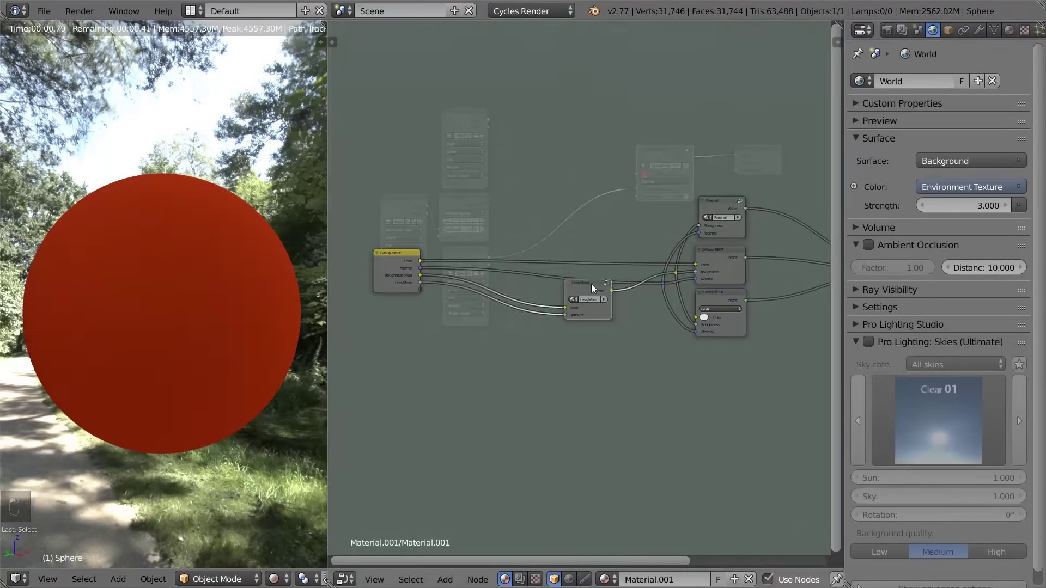
key(Tab)
key(Tab)
key(Tab)
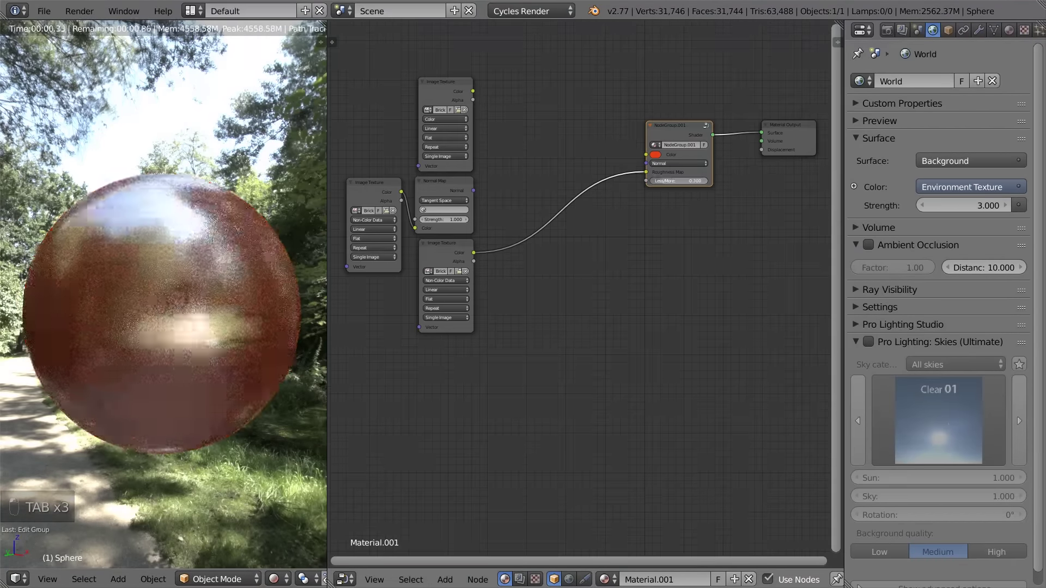
Link the brick colour texture into the group's Color input with Less/More at 0.5
drag(474, 91, 490, 192)
drag(482, 193, 658, 171)
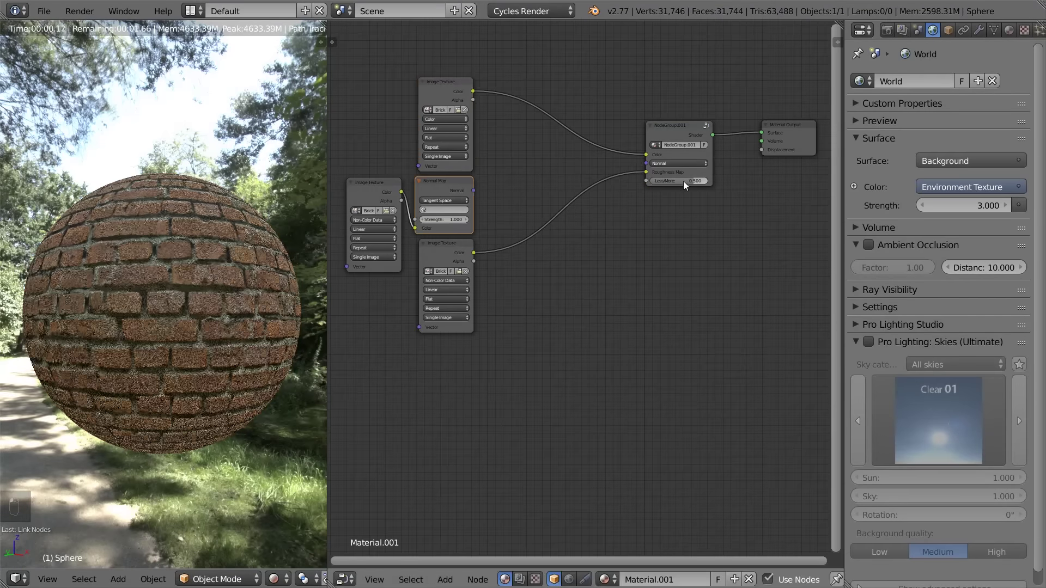
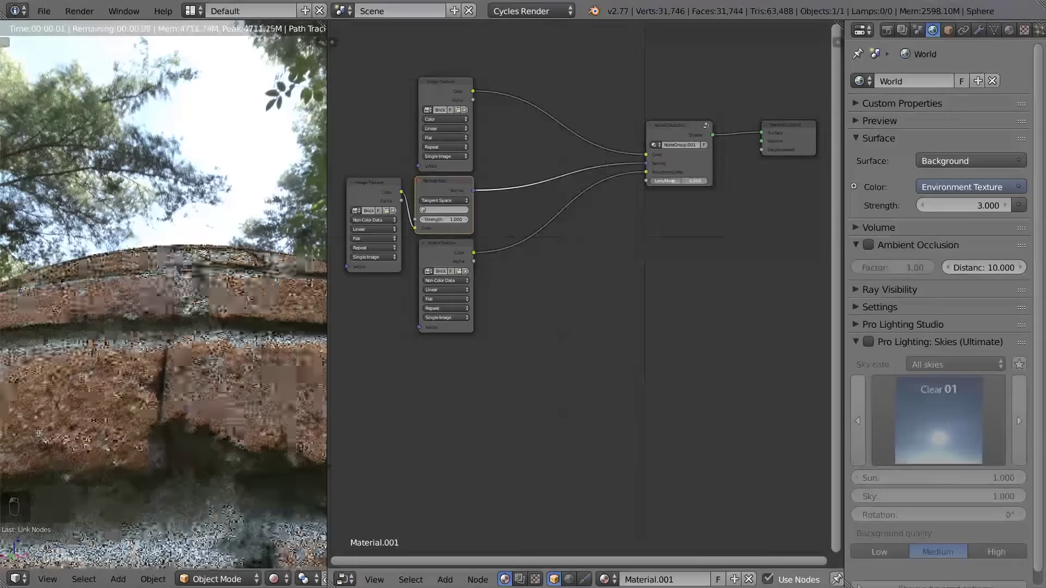
Set the material group's Roughness Map input default colour to black
drag(615, 218, 609, 161)
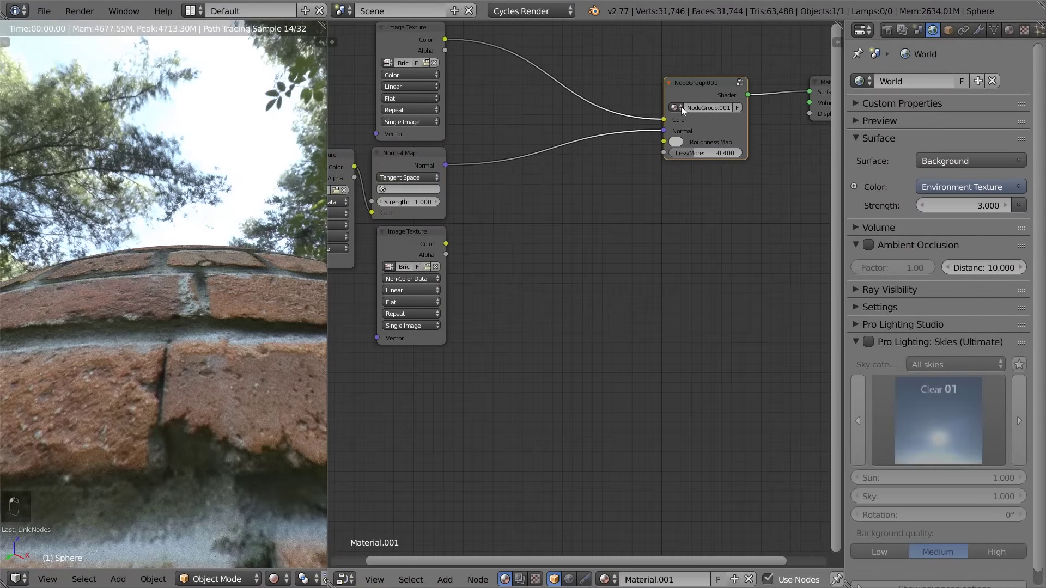
click(659, 326)
key(Tab)
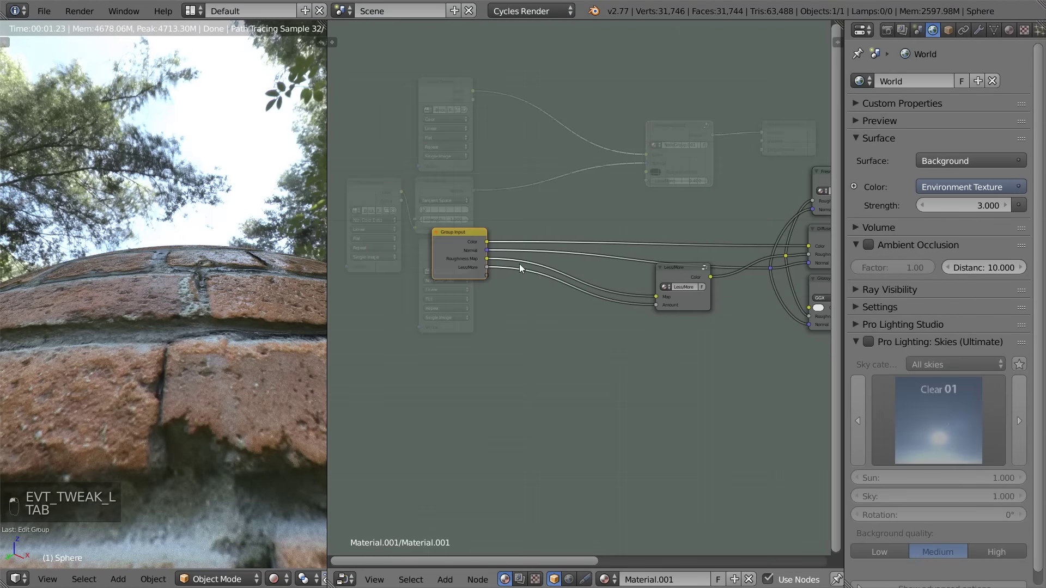
key(n)
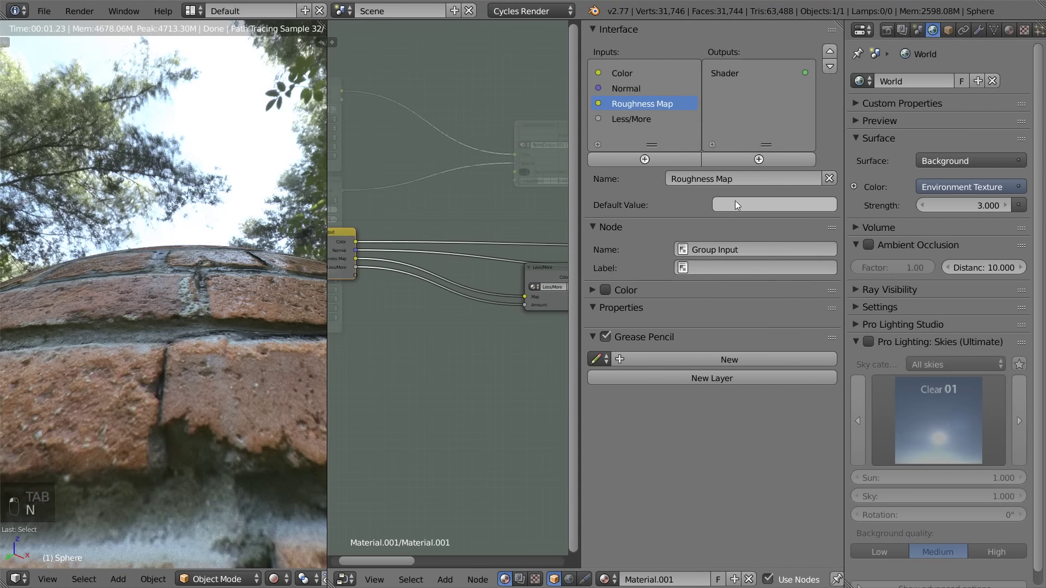
key(n)
key(Tab)
Duplicate the material group node, then delete the copy again
key(shift+a)
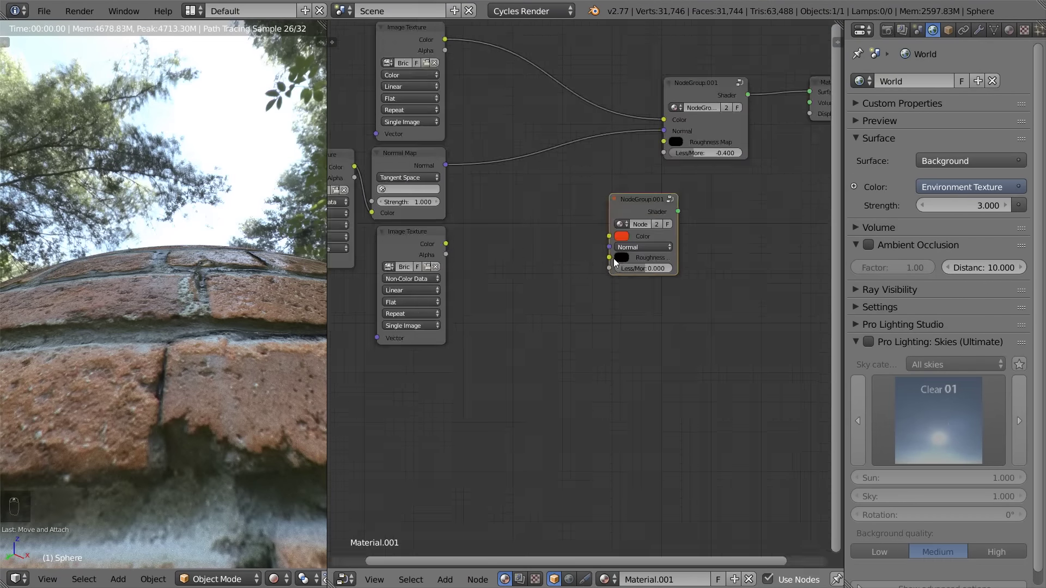
drag(623, 257, 644, 196)
key(x)
drag(673, 151, 678, 144)
middle_click(678, 144)
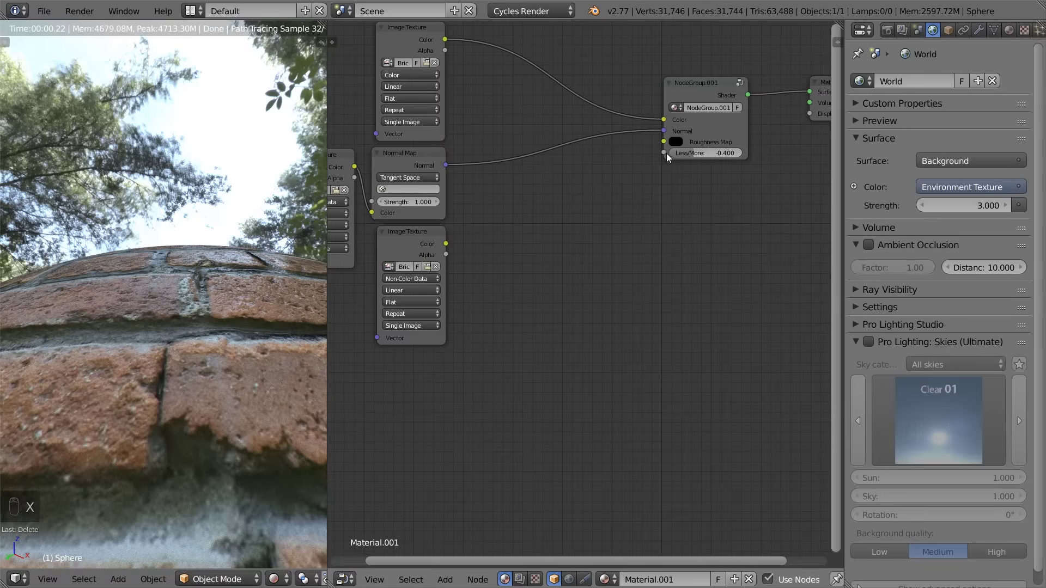
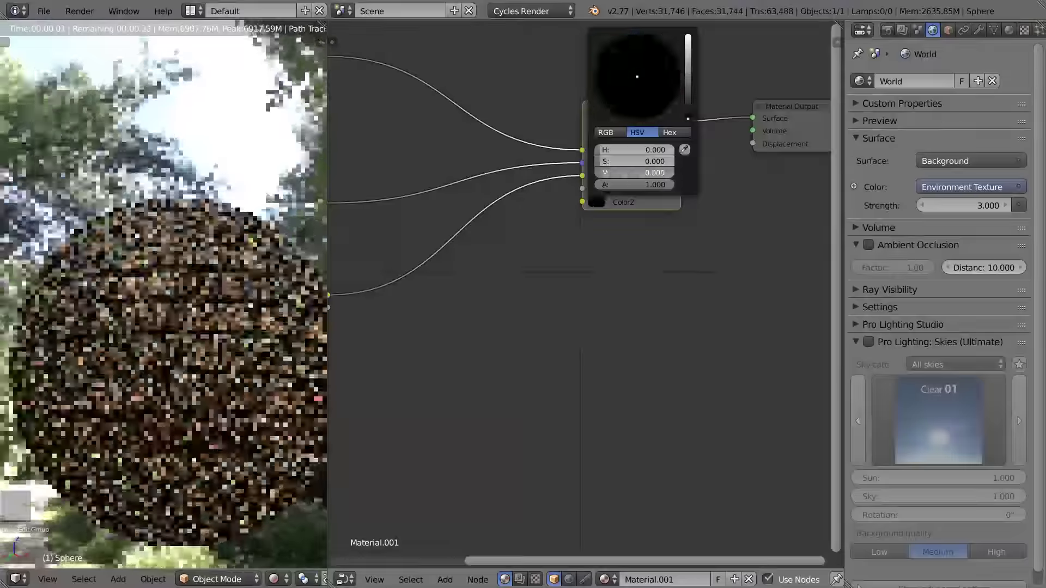
Duplicate a brick Image Texture and relink the textures to Roughness Map, Color2 and Color inputs
key(shift+d)
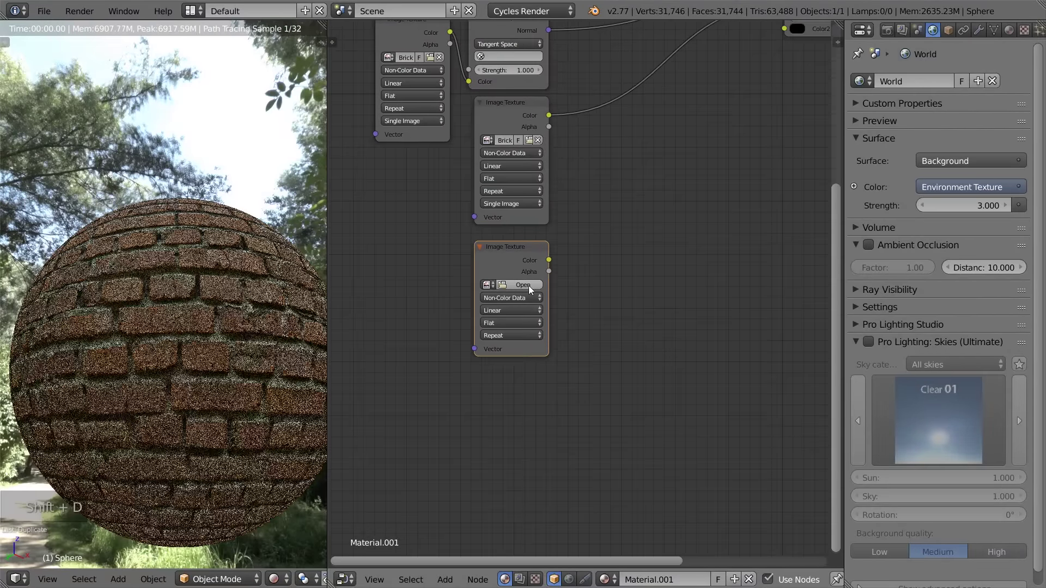
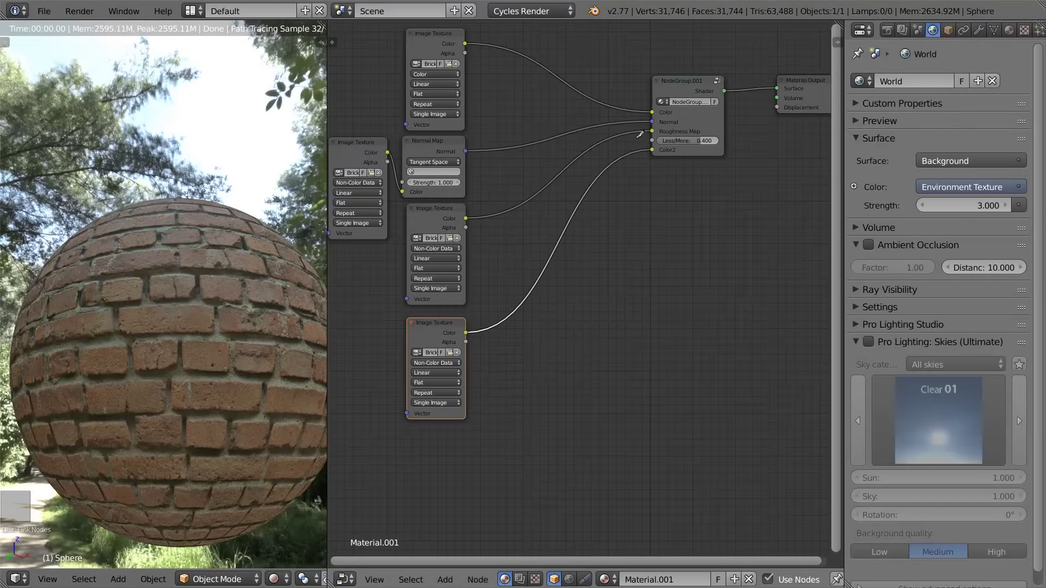
drag(143, 304, 160, 287)
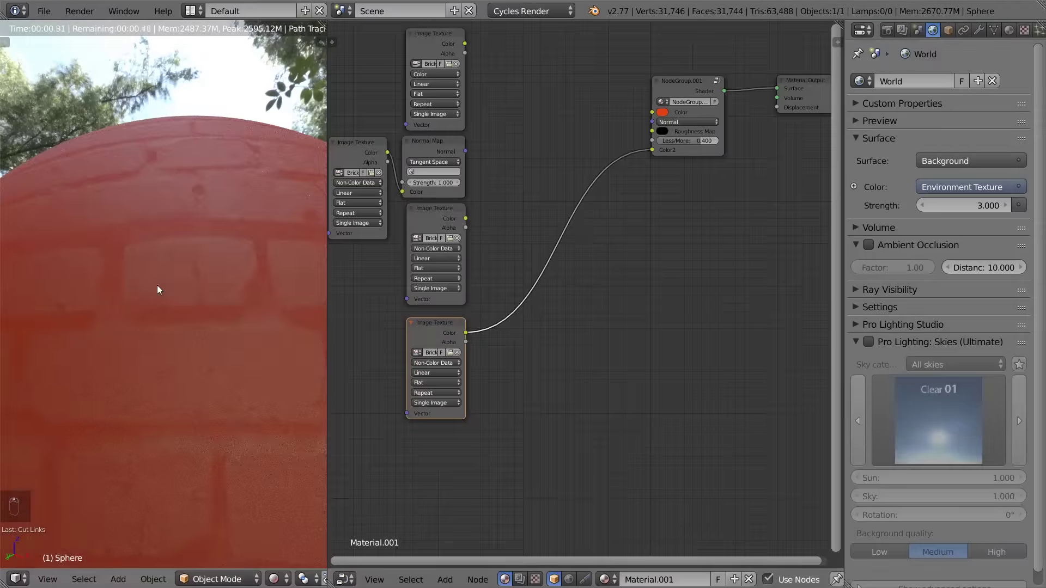
drag(429, 284, 620, 194)
drag(662, 213, 638, 208)
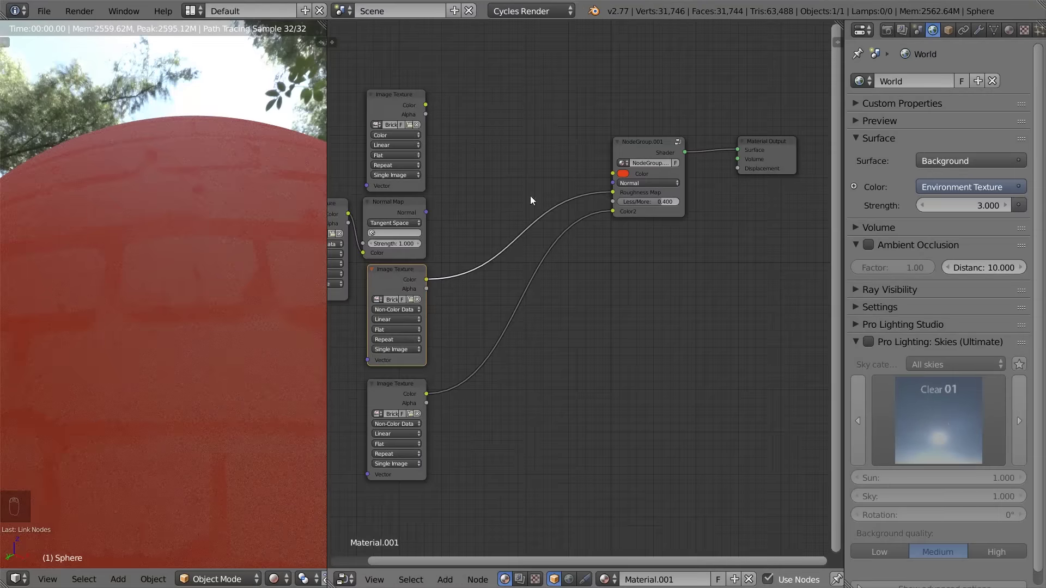
drag(431, 212, 617, 188)
drag(616, 187, 433, 202)
click(436, 111)
drag(429, 106, 616, 176)
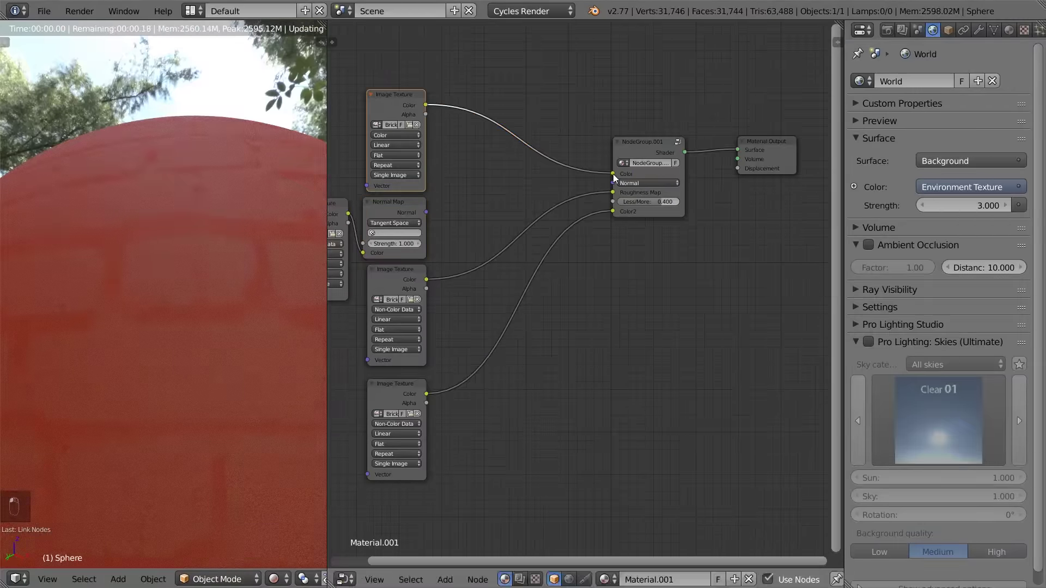
Select NodeGroup.001 and enter it for editing
click(615, 184)
key(Tab)
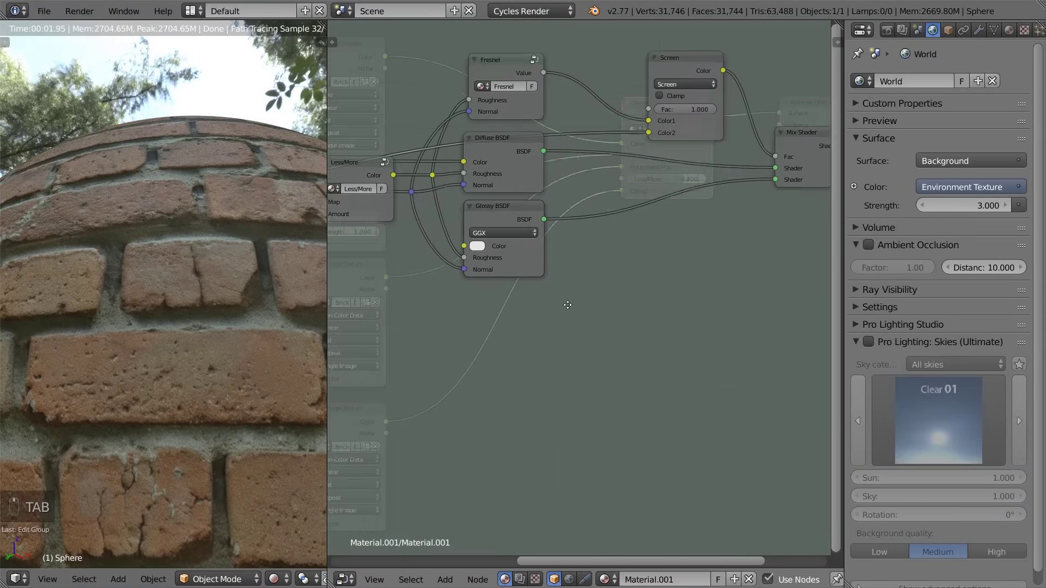
Duplicate the Less/More node to make a second one for reflection
click(517, 161)
key(shift+d)
middle_click(581, 235)
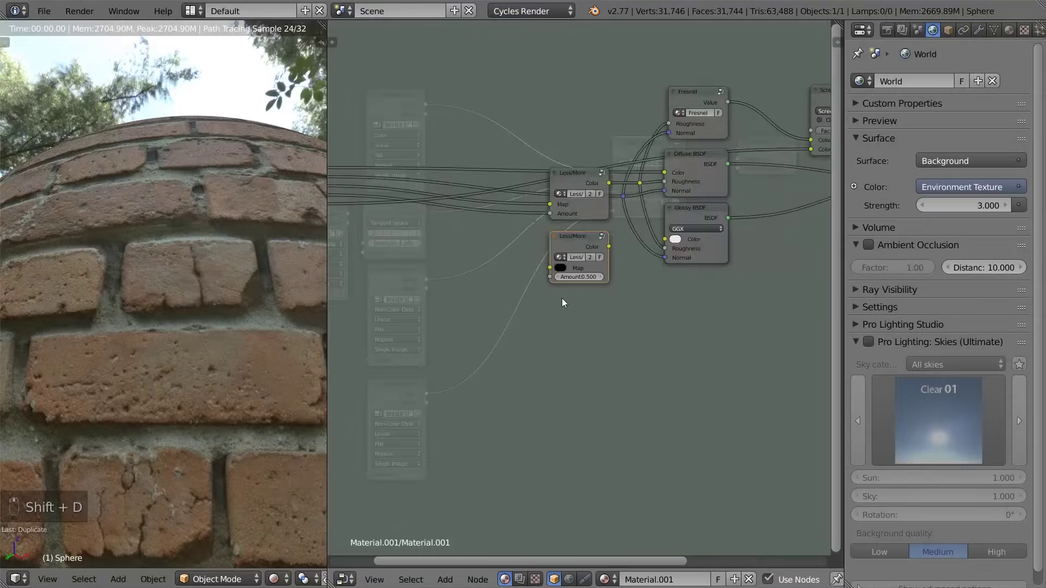
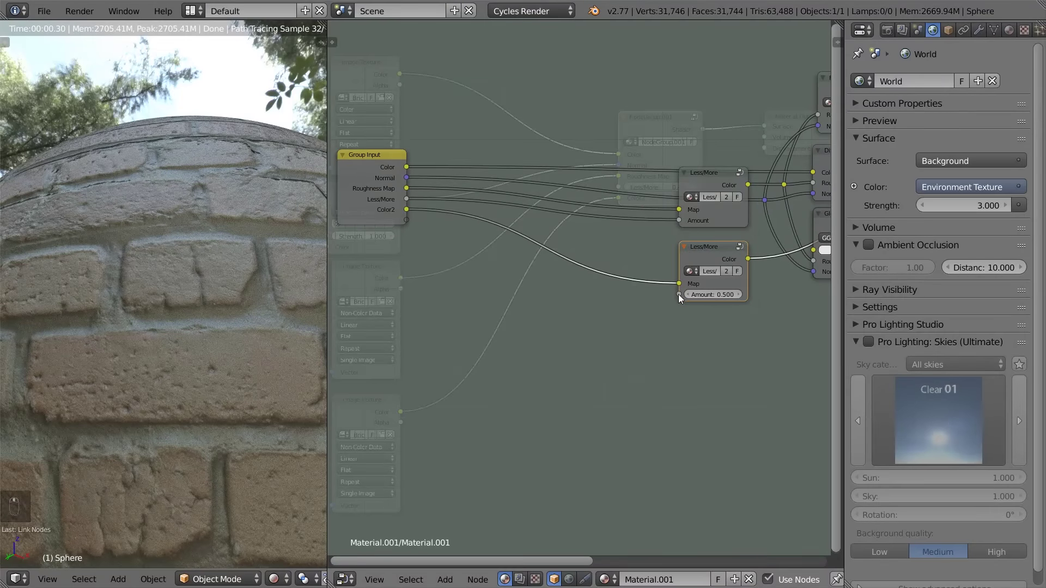
Add a fifth group input, Fac at 0.5, via a temporary Mix node and wire it to the second Less/More
key(shift+a)
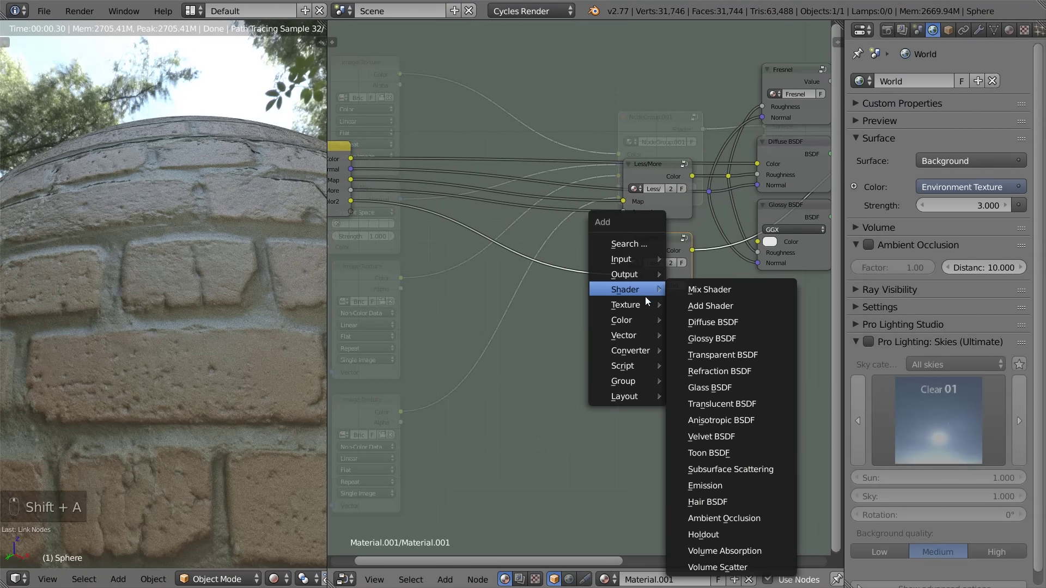
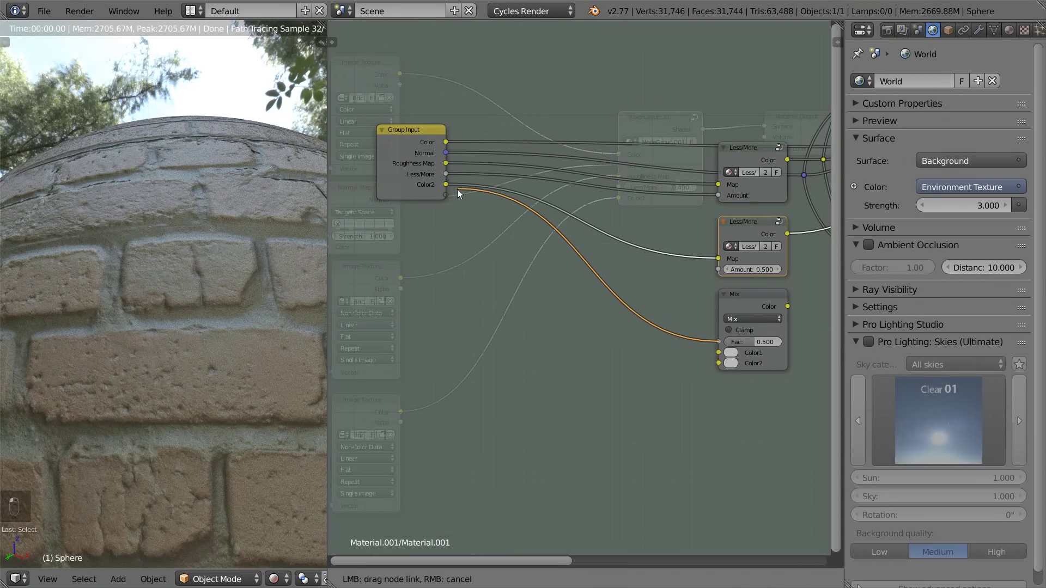
click(776, 318)
key(x)
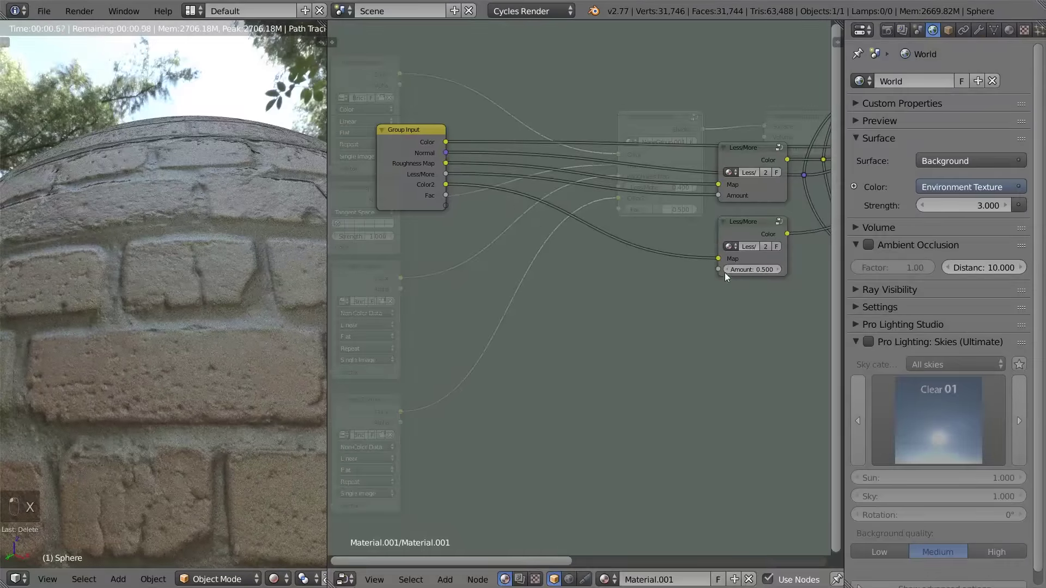
drag(509, 224, 451, 201)
click(425, 206)
Bring up the group's interface settings listing its inputs
key(Tab)
key(Tab)
key(n)
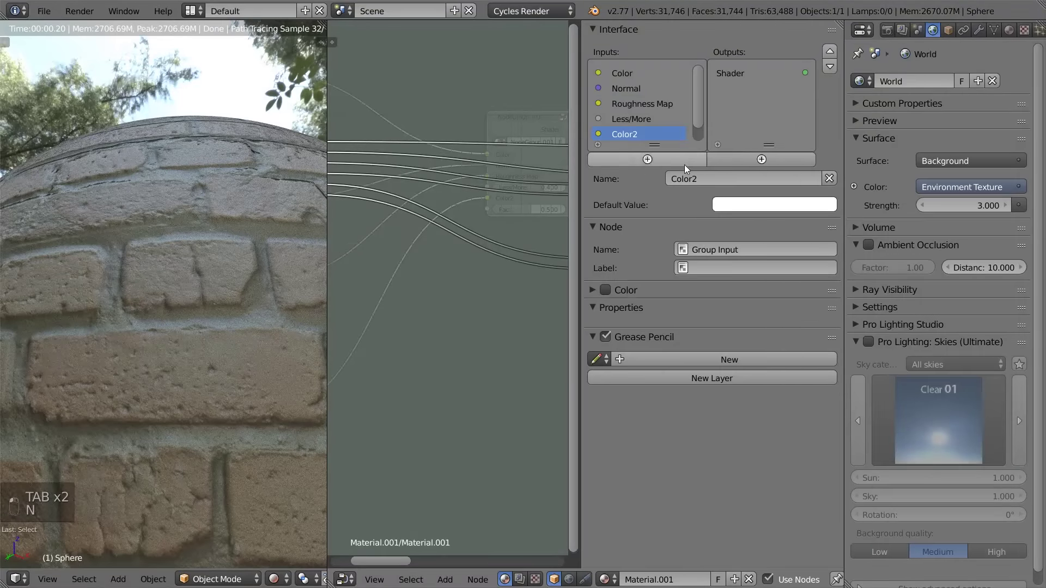
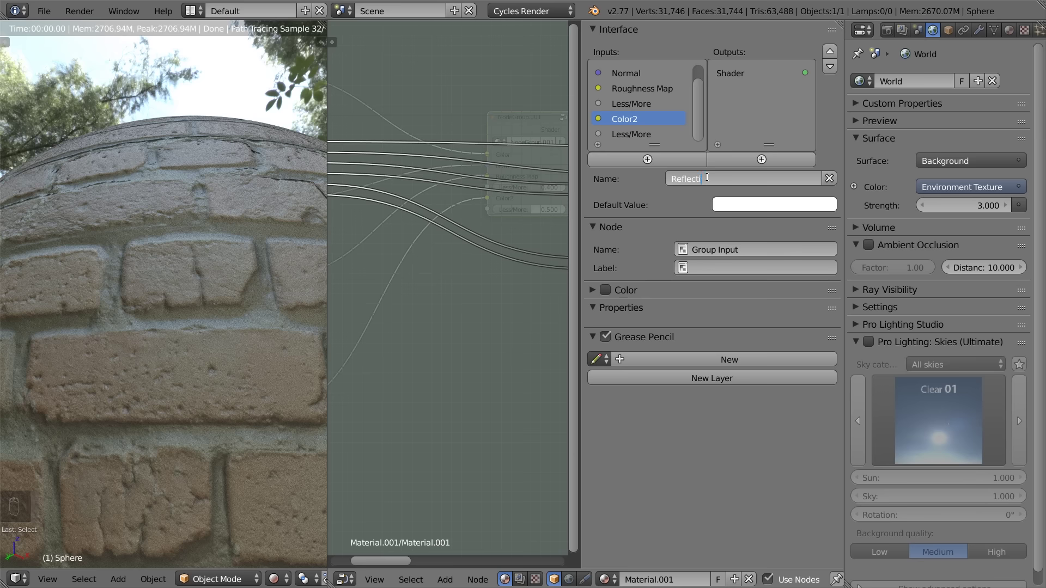
Rename the Color2 input to Reflection Map and return to the group's inner nodes
key(BackSpace)
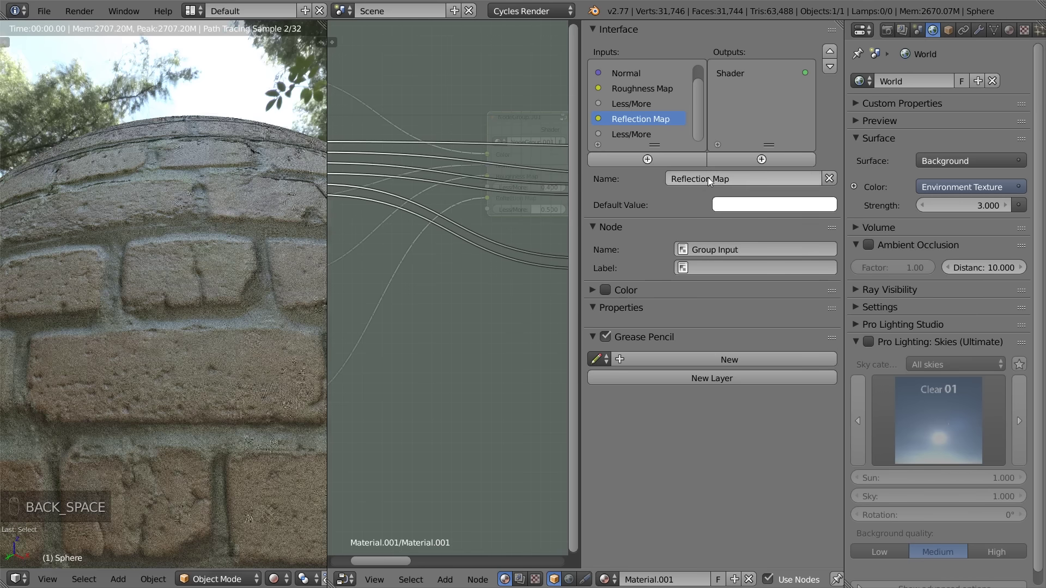
key(n)
key(Tab)
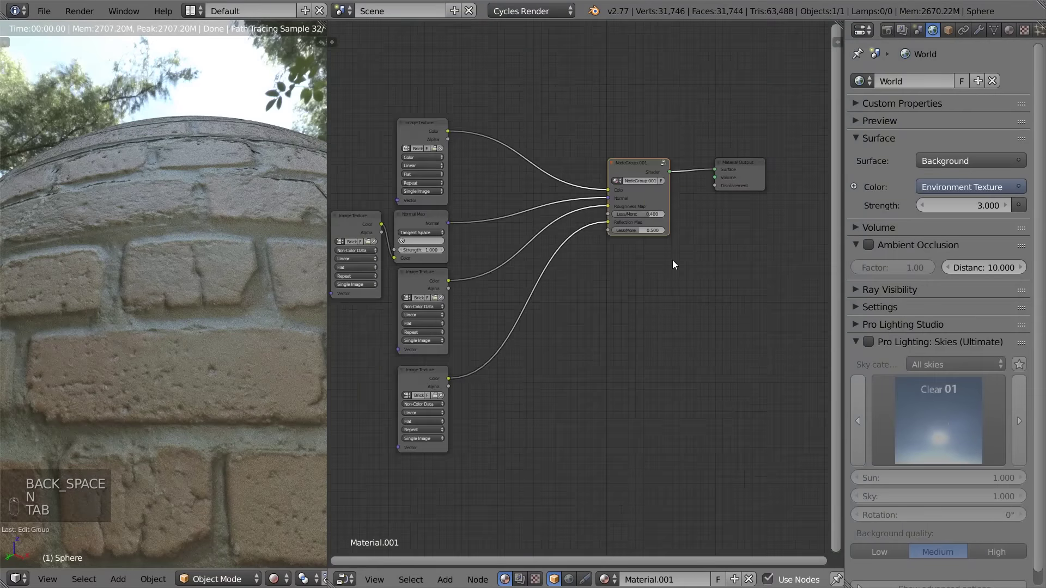
key(Tab)
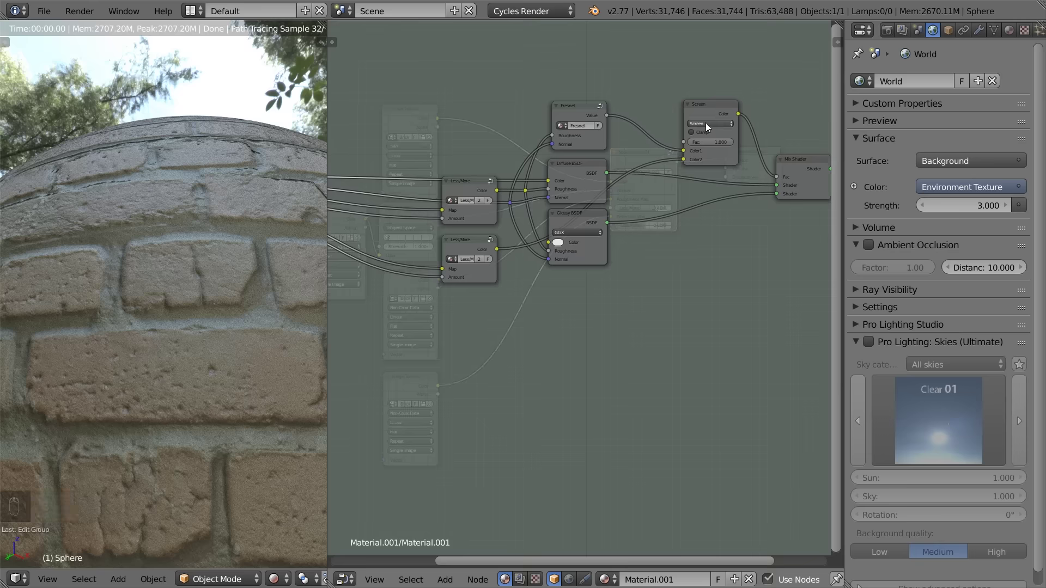
Leave the group so the top-level material shows the Reflection Map input with its Less/More at 0.5
key(Tab)
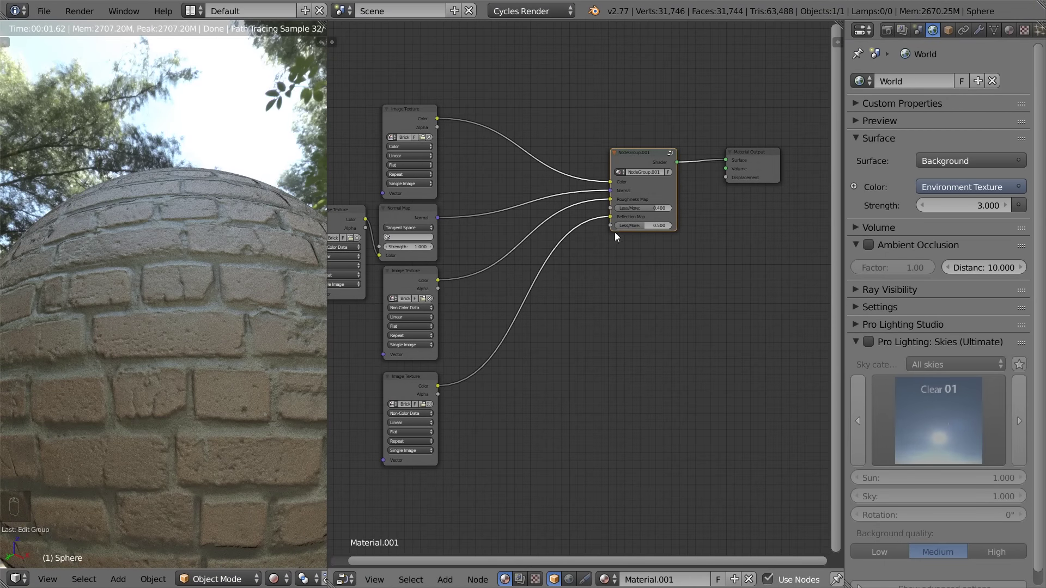
key(Tab)
drag(596, 139, 598, 198)
key(Tab)
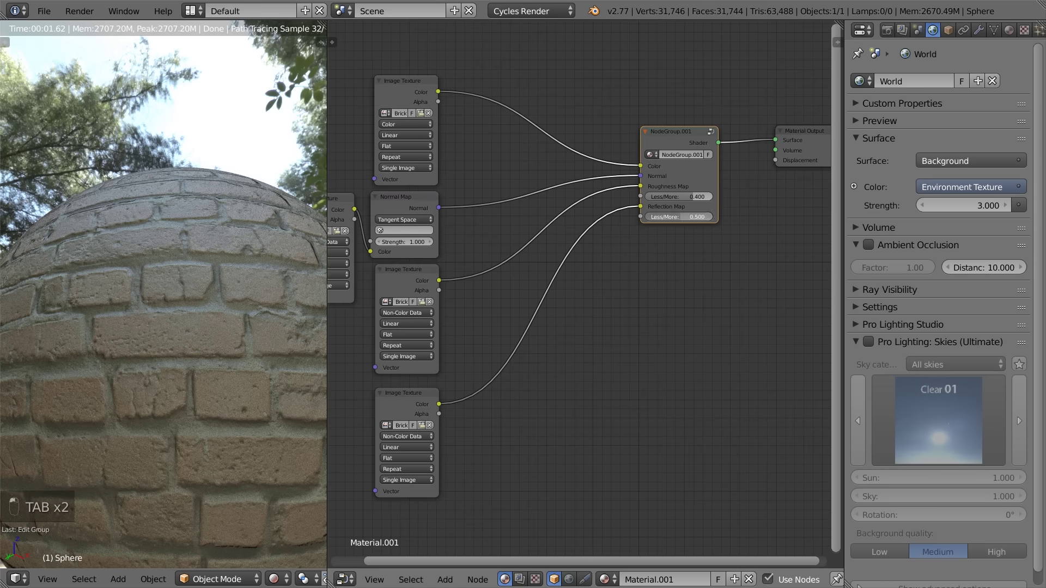
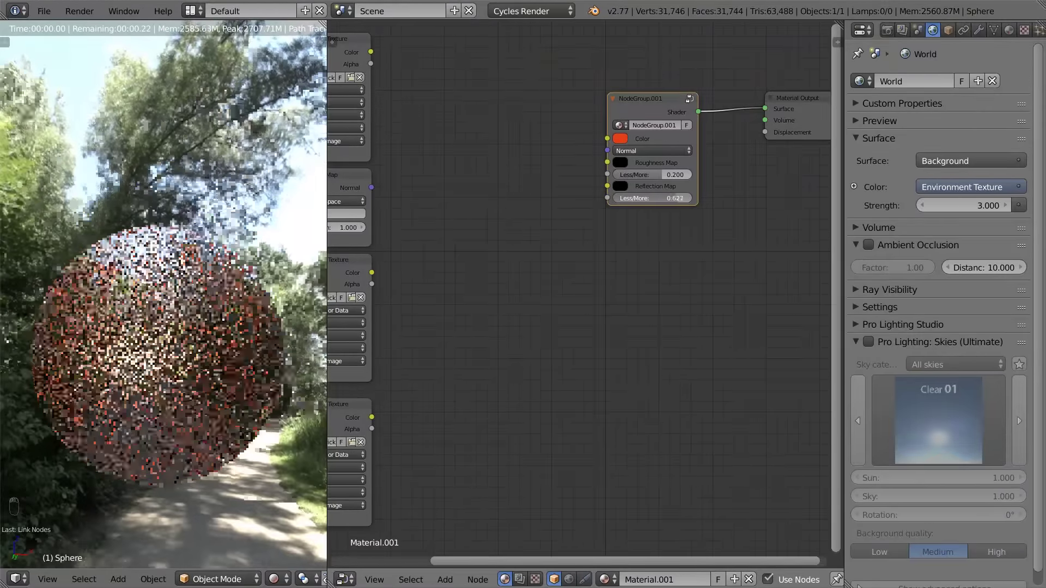
Drag the reflection Less/More slider down to -0.930 with roughness at 0
drag(372, 423, 418, 278)
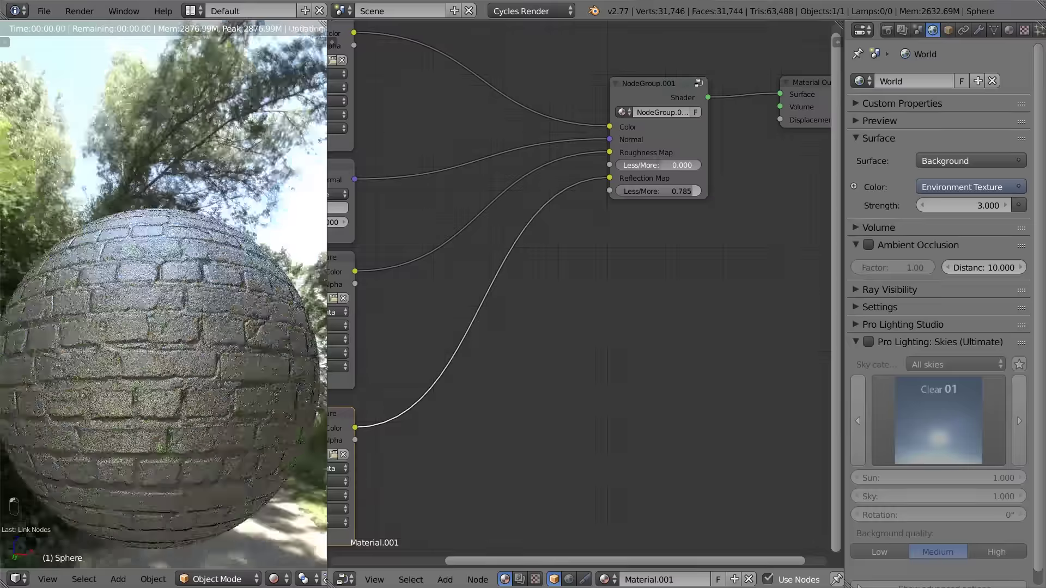
middle_click(695, 191)
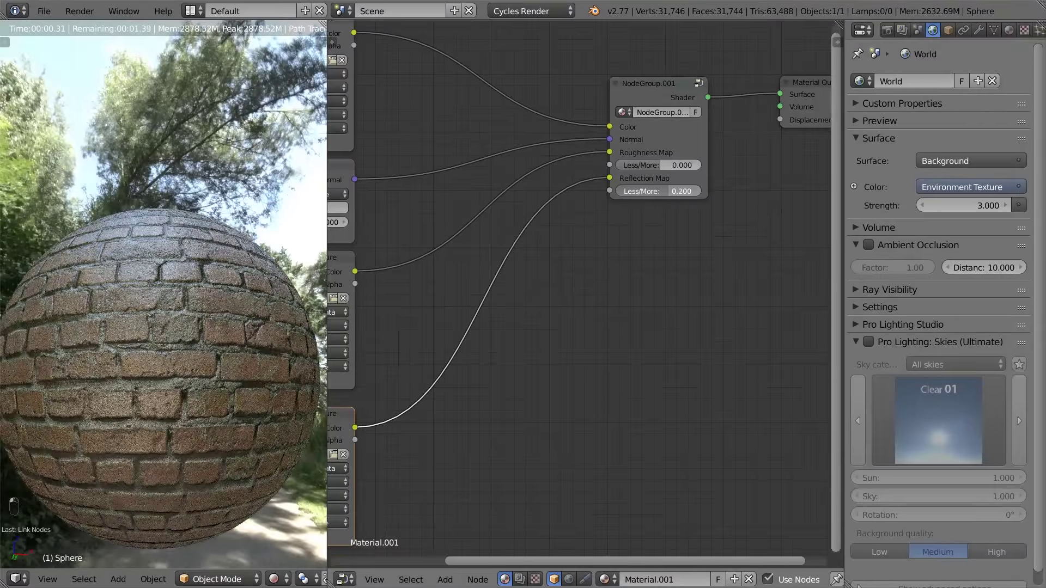